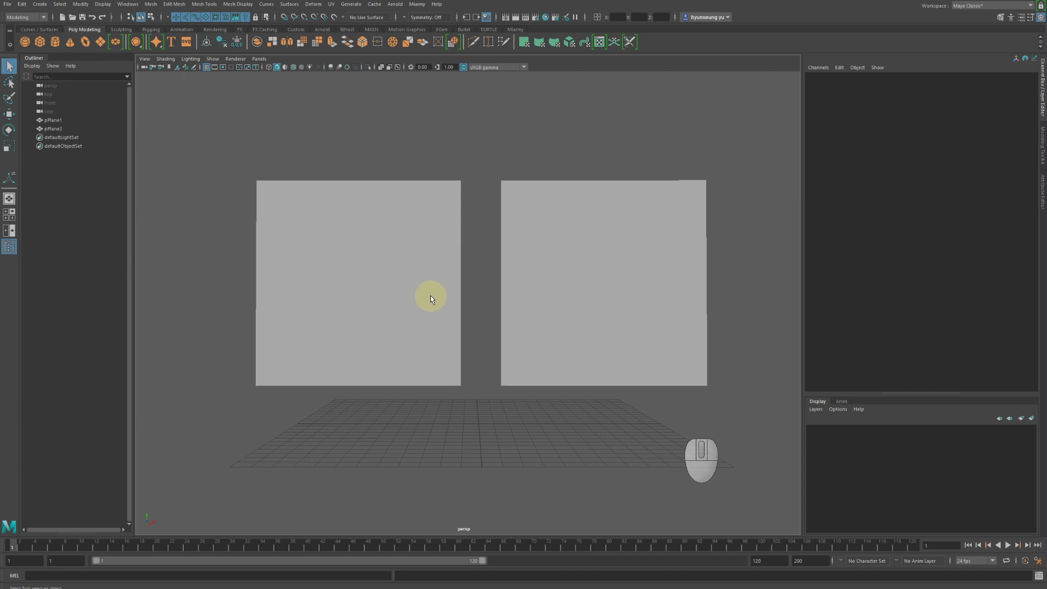
- Select pPlane1 and assign it a new Blinn material from the marking menu
click(433, 301)
drag(348, 153, 408, 258)
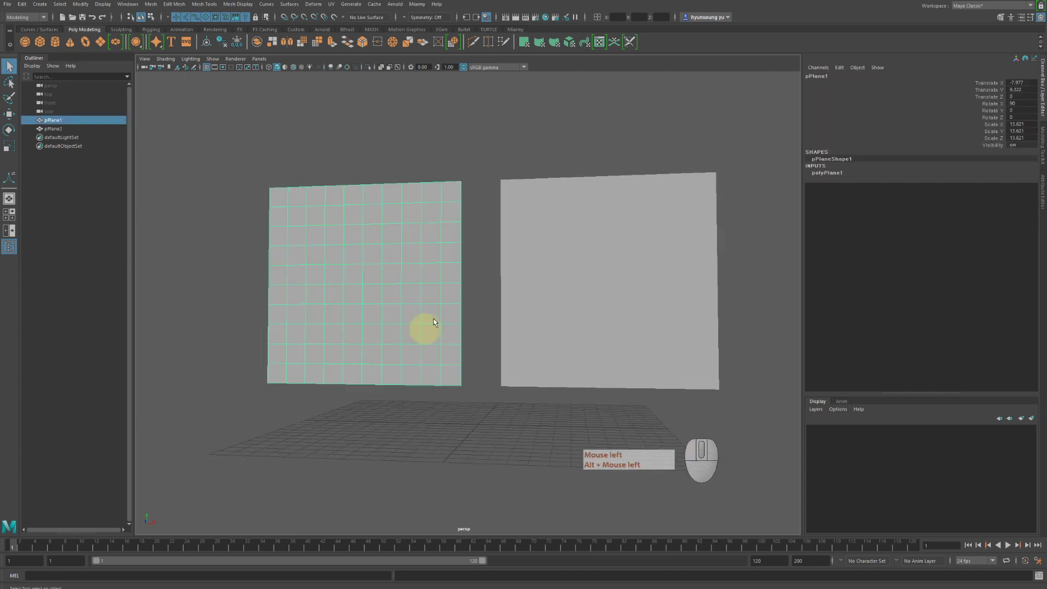
drag(369, 281, 416, 287)
drag(374, 237, 460, 468)
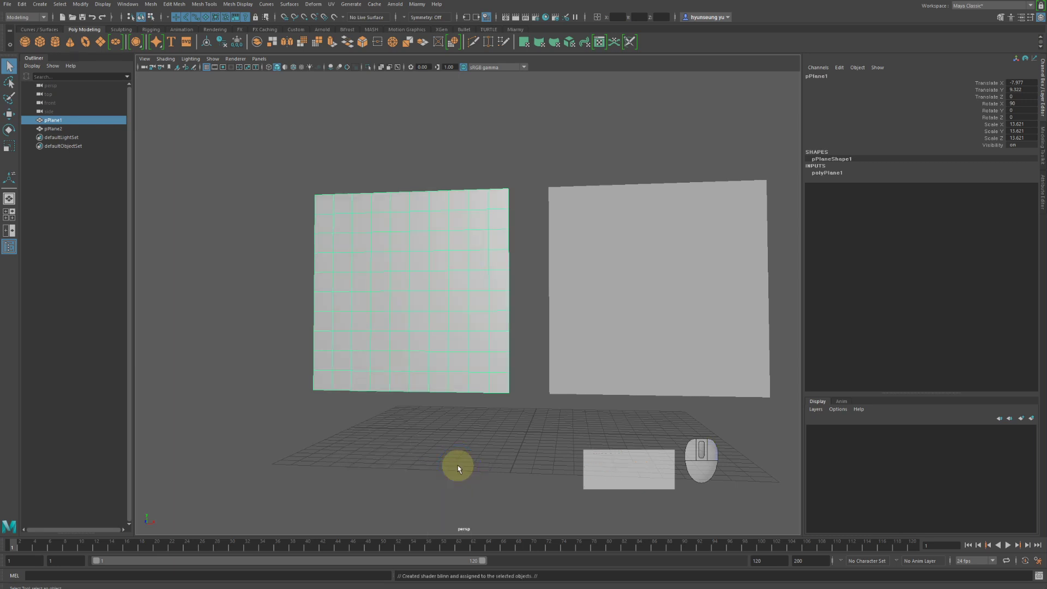
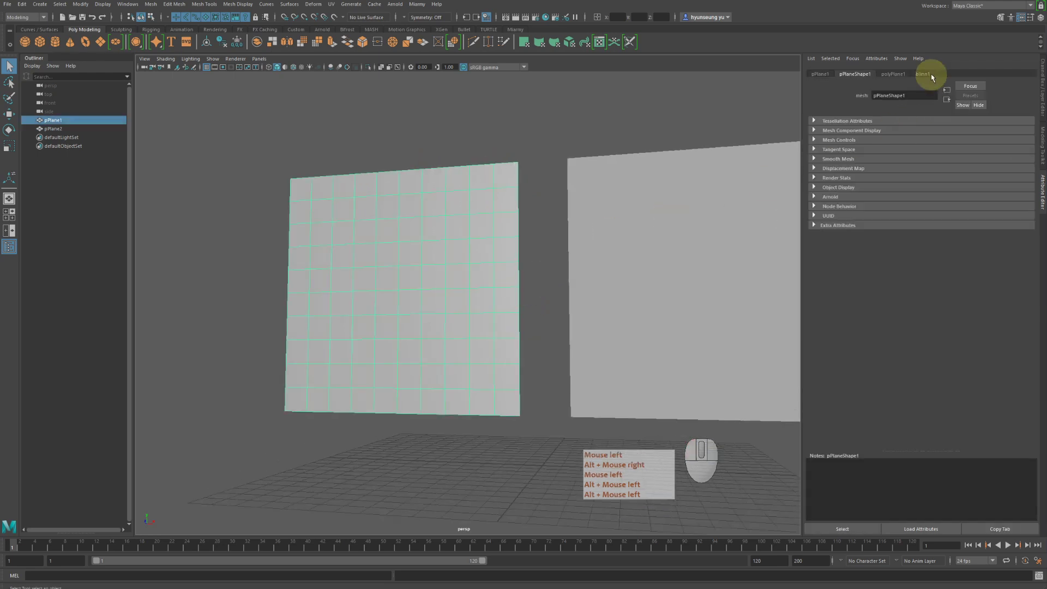
- Switch the Attribute Editor to the blinn1 tab showing its colour and specular settings
click(927, 76)
right_click(927, 77)
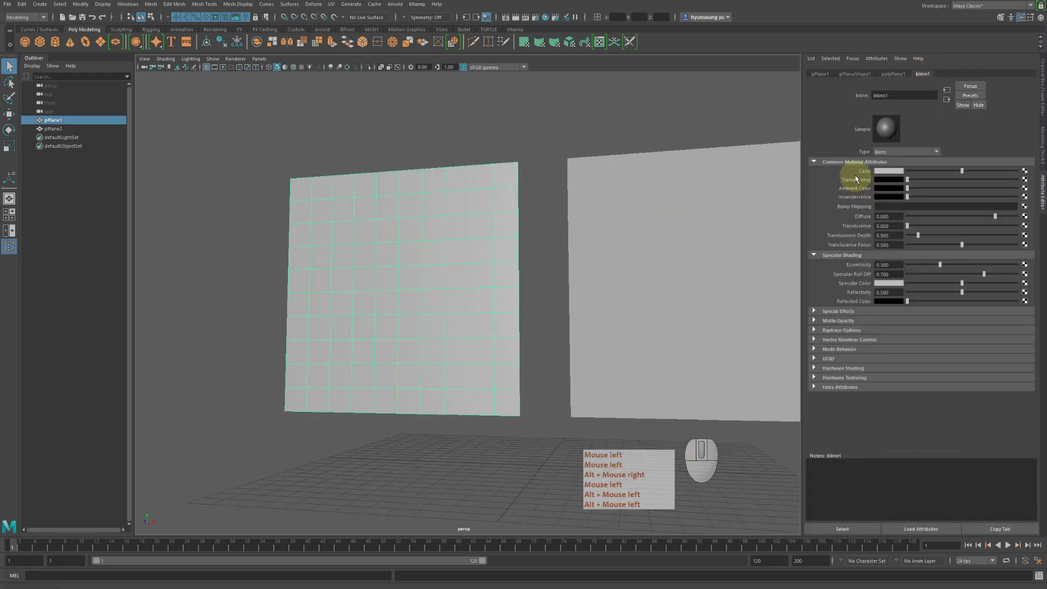
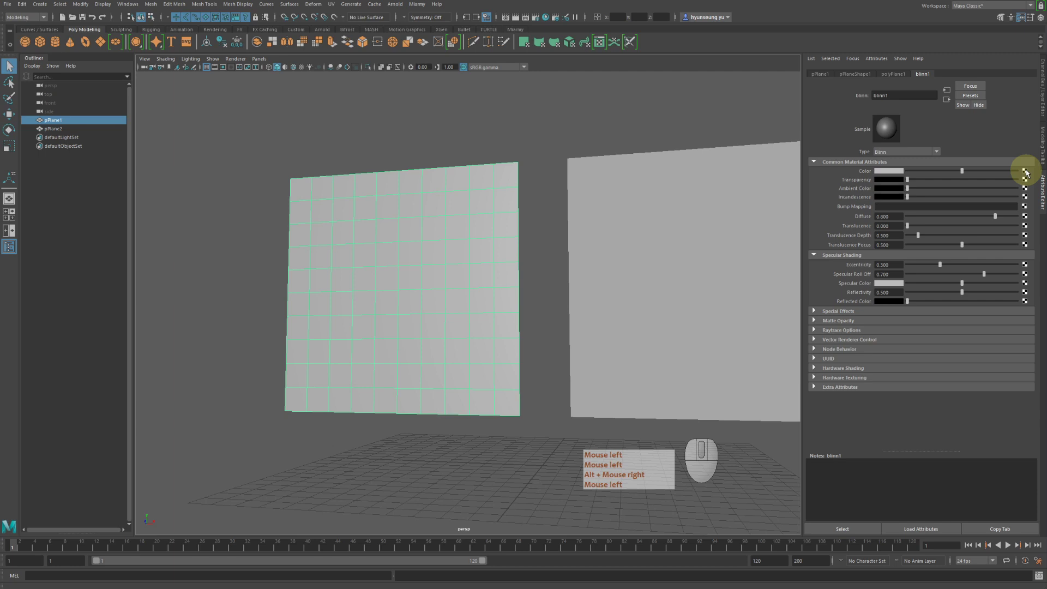
- Start mapping blinn1's Color, with the Create Render Node window moved beside the planes
click(1028, 172)
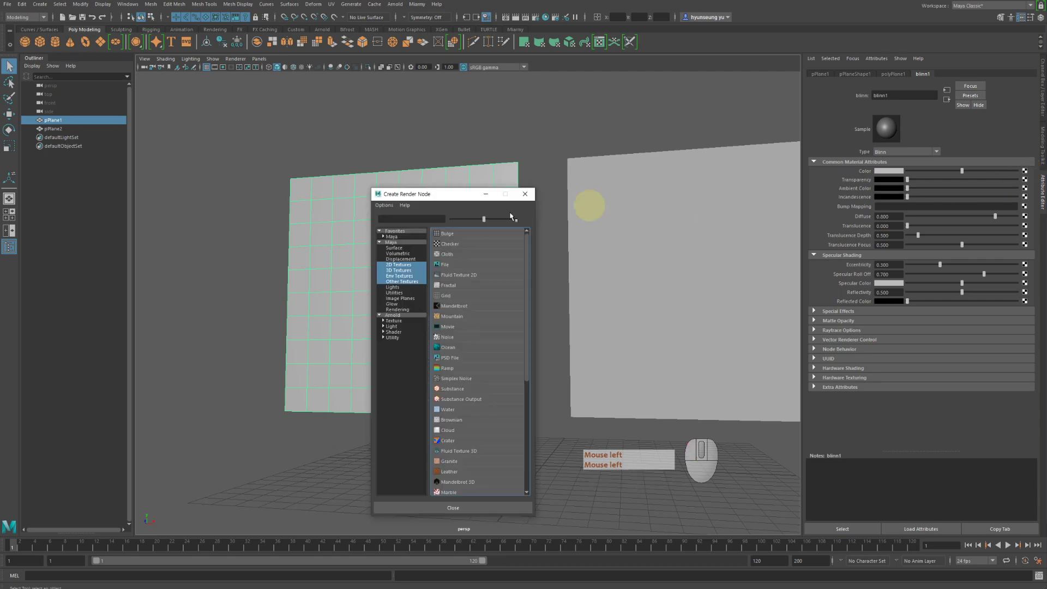
drag(434, 201, 625, 95)
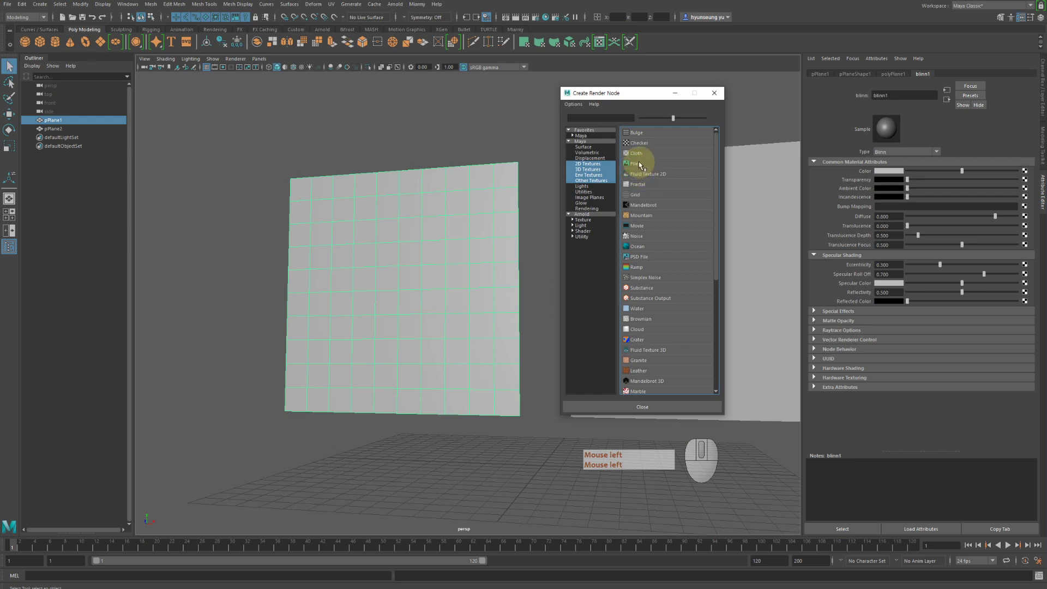
click(643, 164)
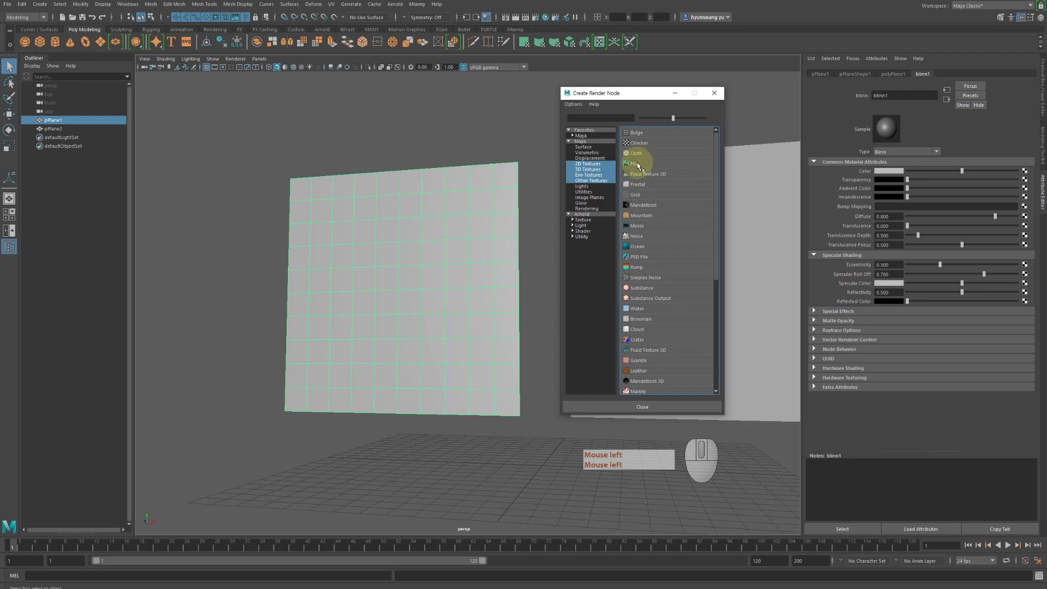
click(639, 165)
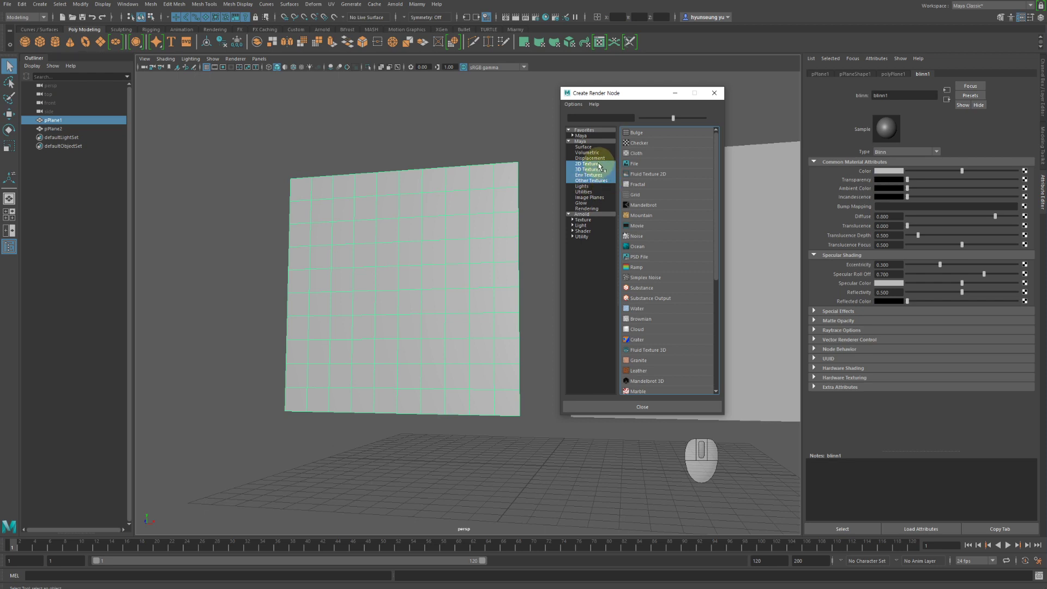
- Browse the 3D texture categories, then settle on the 2D Textures list
click(600, 167)
click(600, 171)
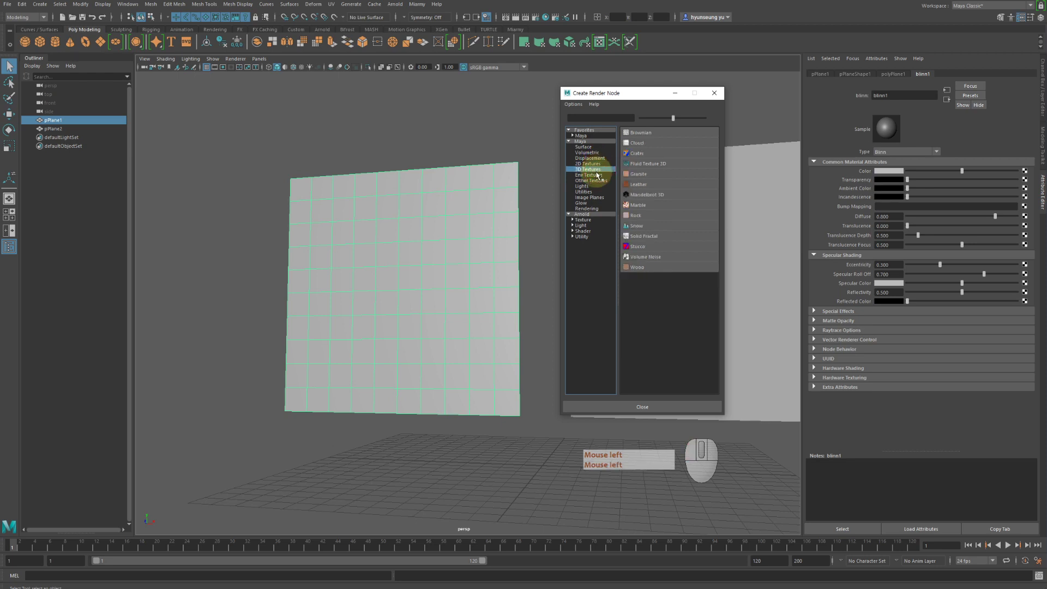
click(599, 176)
click(599, 183)
click(603, 177)
click(607, 171)
click(604, 167)
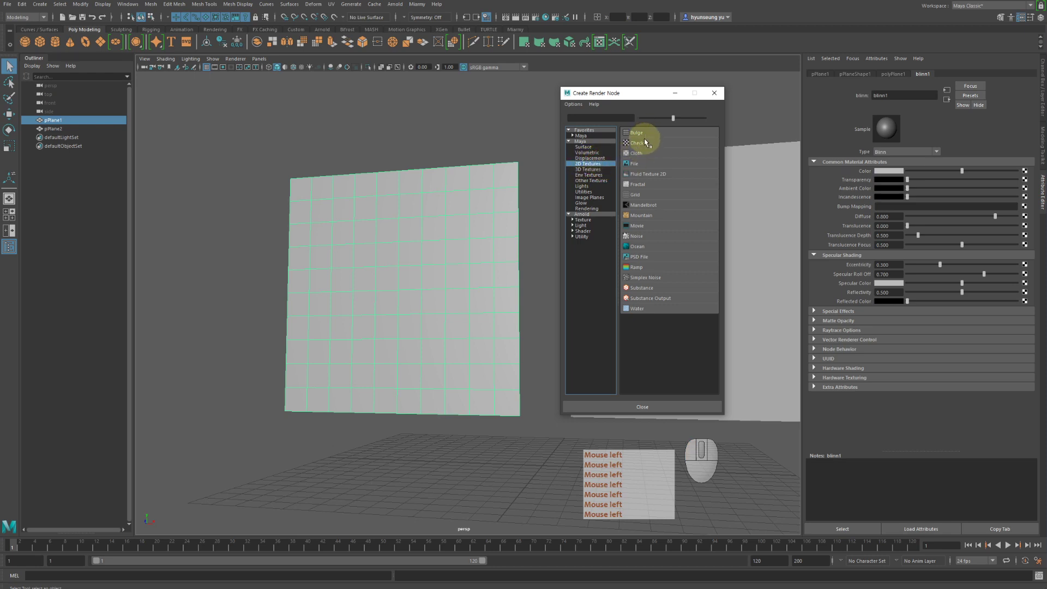
click(655, 155)
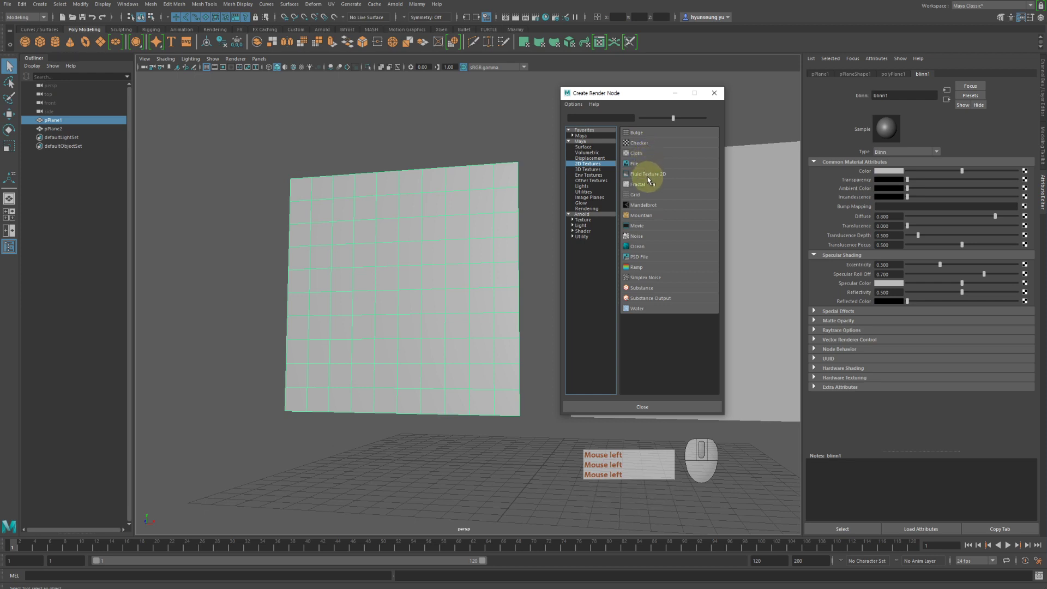
click(663, 185)
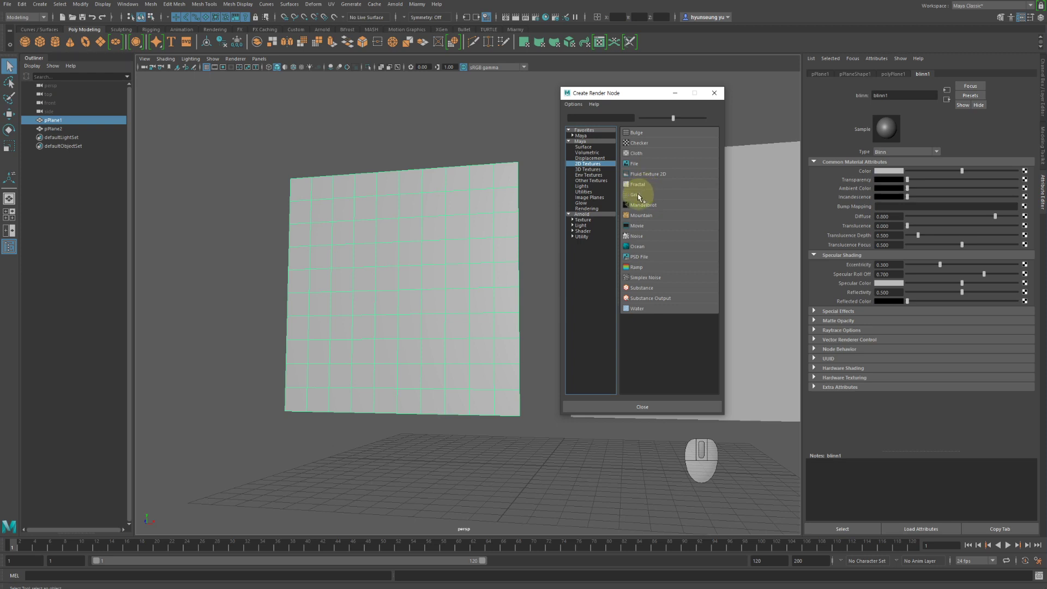
- Connect a Grid texture to blinn1's colour and switch the viewport to textured display (6)
click(640, 195)
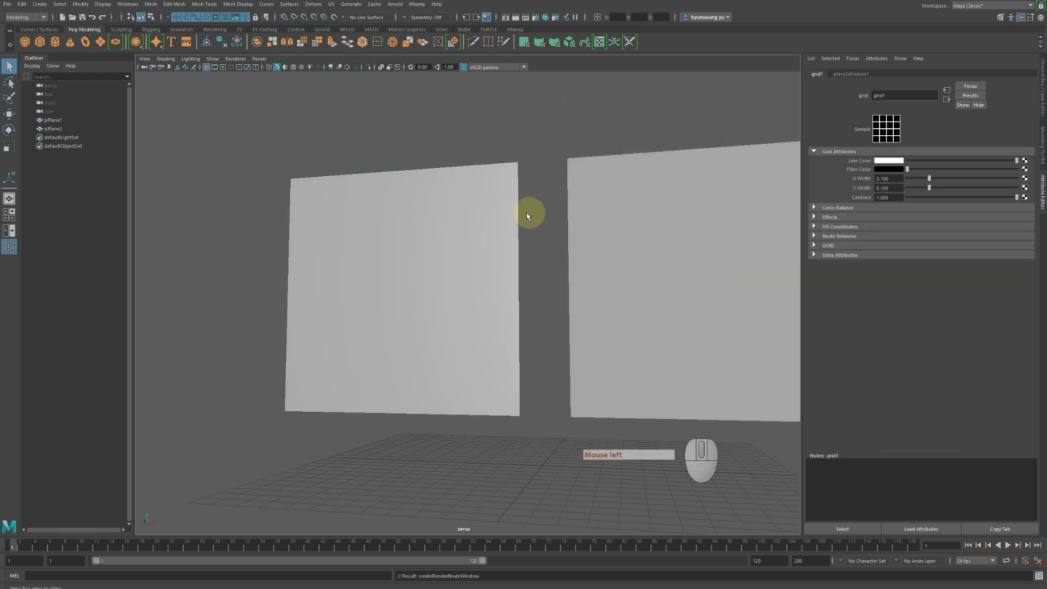
drag(519, 215, 530, 217)
key(6)
middle_click(555, 240)
drag(600, 238, 592, 241)
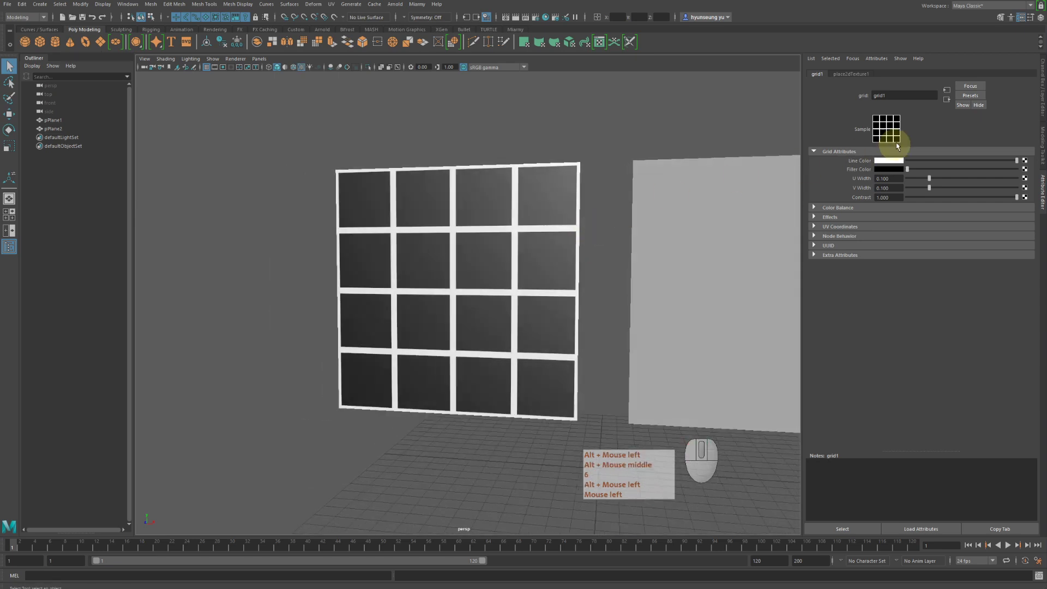
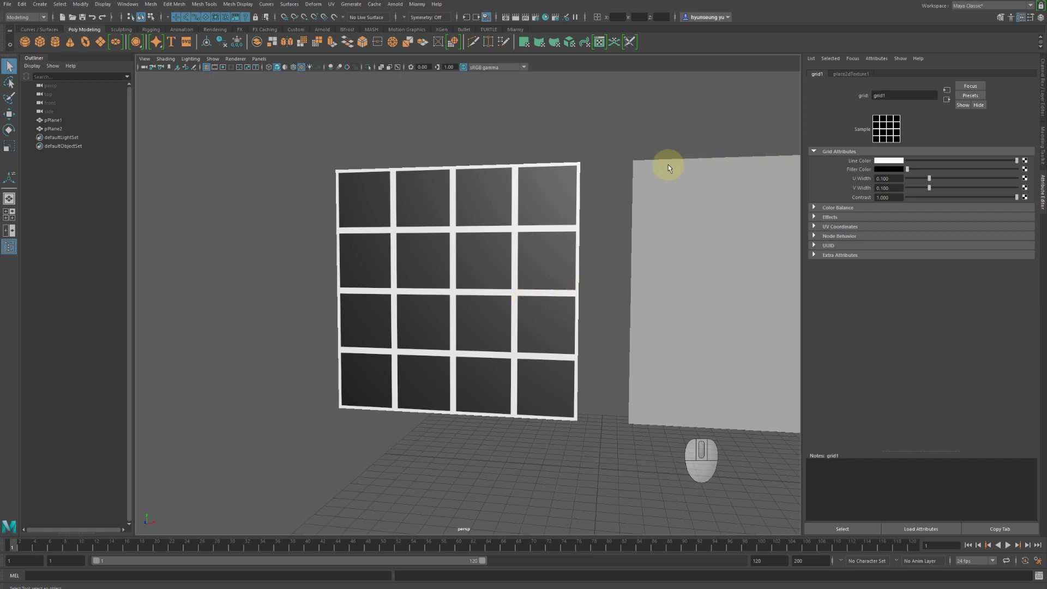
- Zoom and orbit in to inspect the white grid pattern on the left plane
drag(632, 261, 679, 265)
click(680, 262)
middle_click(683, 251)
middle_click(676, 250)
click(665, 239)
right_click(664, 248)
middle_click(717, 256)
click(697, 267)
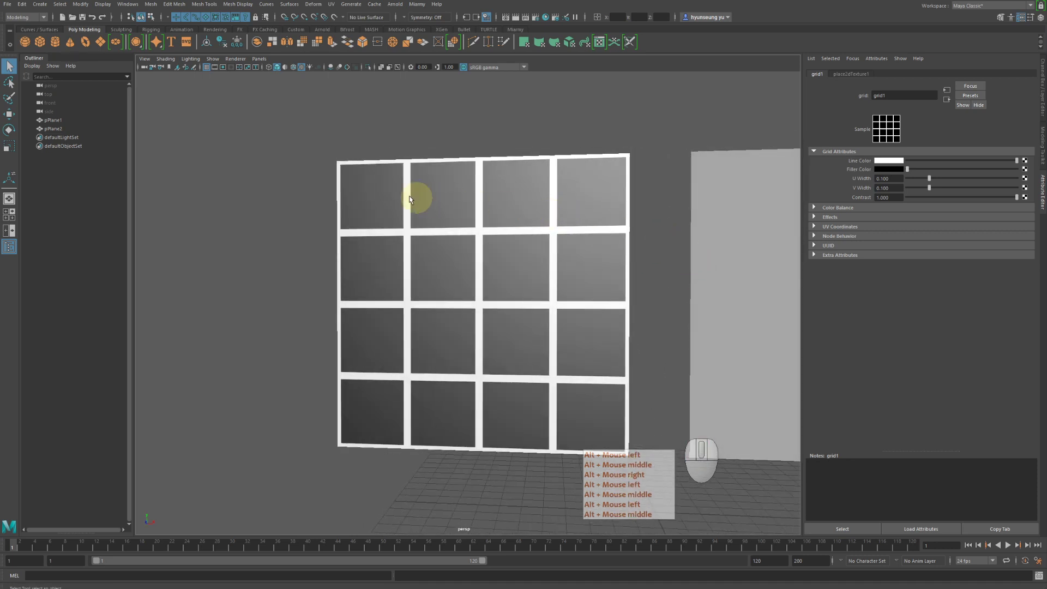
click(438, 189)
middle_click(438, 190)
right_click(439, 189)
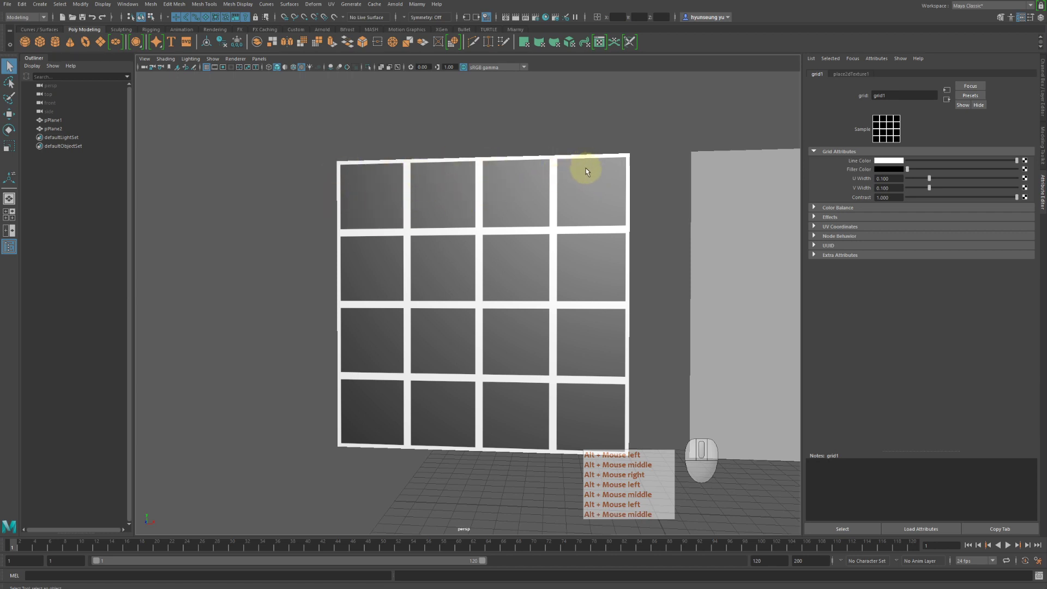
click(588, 172)
middle_click(588, 172)
right_click(588, 172)
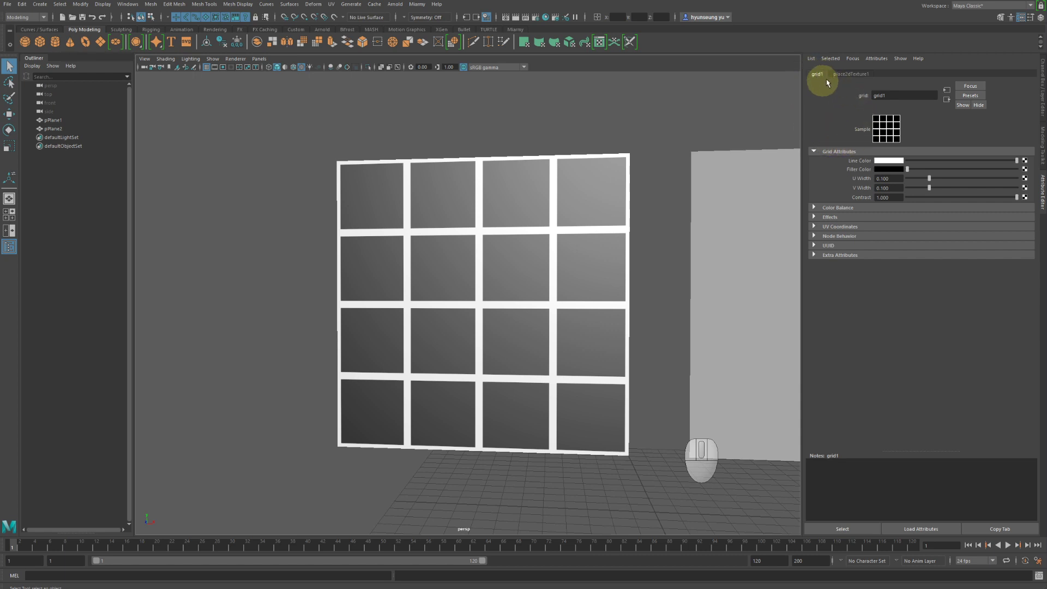
- In place2dTexture1, enable Stagger and set Repeat UV to 10 by 20 for a brick layout
click(856, 78)
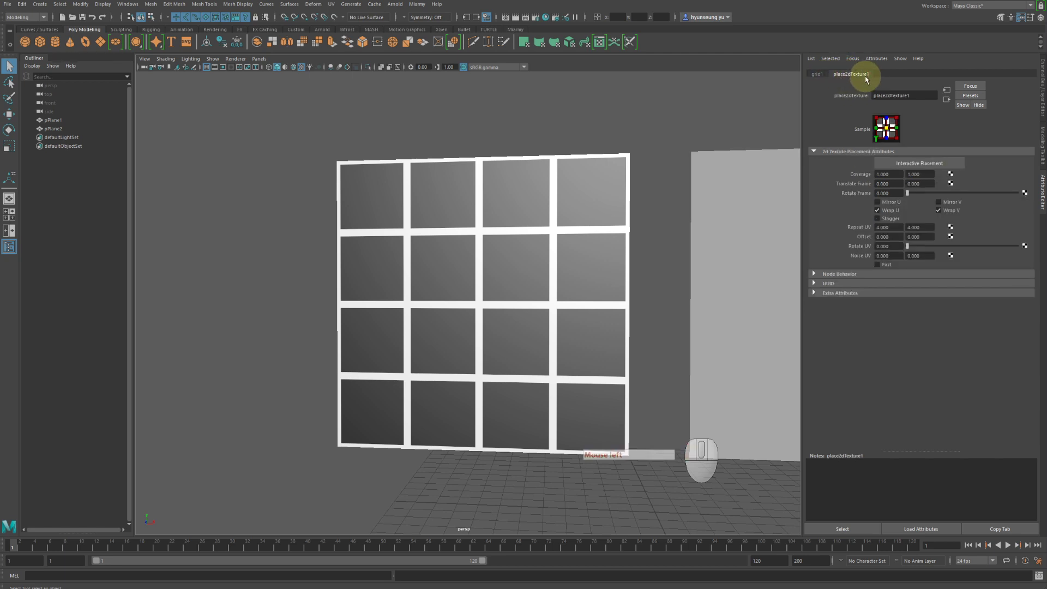
click(860, 78)
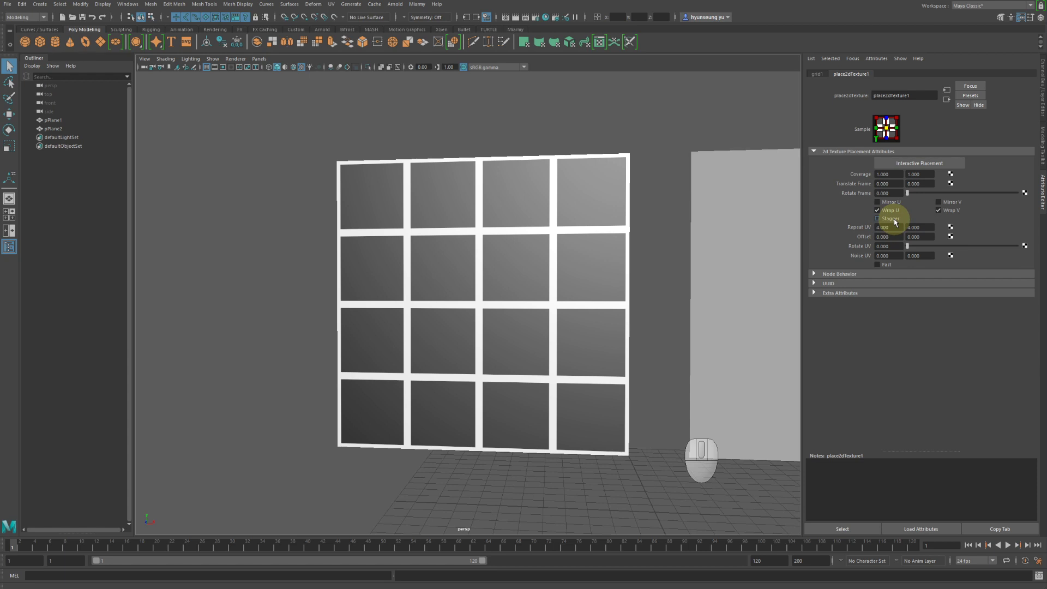
click(898, 221)
click(895, 223)
click(895, 223)
click(895, 223)
click(895, 223)
double_click(895, 224)
click(895, 223)
click(890, 221)
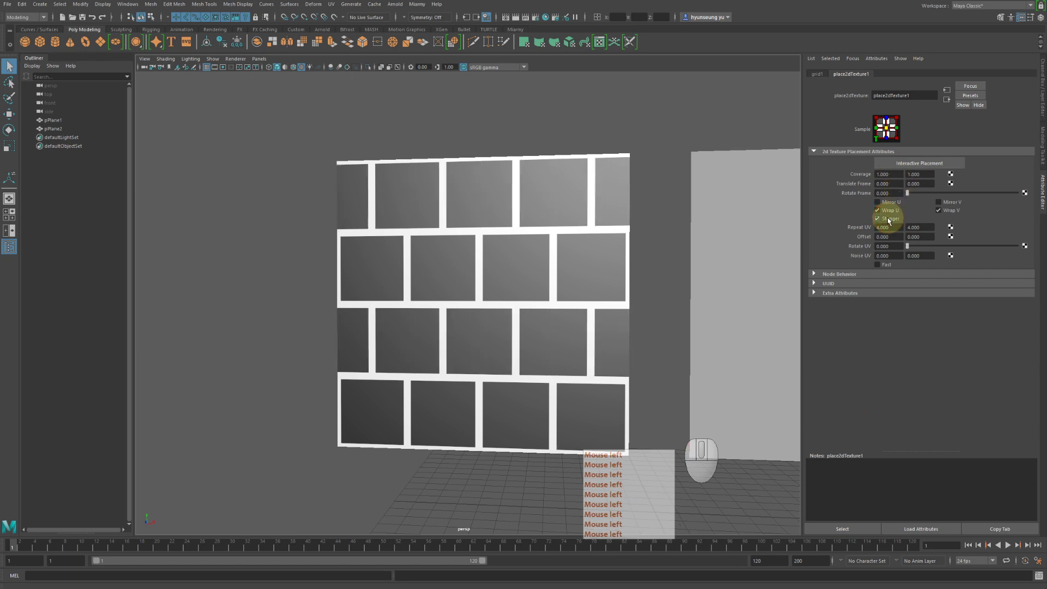
click(892, 220)
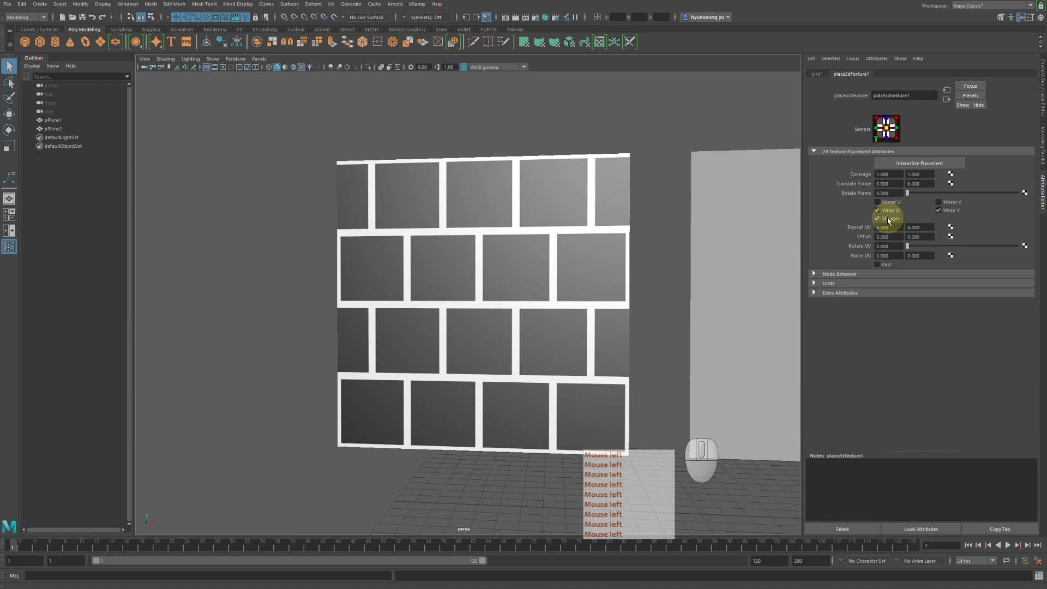
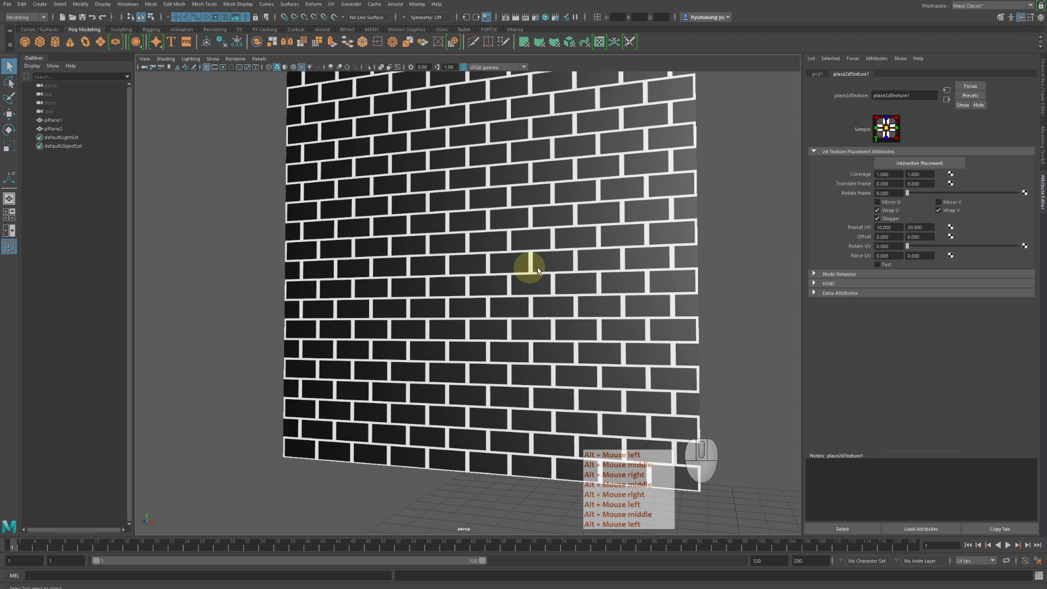
middle_click(525, 253)
right_click(619, 243)
middle_click(570, 234)
click(561, 239)
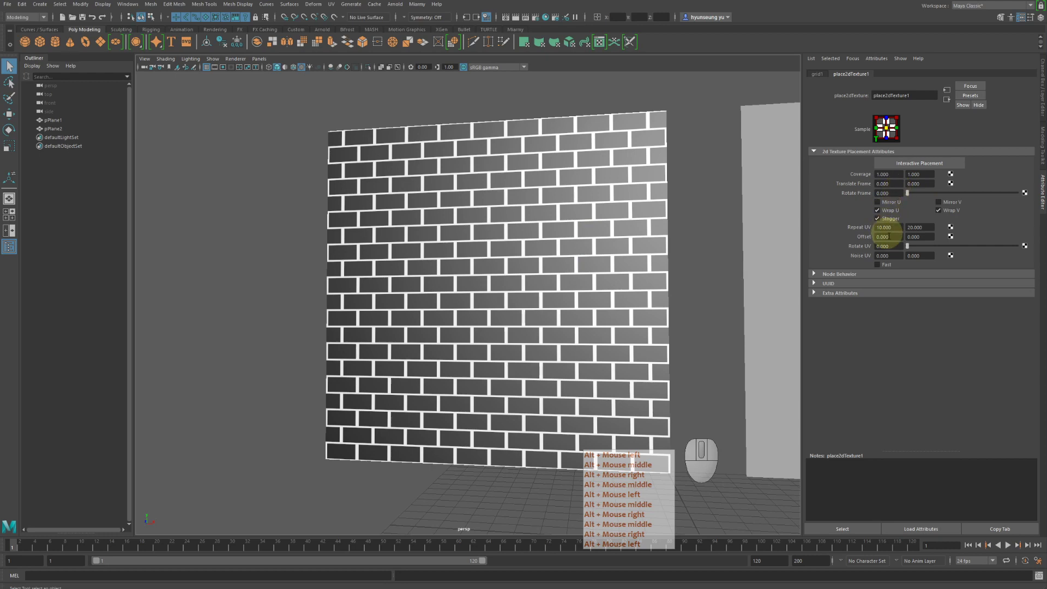
click(876, 250)
middle_click(876, 250)
right_click(875, 250)
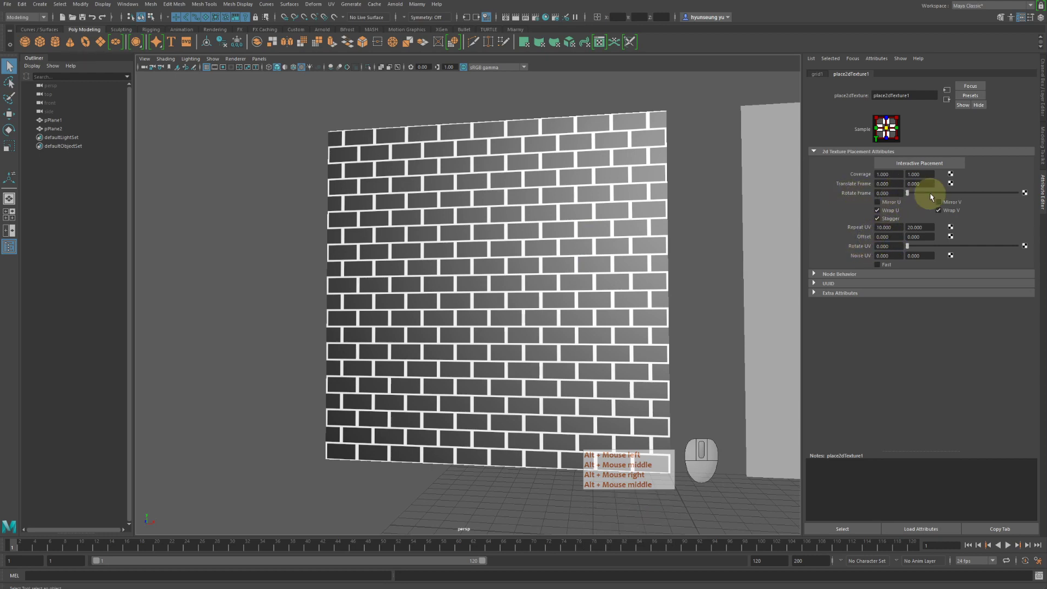
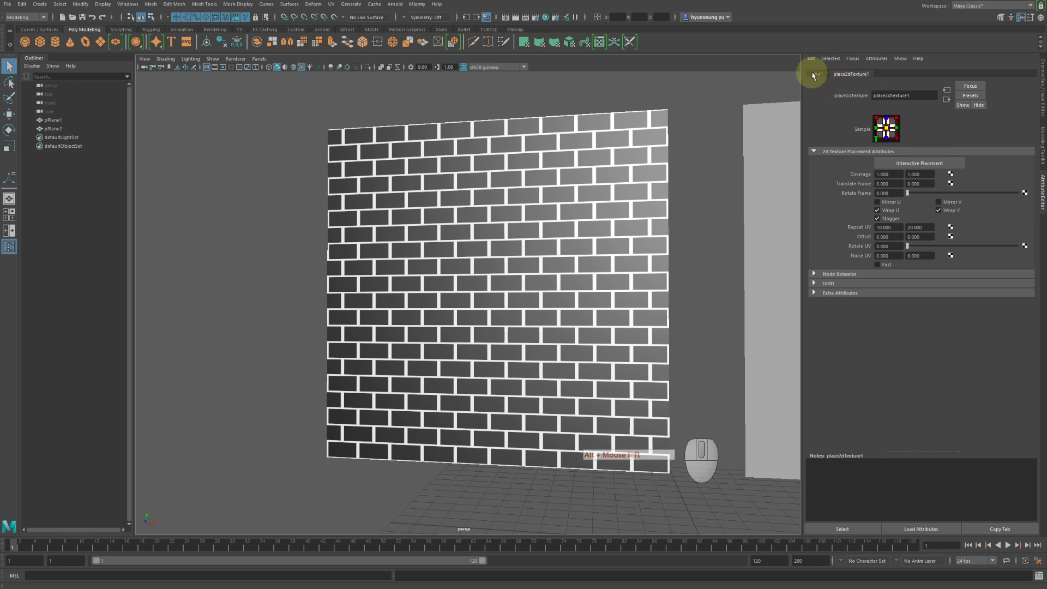
- Return to the grid texture's attributes and zoom in close on the brick wall
click(815, 75)
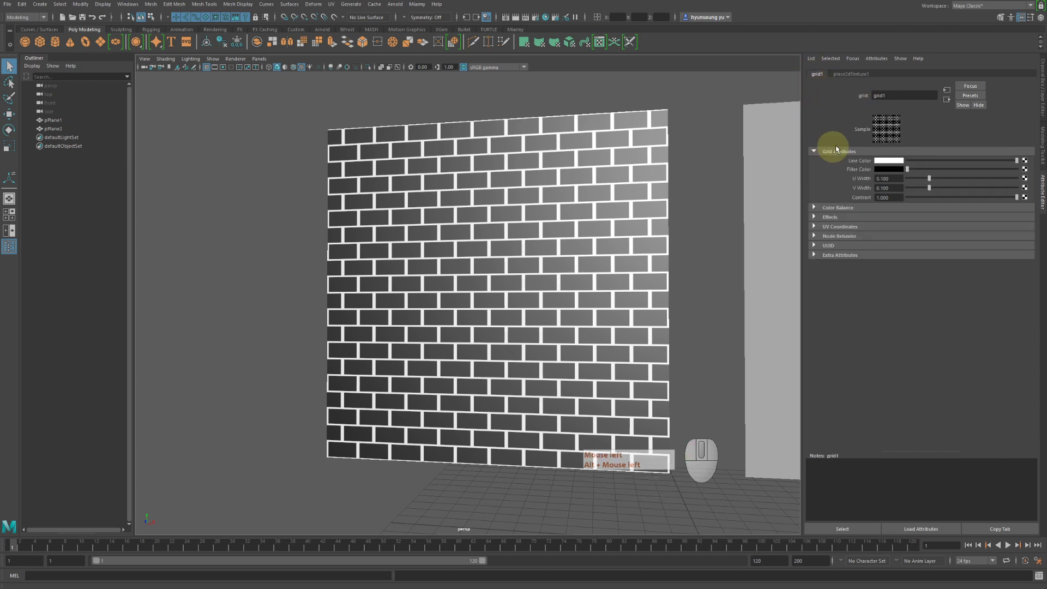
click(555, 242)
scroll(up, 3)
middle_click(558, 246)
scroll(down, 3)
drag(568, 252, 588, 255)
click(592, 227)
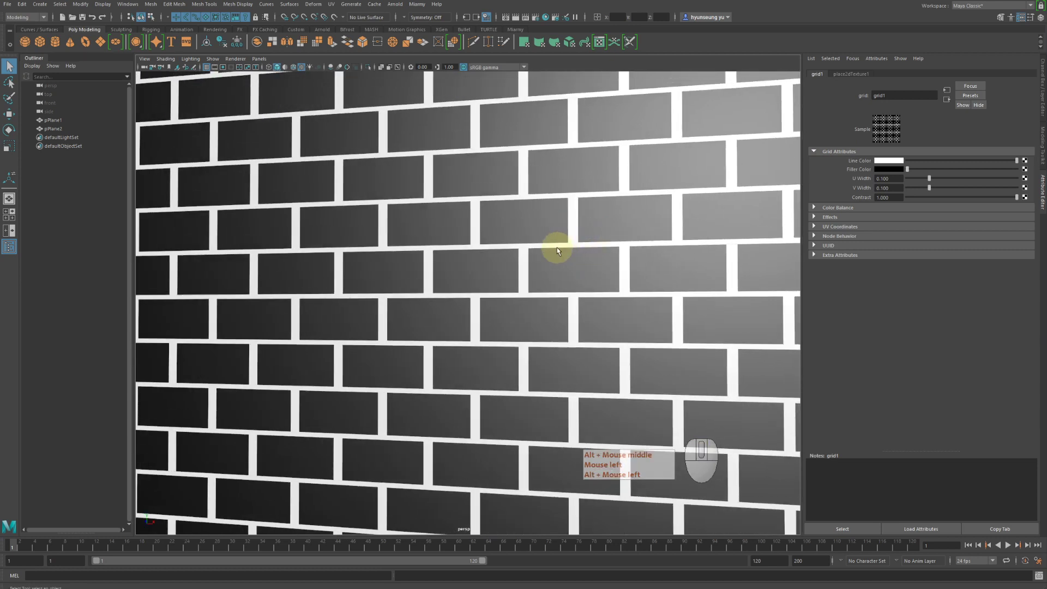
middle_click(562, 248)
click(563, 249)
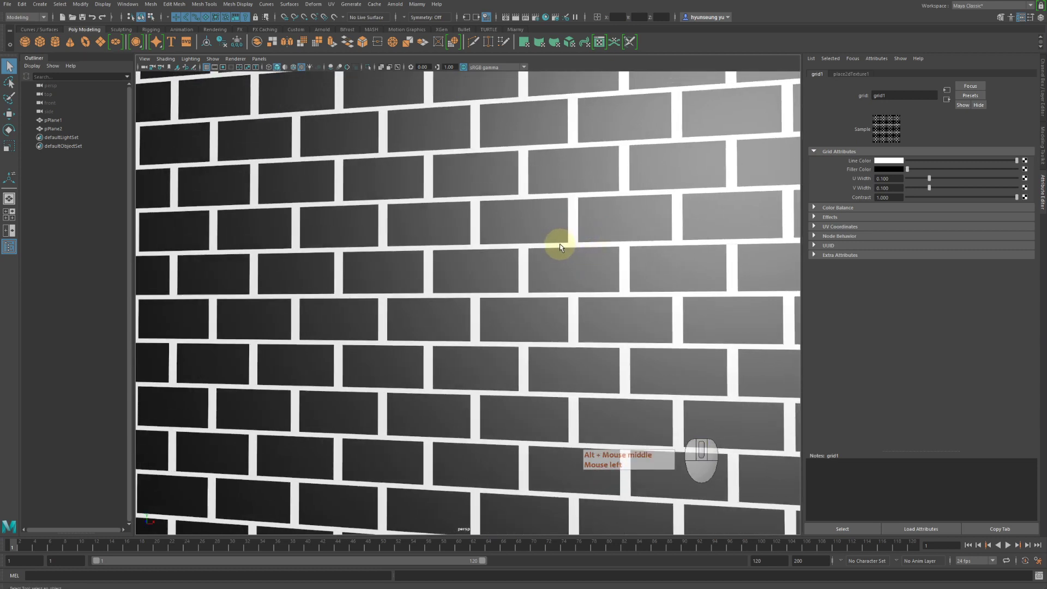
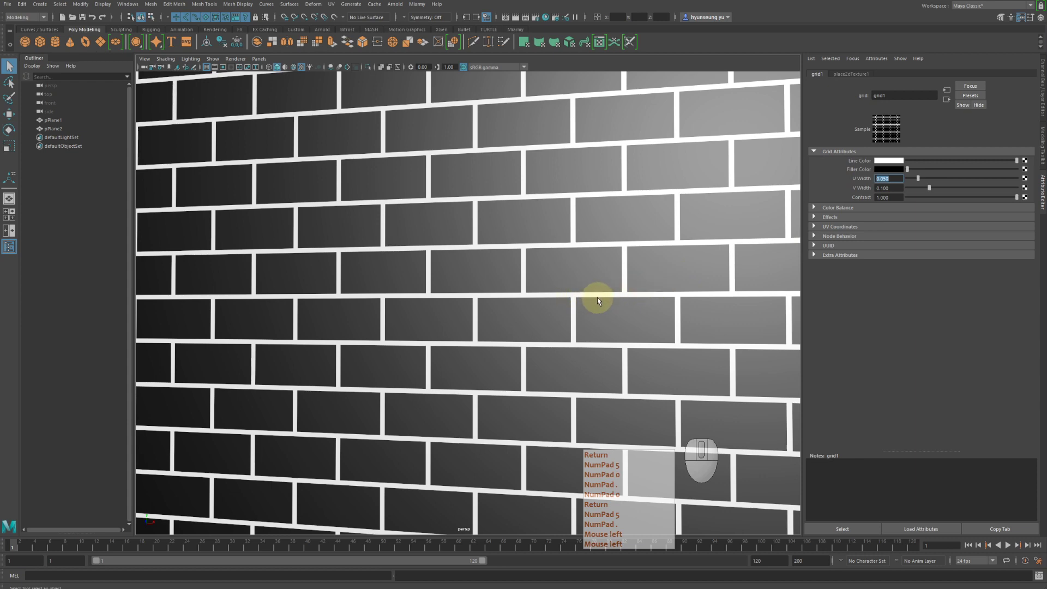
- Set the grid's U Width to 0.05 so the vertical mortar lines become thinner
key(Return)
key(KP_5)
key(KP_0)
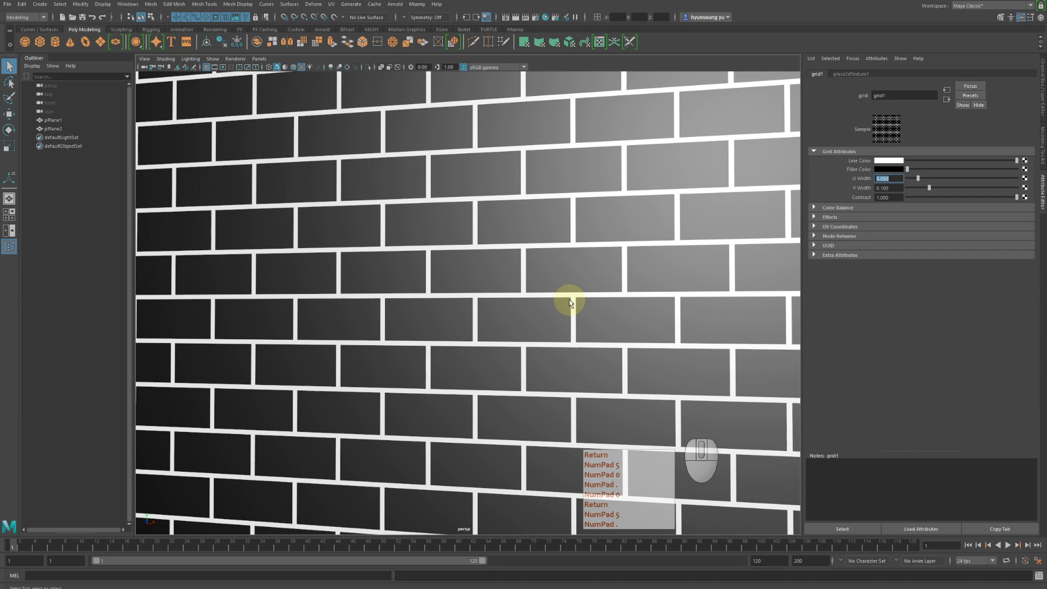
key(Return)
key(KP_5)
key(KP_0)
key(KP_Decimal)
middle_click(593, 259)
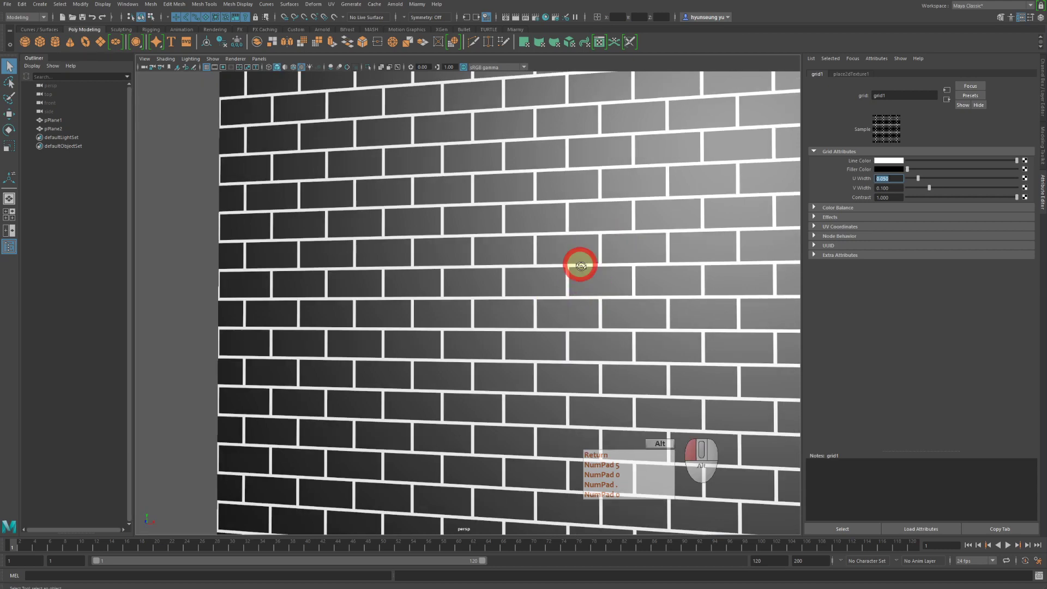
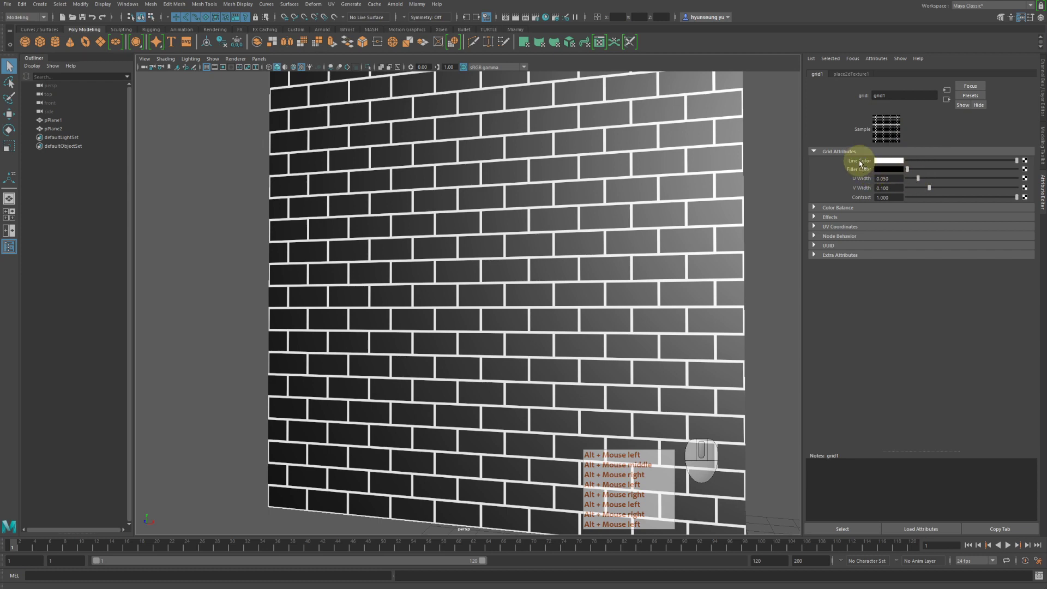
click(867, 169)
- Make the grid's brick fill colour red and its line colour light grey
middle_click(867, 169)
right_click(866, 169)
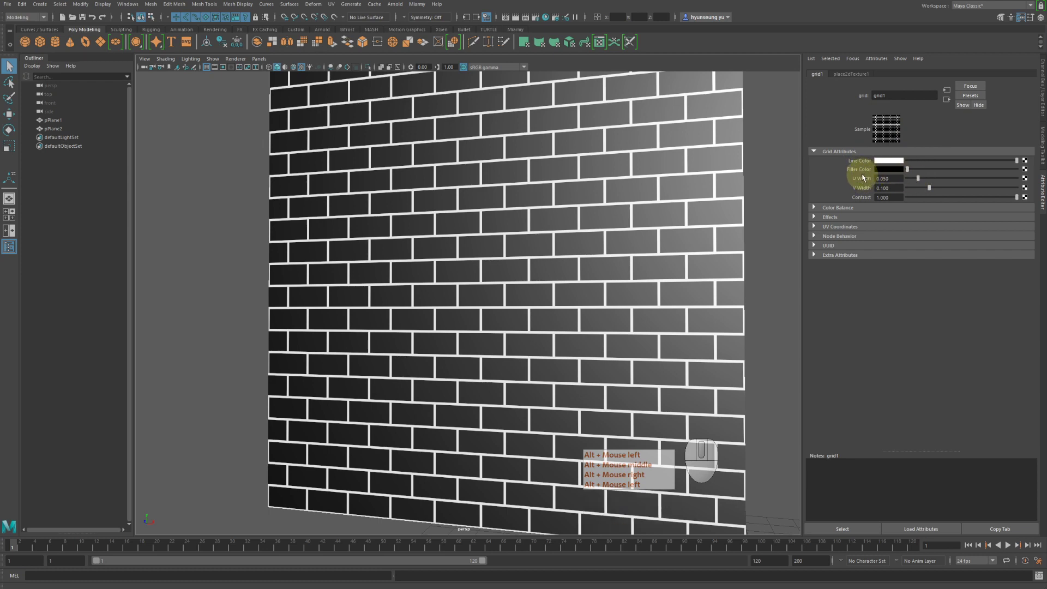
click(884, 172)
middle_click(883, 172)
right_click(884, 172)
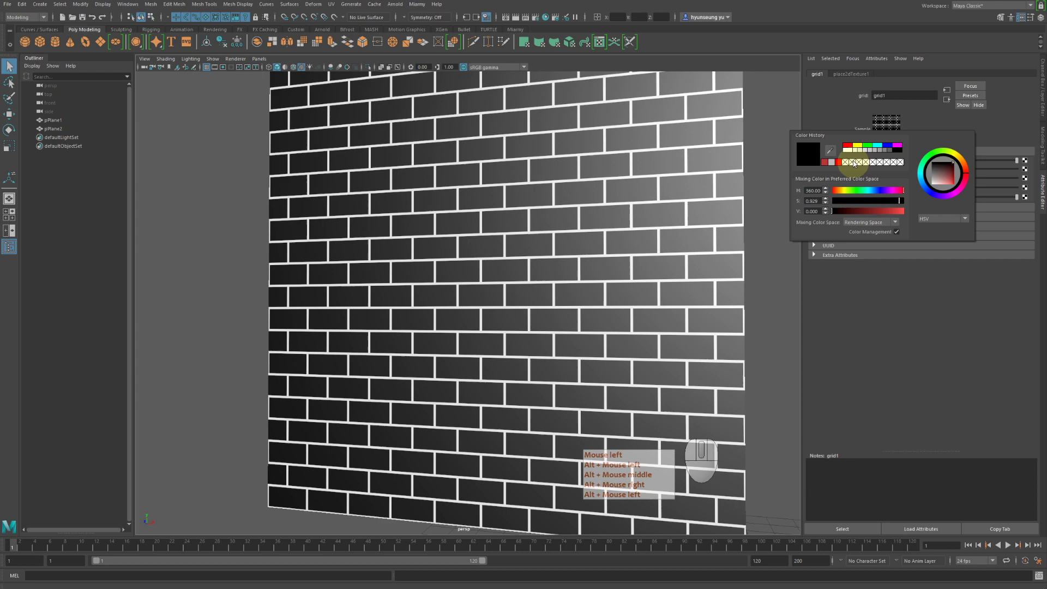
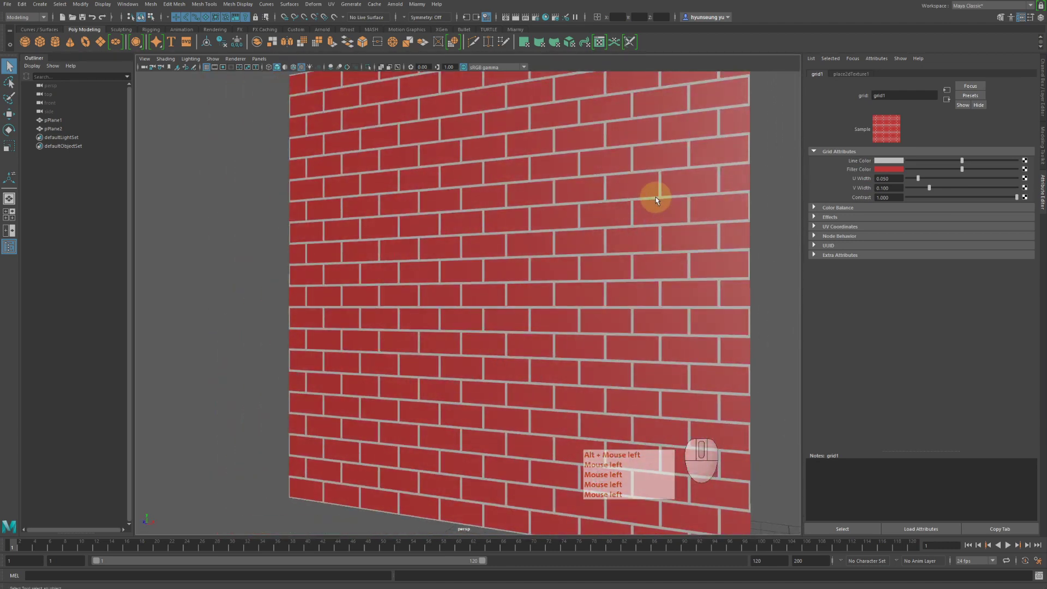
click(658, 198)
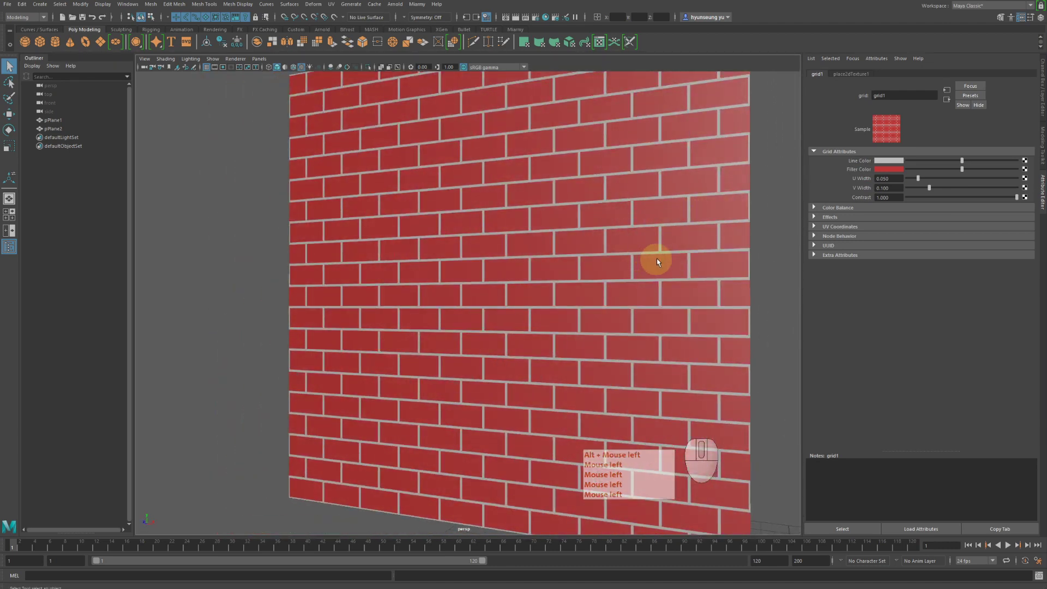
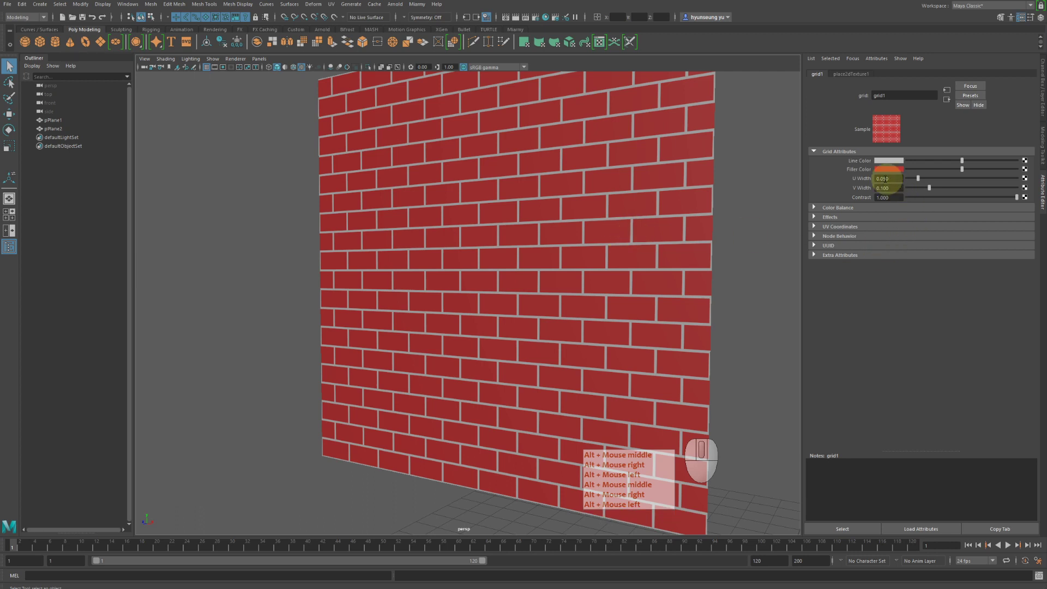
middle_click(850, 172)
right_click(850, 173)
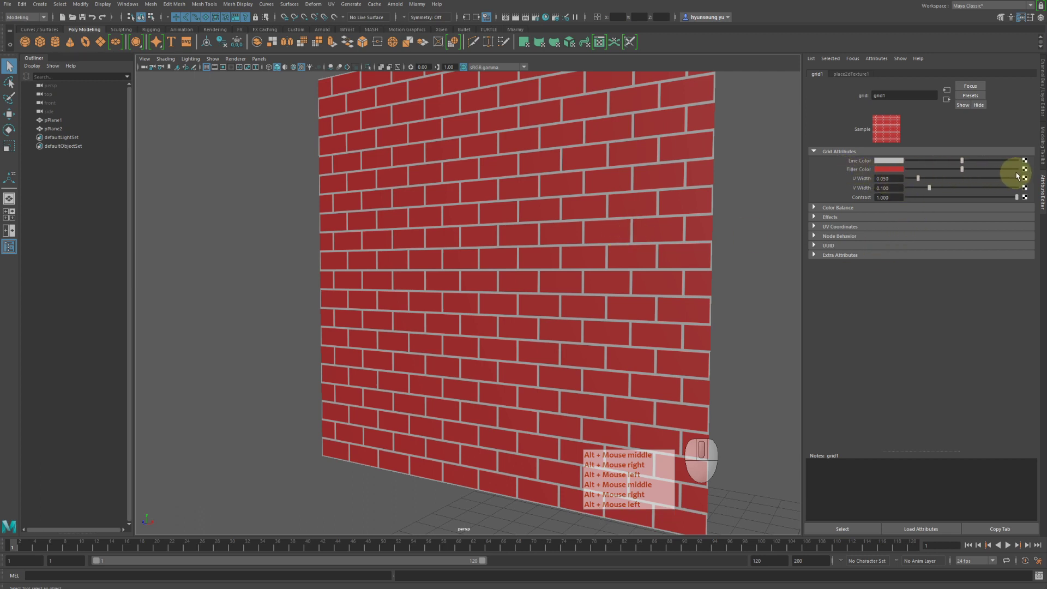
- Map a Fractal texture from the 2D Textures list into the grid's brick colour
click(1028, 171)
middle_click(1028, 172)
right_click(1028, 171)
middle_click(1028, 172)
right_click(1028, 172)
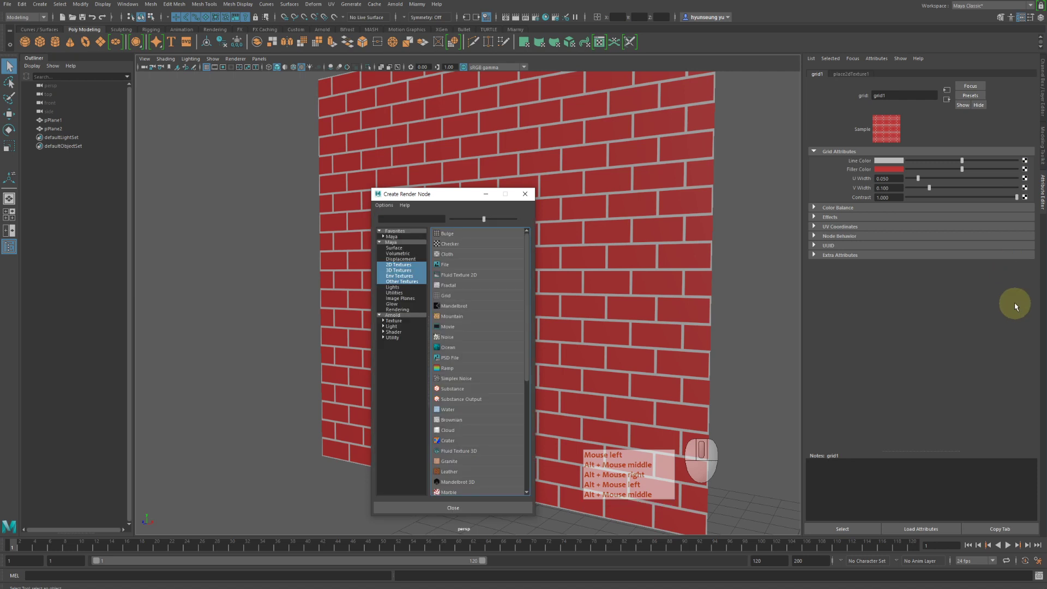
click(1017, 307)
middle_click(1017, 307)
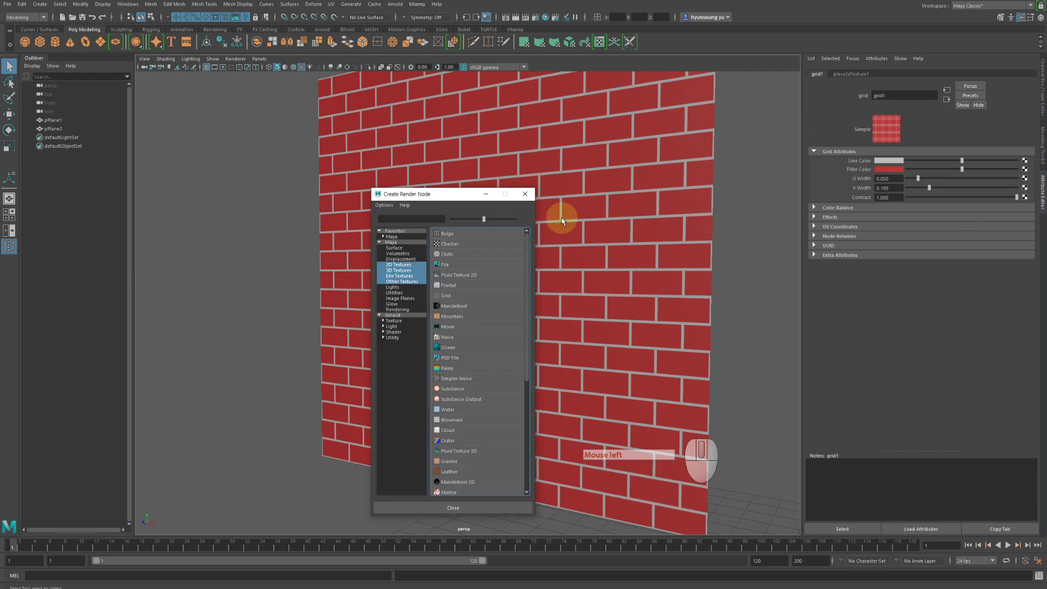
click(395, 266)
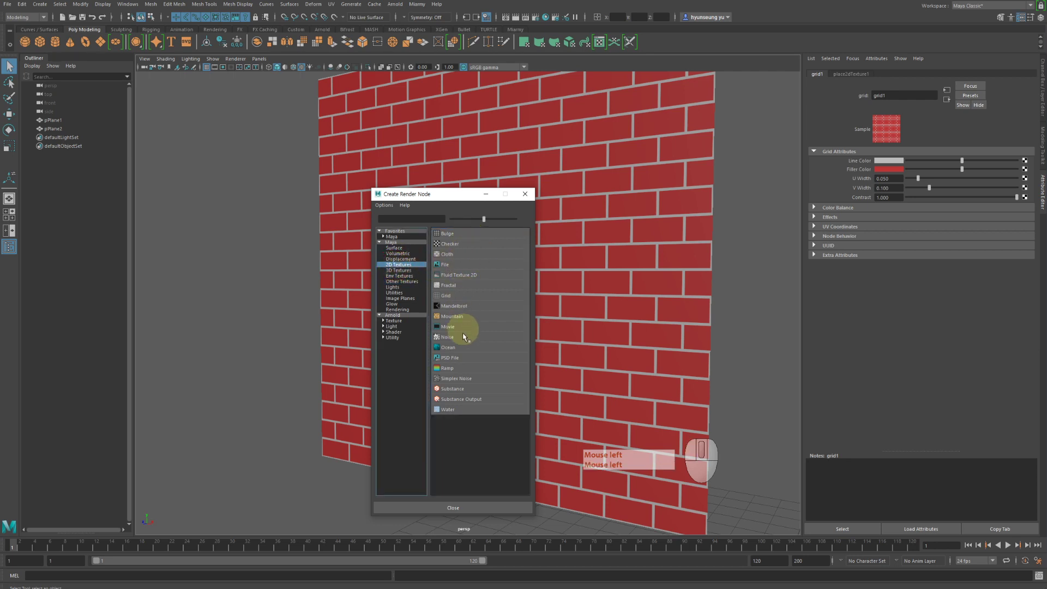
click(487, 328)
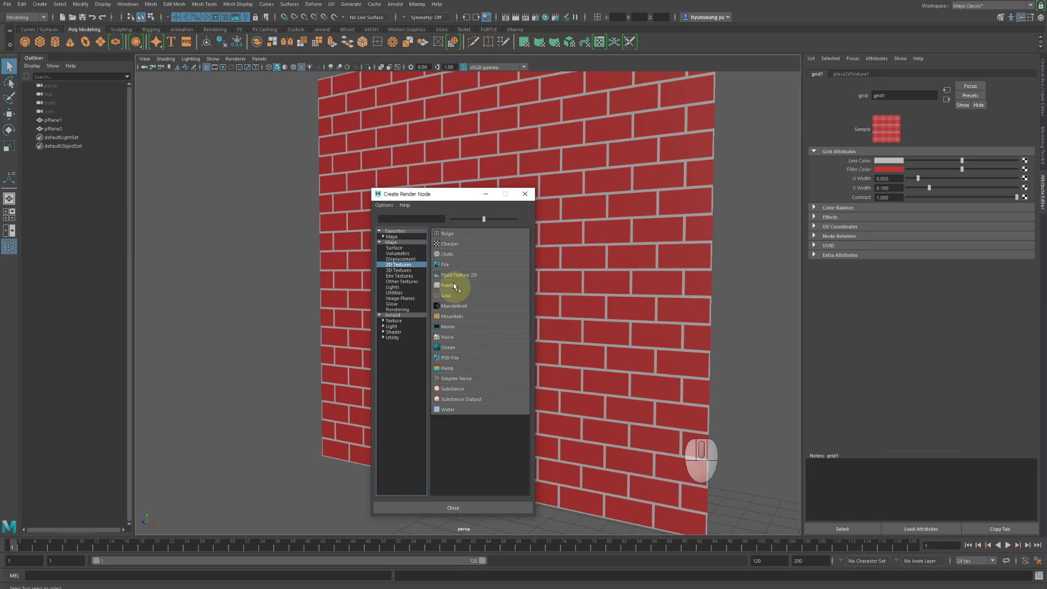
click(451, 289)
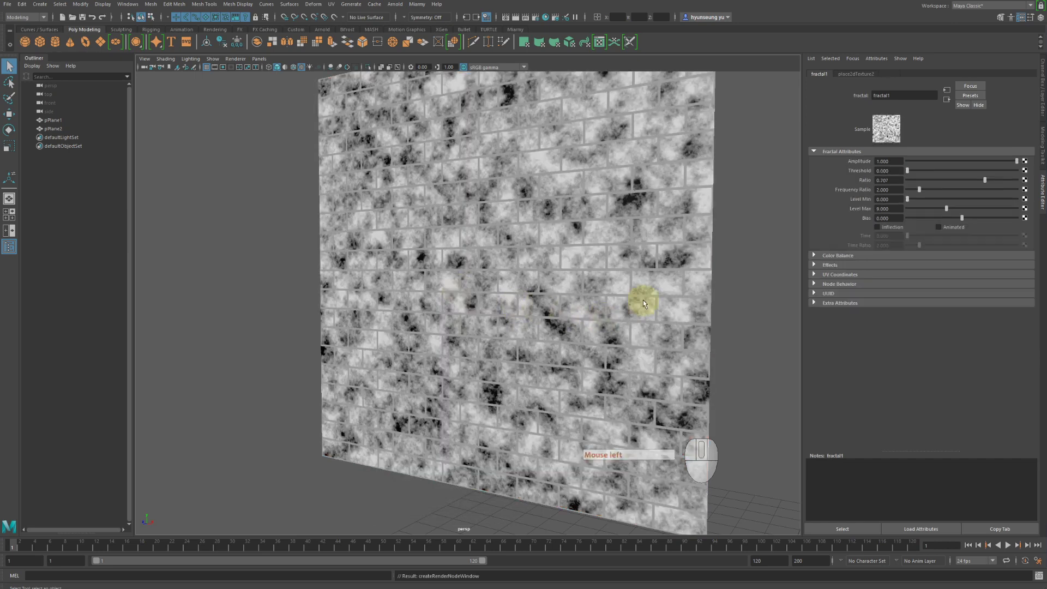
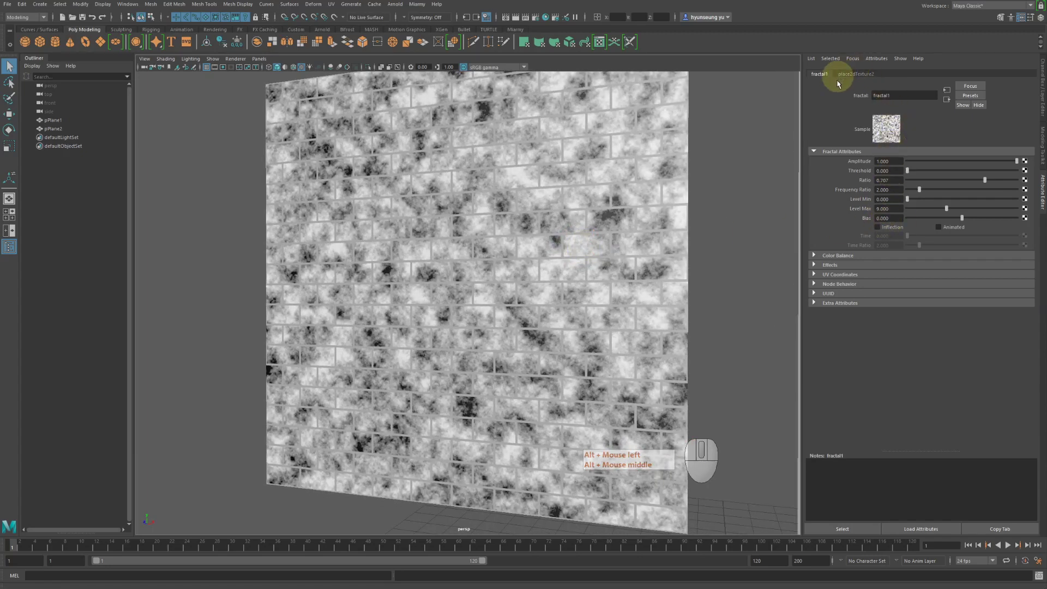
- Adjust fractal1's amplitude sliders for brighter, higher-contrast noise
click(902, 158)
middle_click(902, 158)
click(917, 180)
middle_click(917, 180)
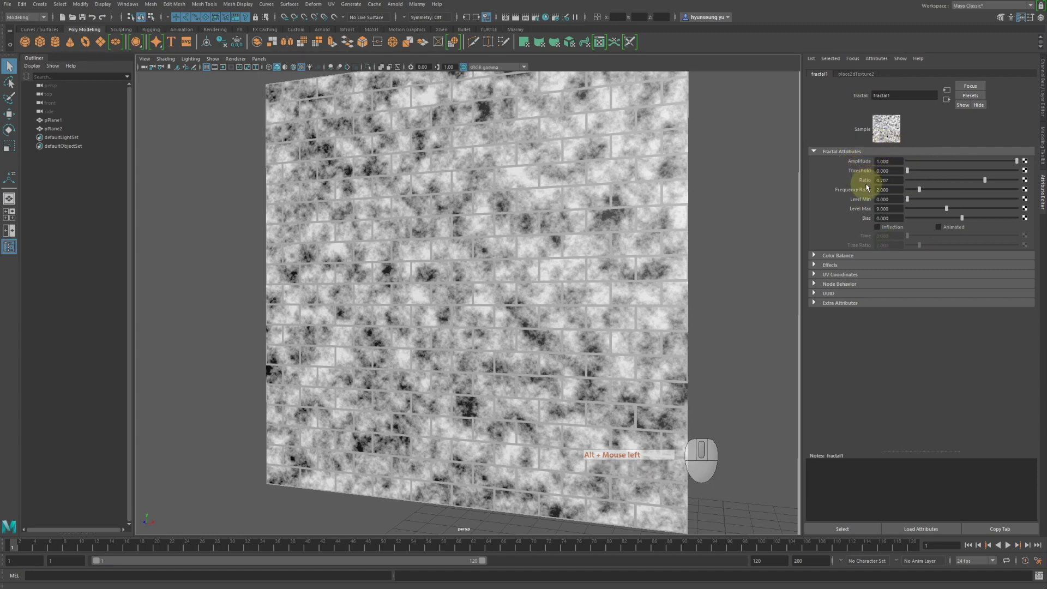
click(725, 180)
drag(937, 164, 1039, 168)
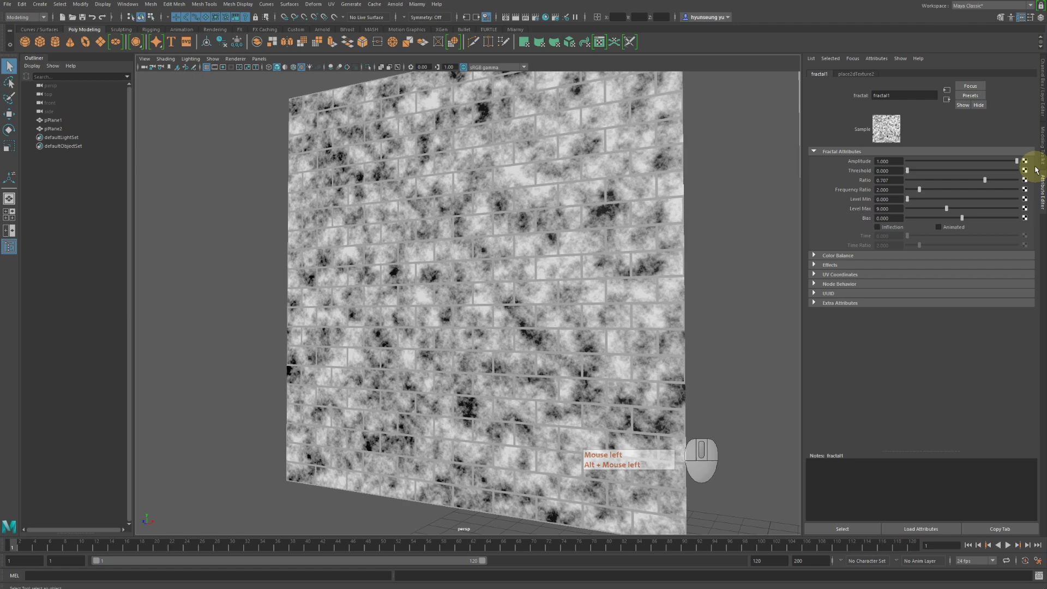
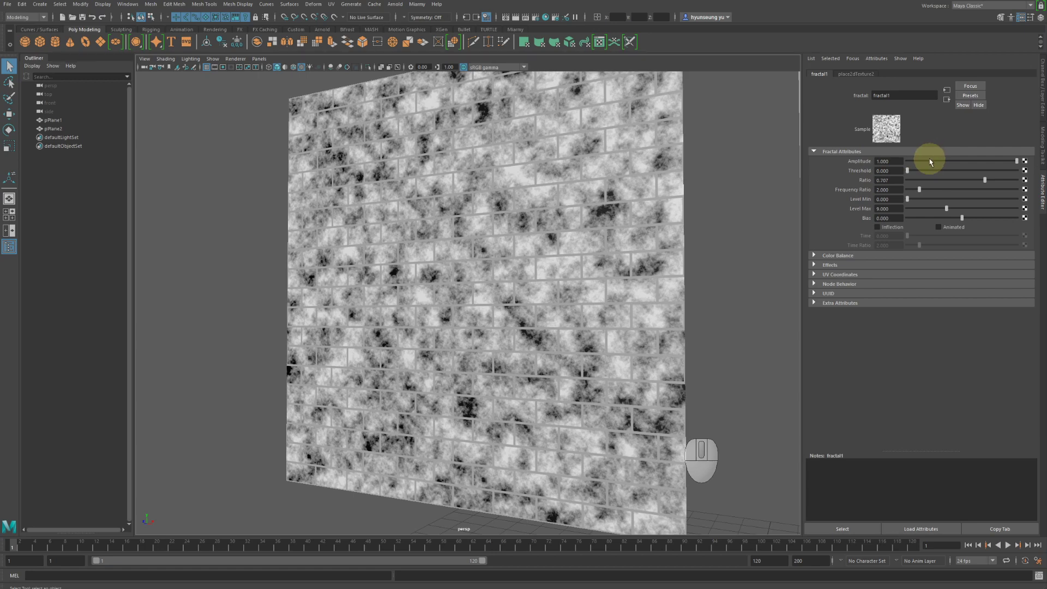
drag(927, 161, 912, 173)
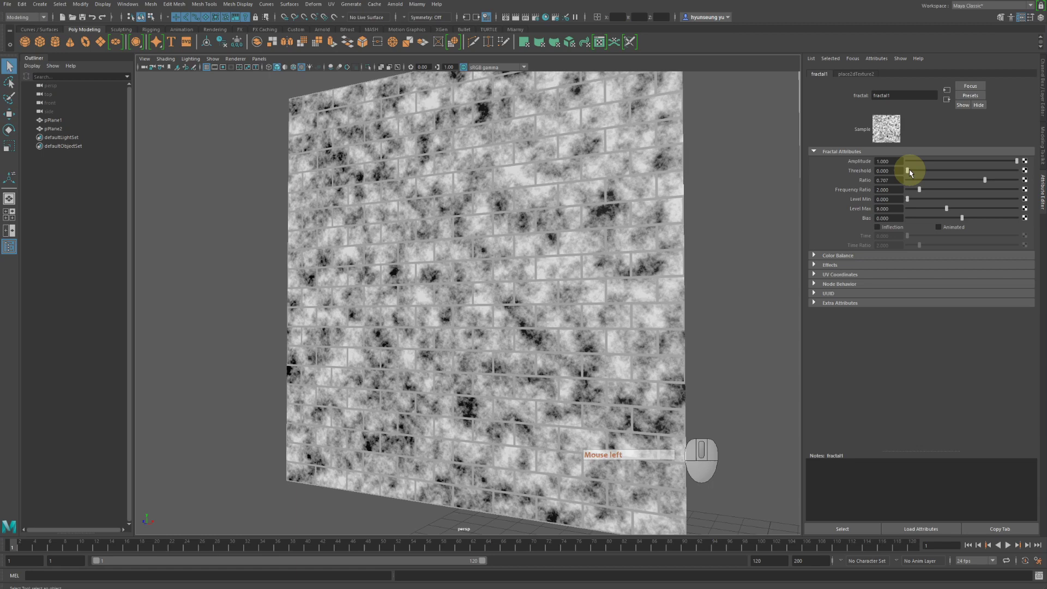
click(915, 175)
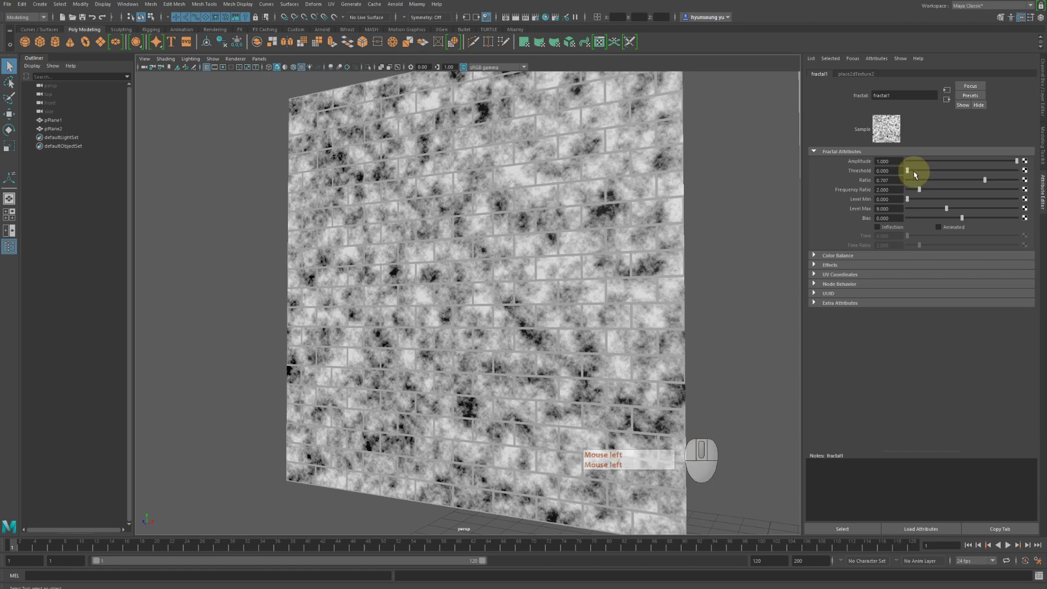
drag(914, 172, 897, 188)
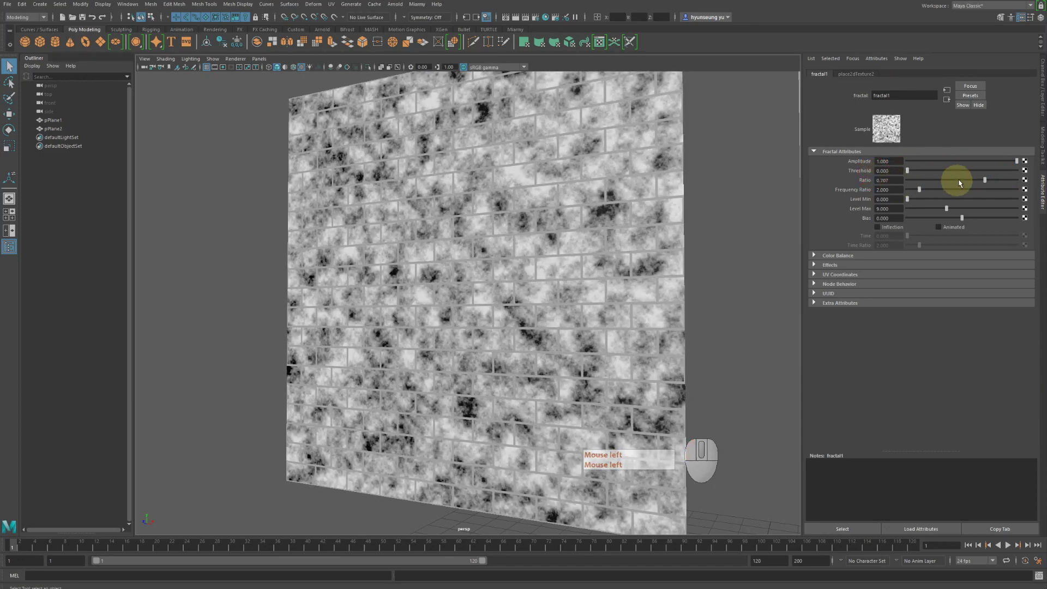
- Raise the fractal ratio and maximum level, tweak bias, and expand Color Balance
drag(971, 182, 926, 198)
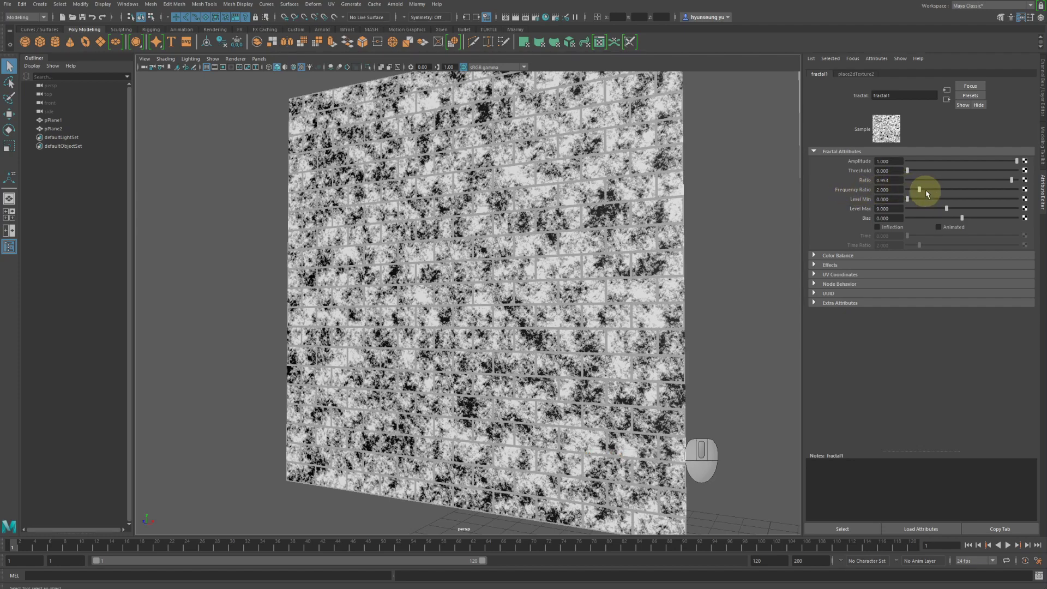
drag(931, 193, 954, 194)
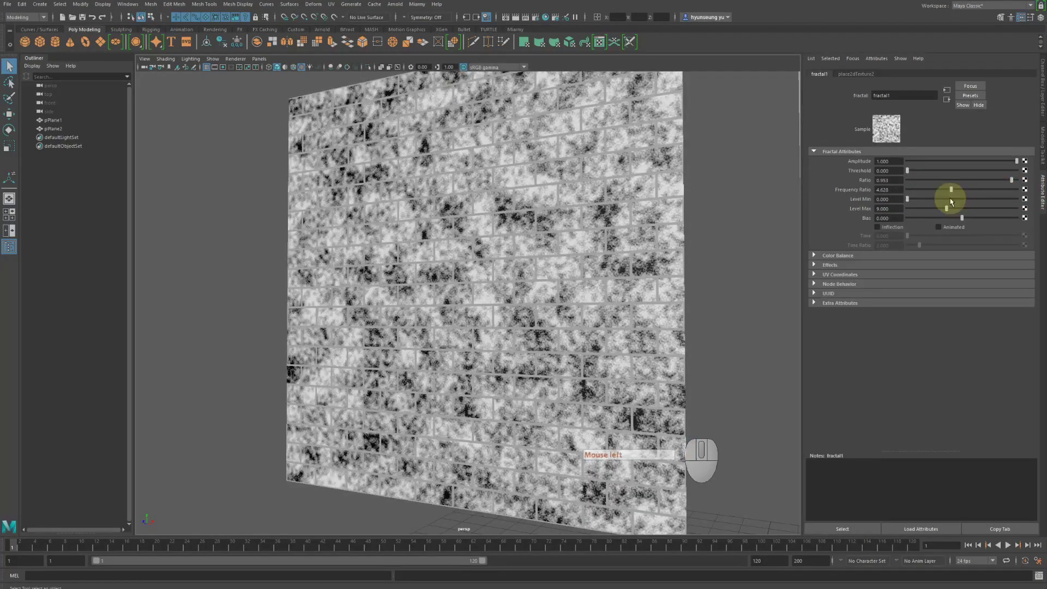
drag(928, 201, 891, 202)
drag(951, 209, 974, 210)
drag(975, 209, 960, 211)
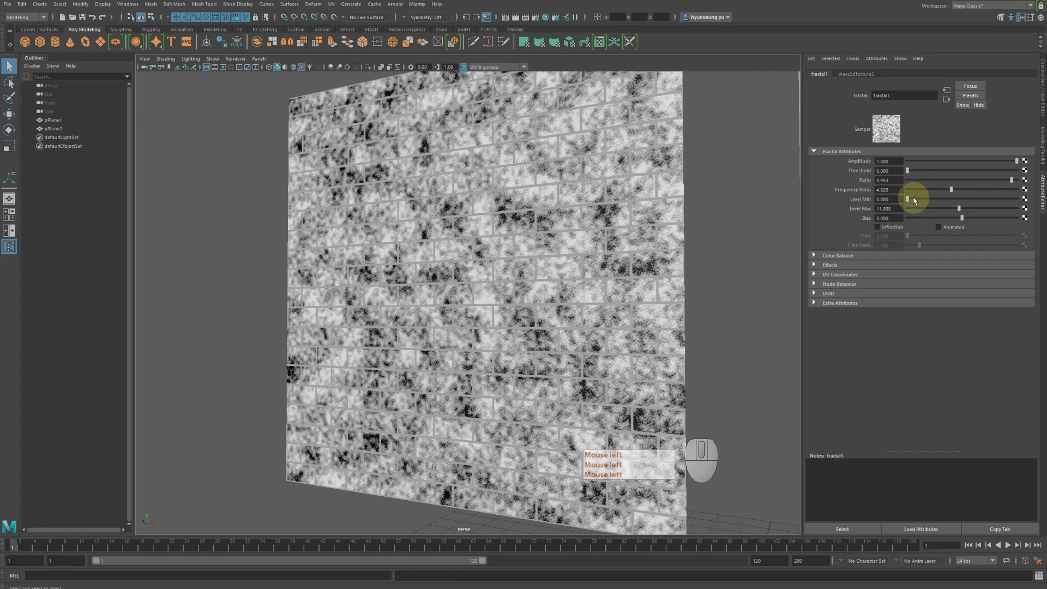
click(916, 201)
drag(944, 219, 966, 220)
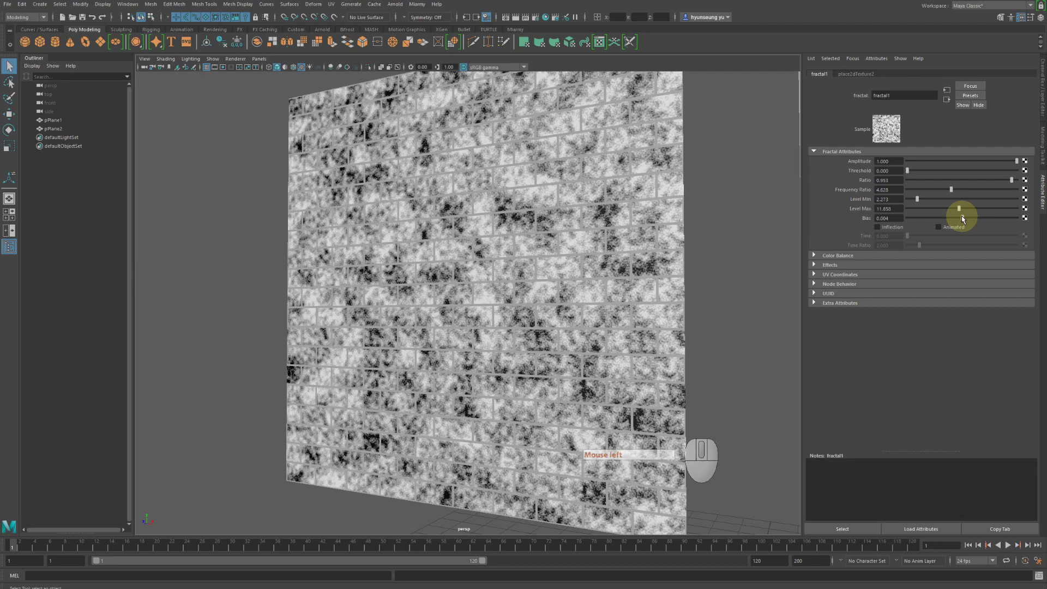
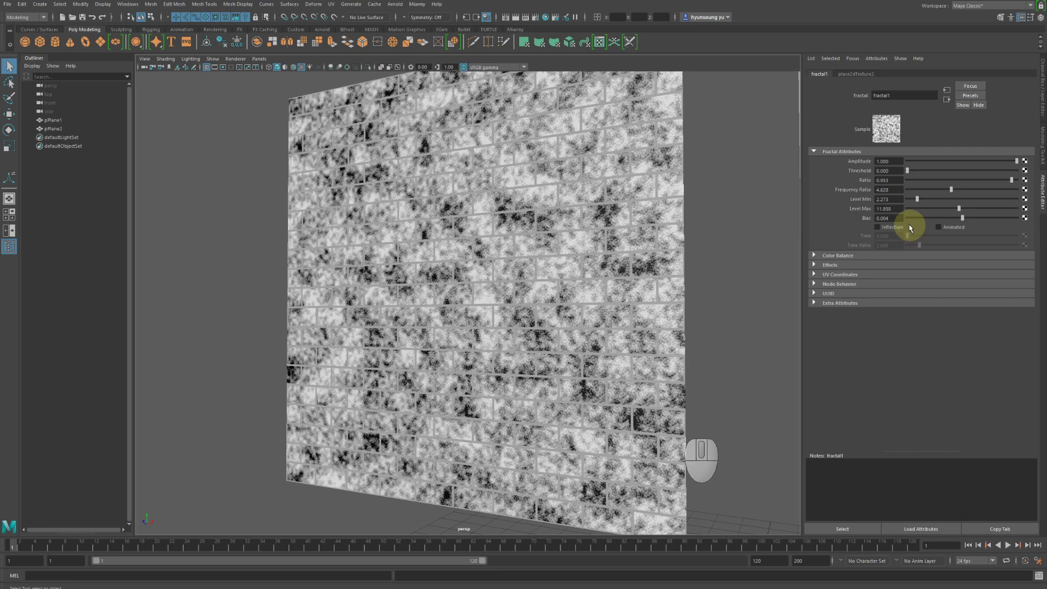
click(833, 260)
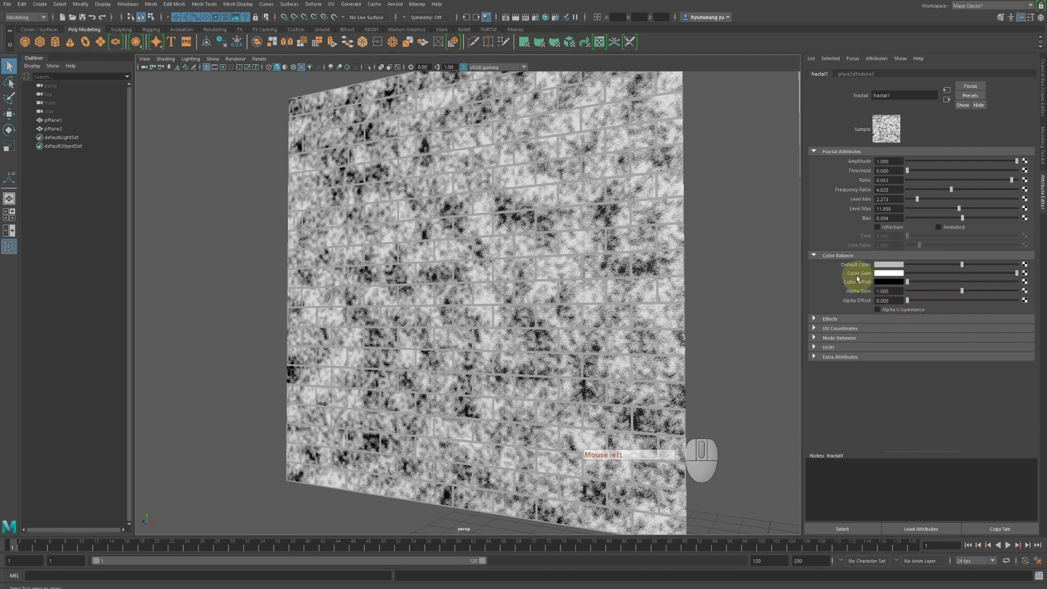
- Set fractal1's Color Gain to red and lower Amplitude to about 0.43
click(891, 276)
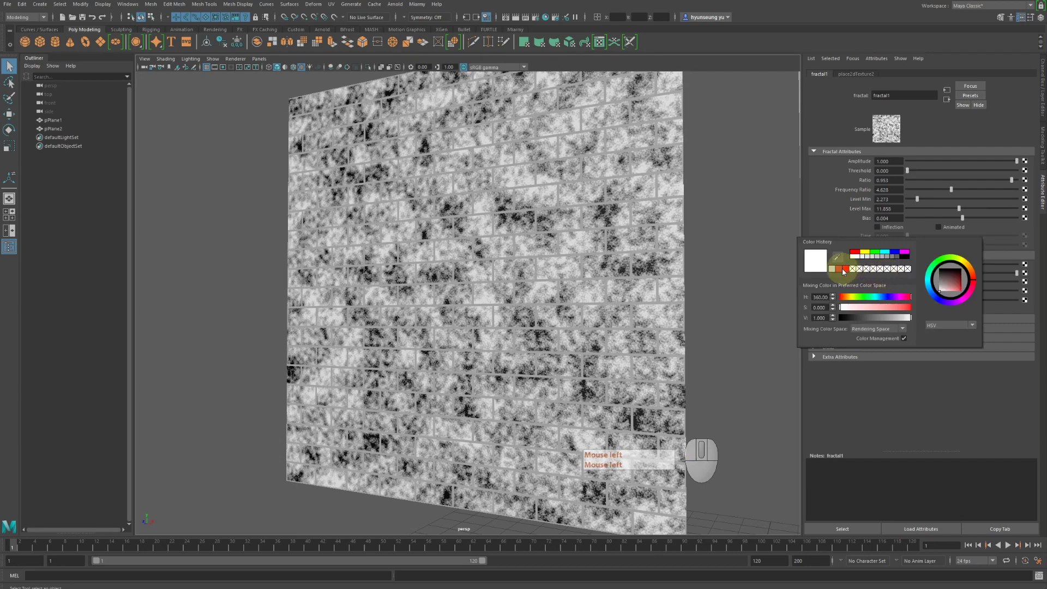
click(842, 273)
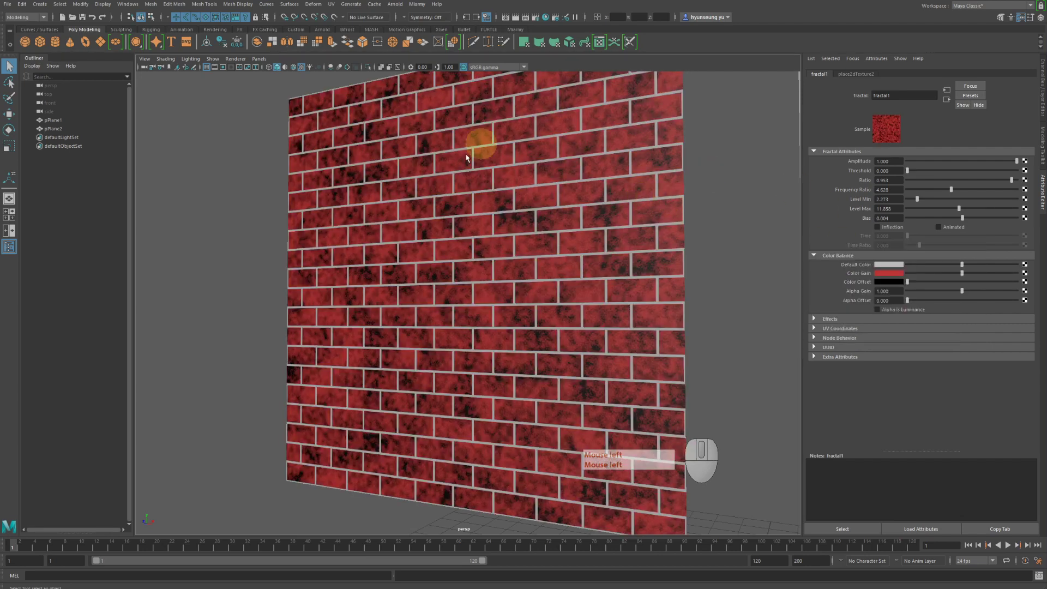
click(771, 352)
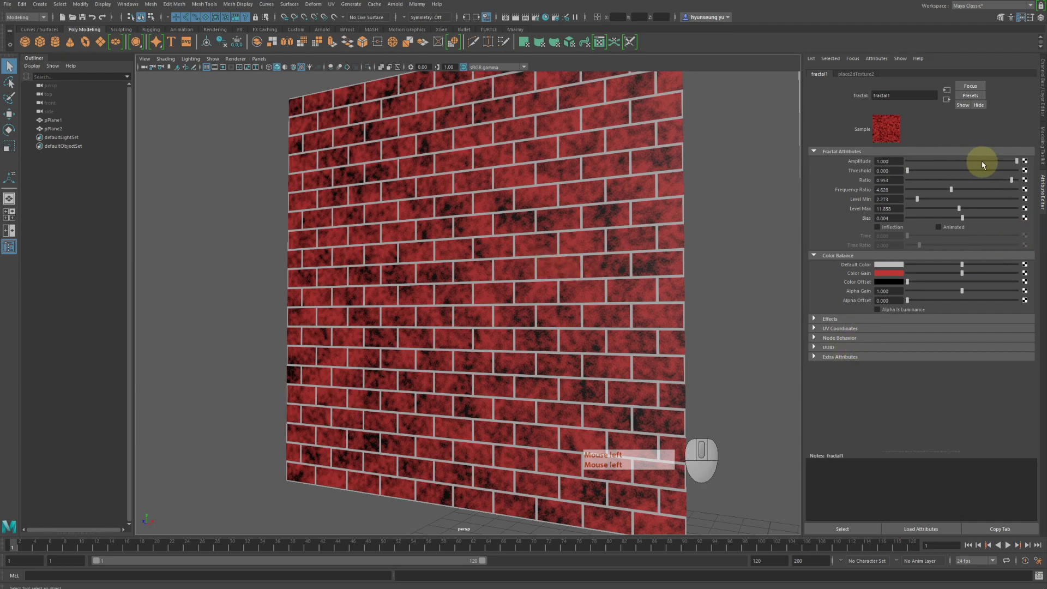
drag(985, 164, 956, 171)
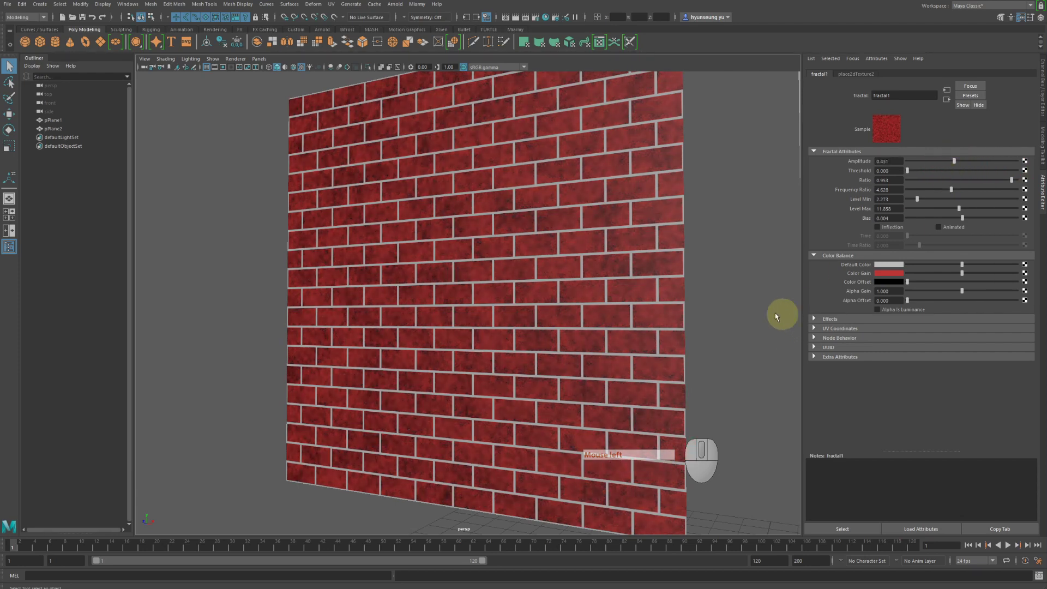
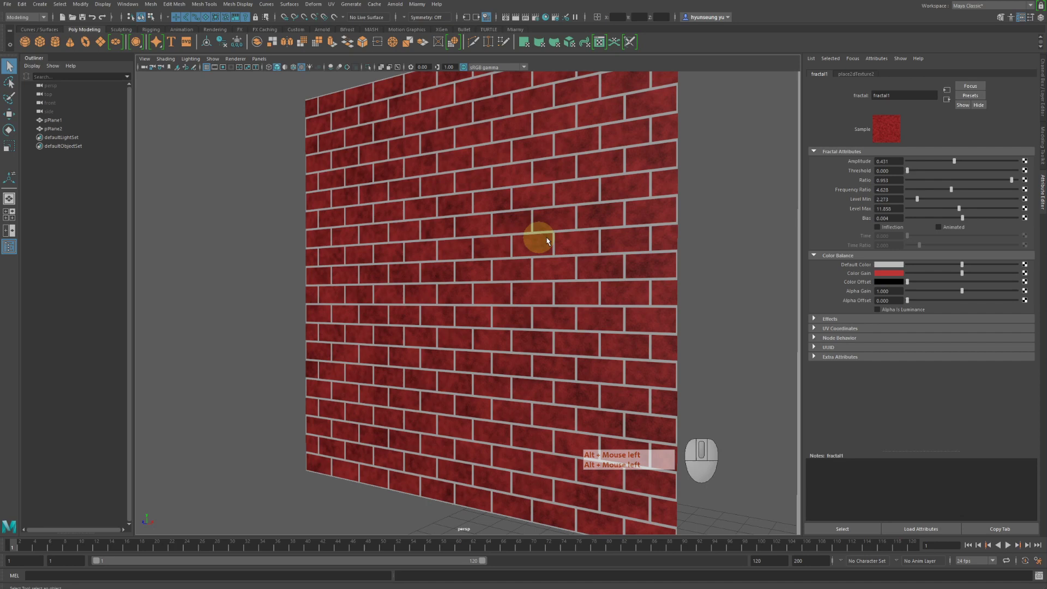
click(593, 241)
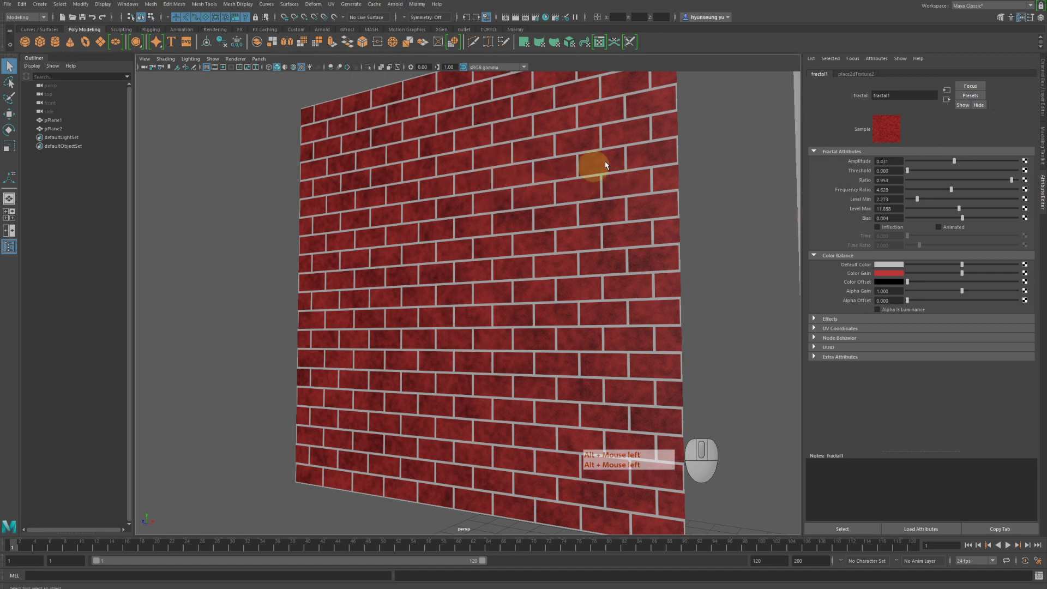
click(949, 105)
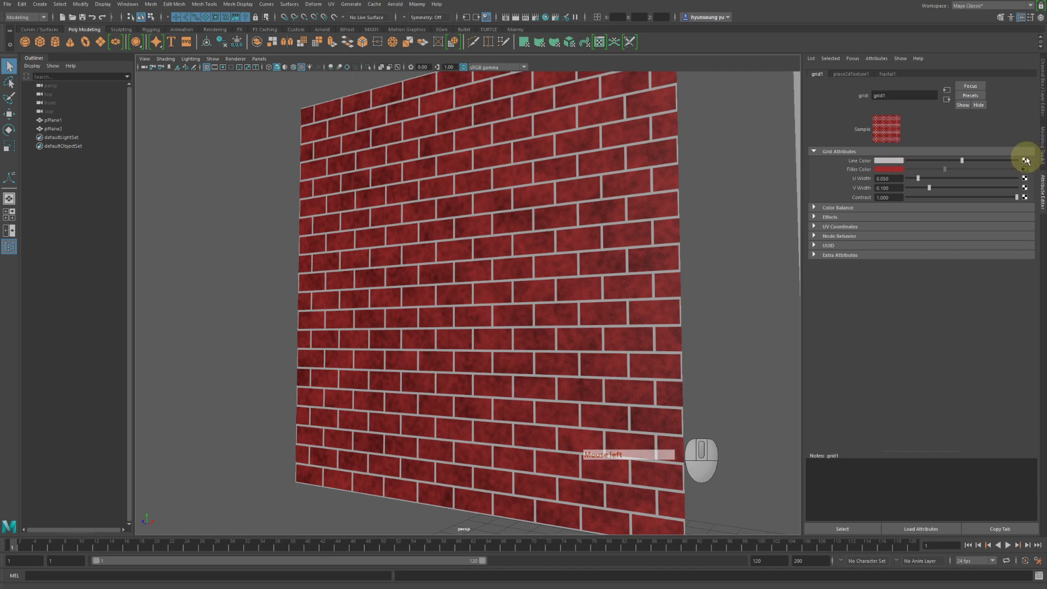
- Map a Noise texture to grid1's Line Color and lower its Density for speckled mortar
click(1028, 160)
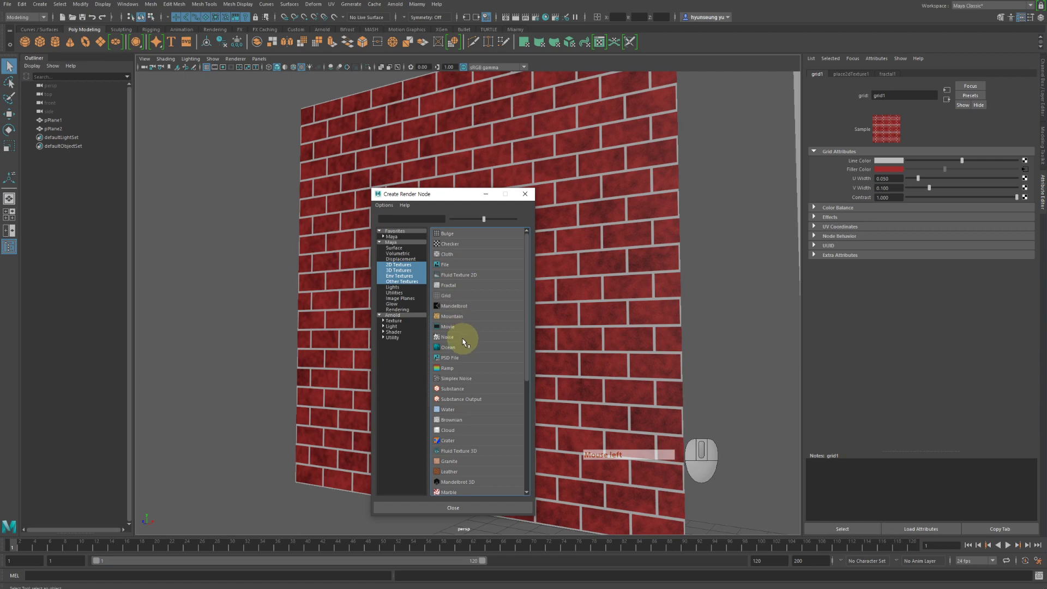
click(463, 341)
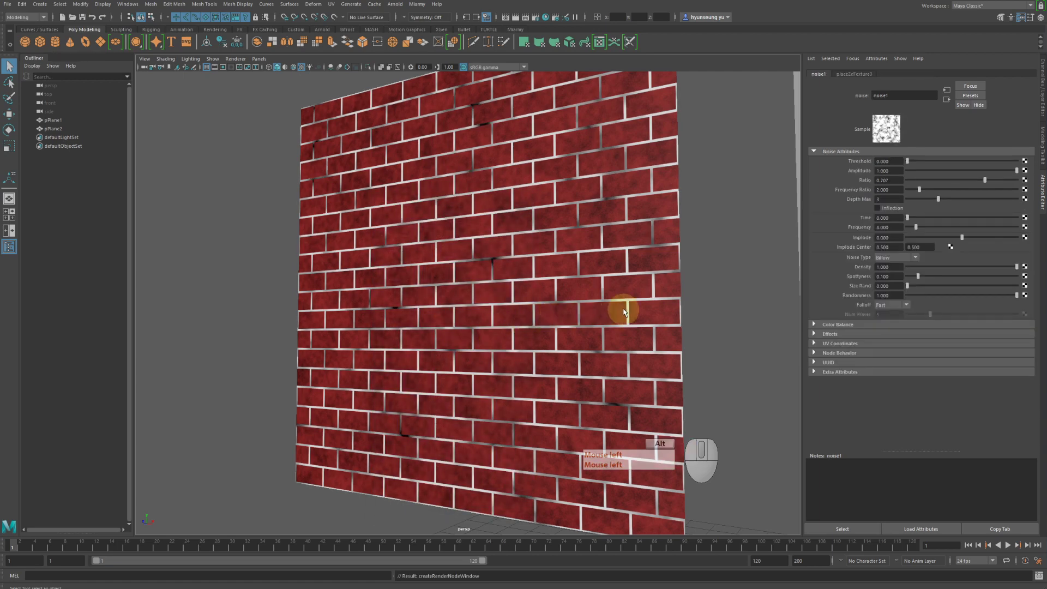
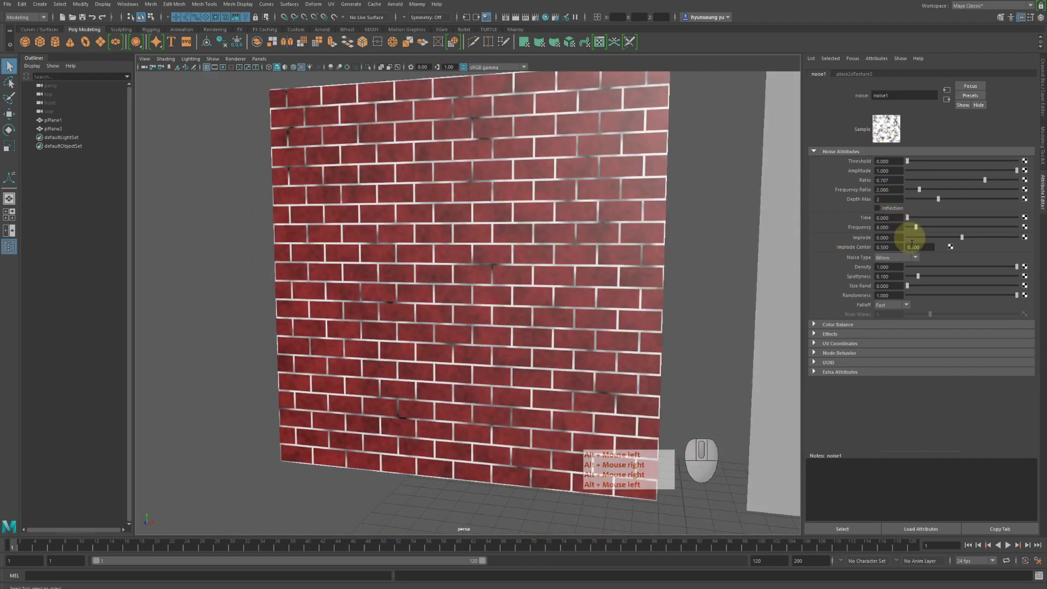
right_click(930, 269)
drag(929, 269, 934, 270)
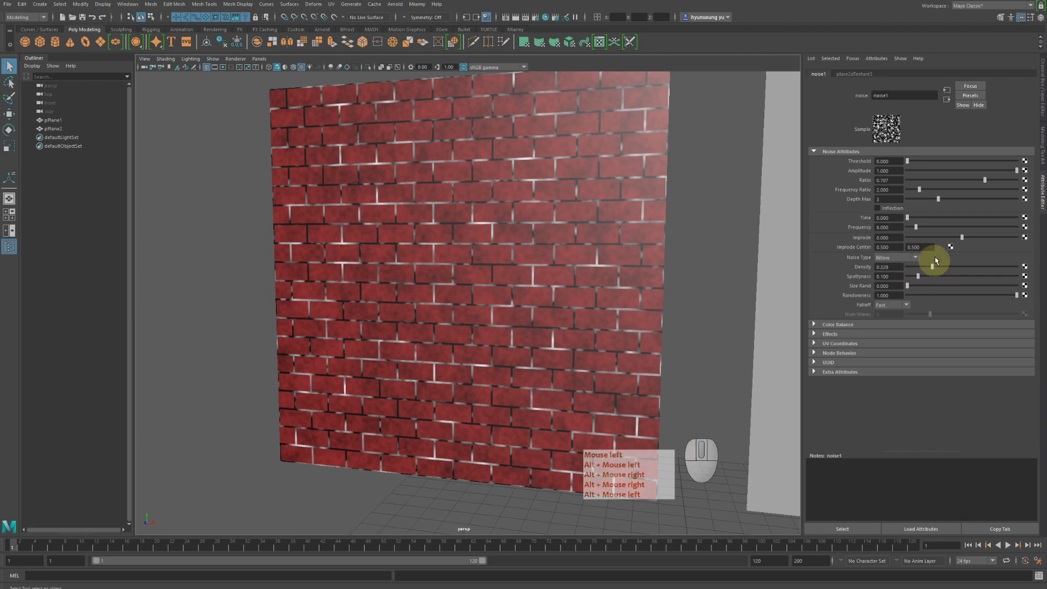
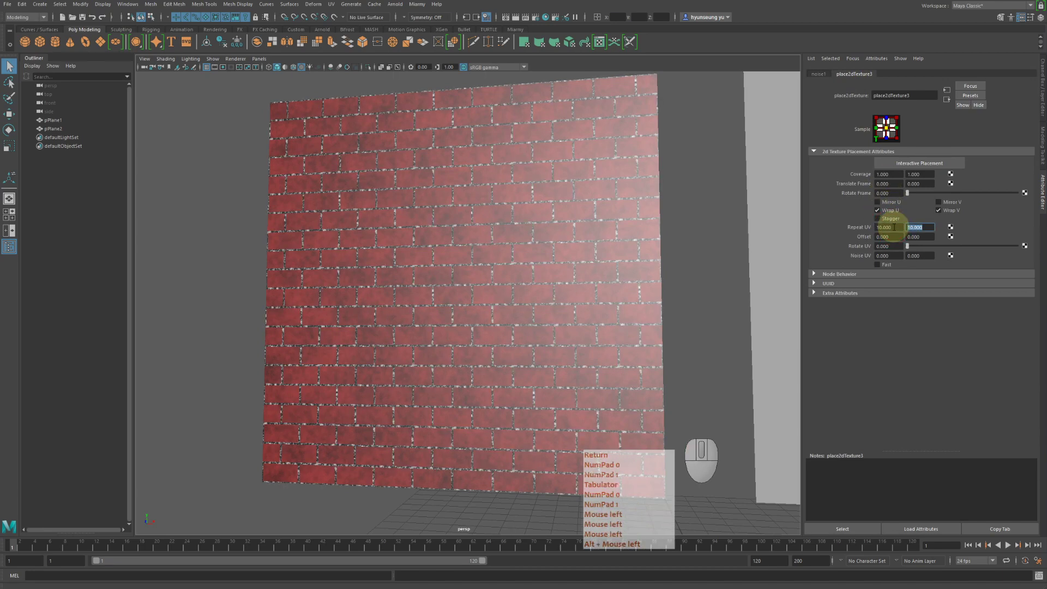
- Set place2dTexture3 Repeat UV to 10 by 10 so the noise tiles across the wall
key(Tab)
click(534, 271)
right_click(554, 271)
key(Return)
key(KP_0)
key(KP_1)
key(Tab)
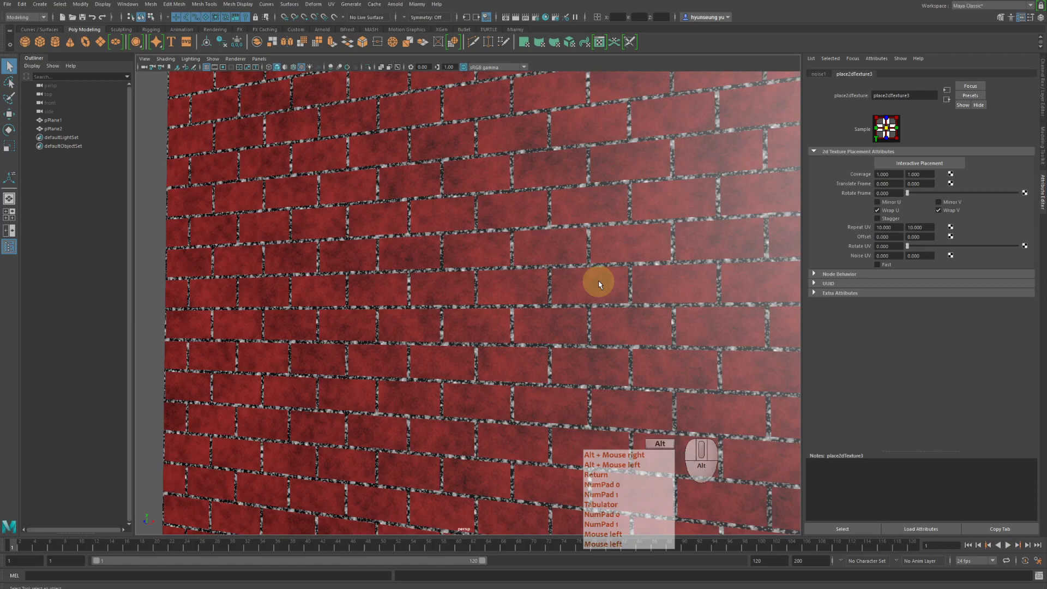
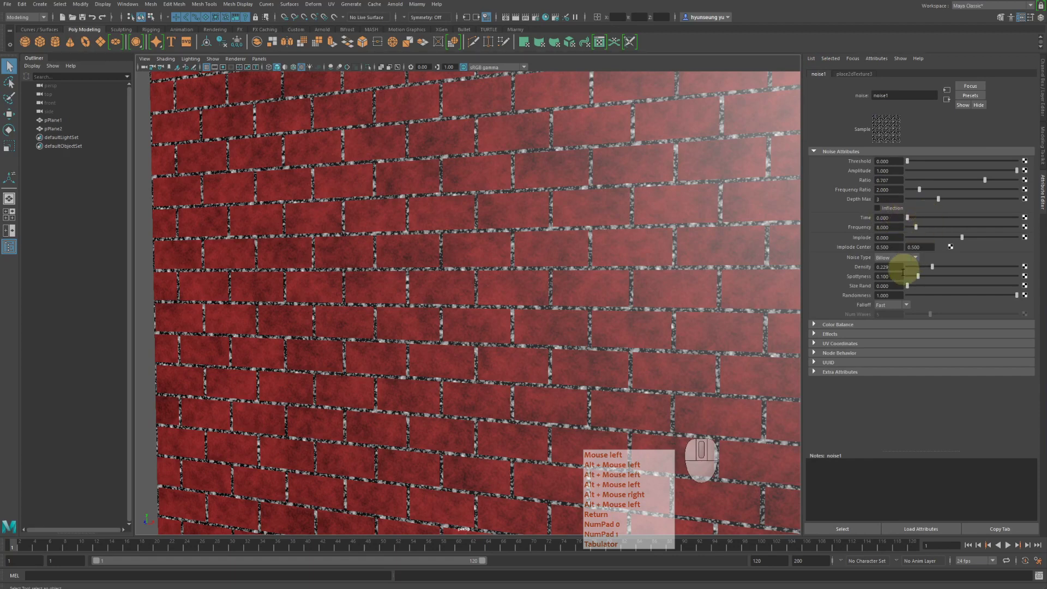
- Set noise1 Threshold to about 0.166 and Amplitude to about 0.32 for subtle grey joints
key(Return)
click(912, 196)
right_click(913, 196)
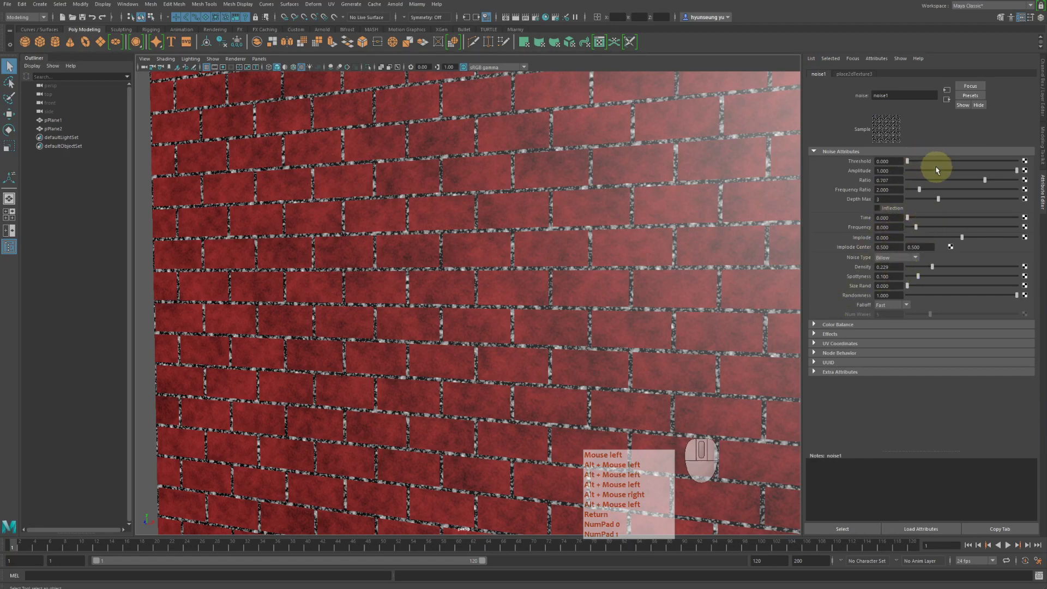
click(971, 170)
right_click(972, 170)
right_click(970, 173)
drag(970, 173, 932, 171)
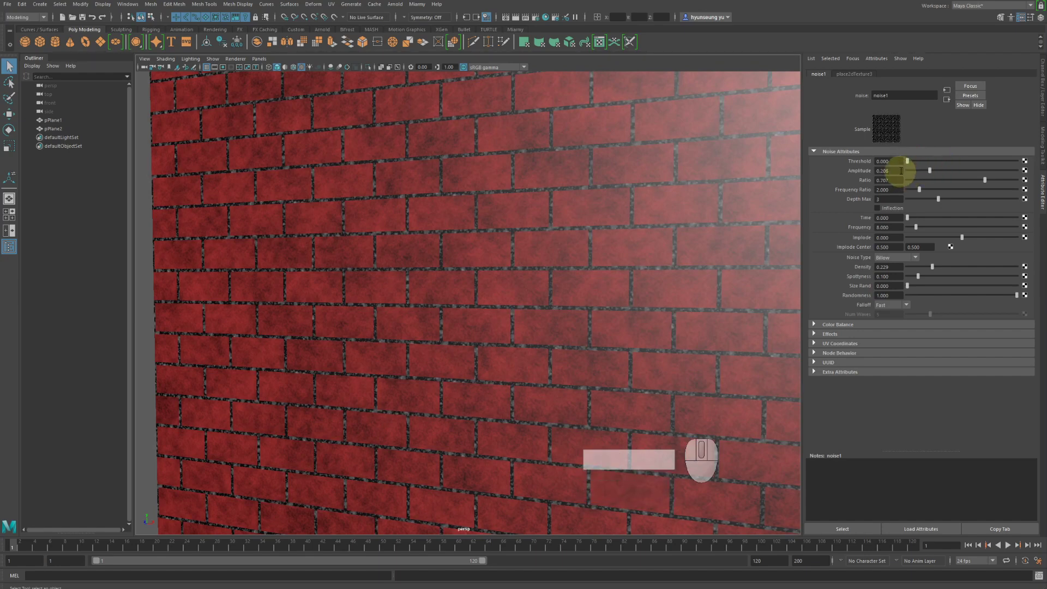
drag(917, 163, 927, 163)
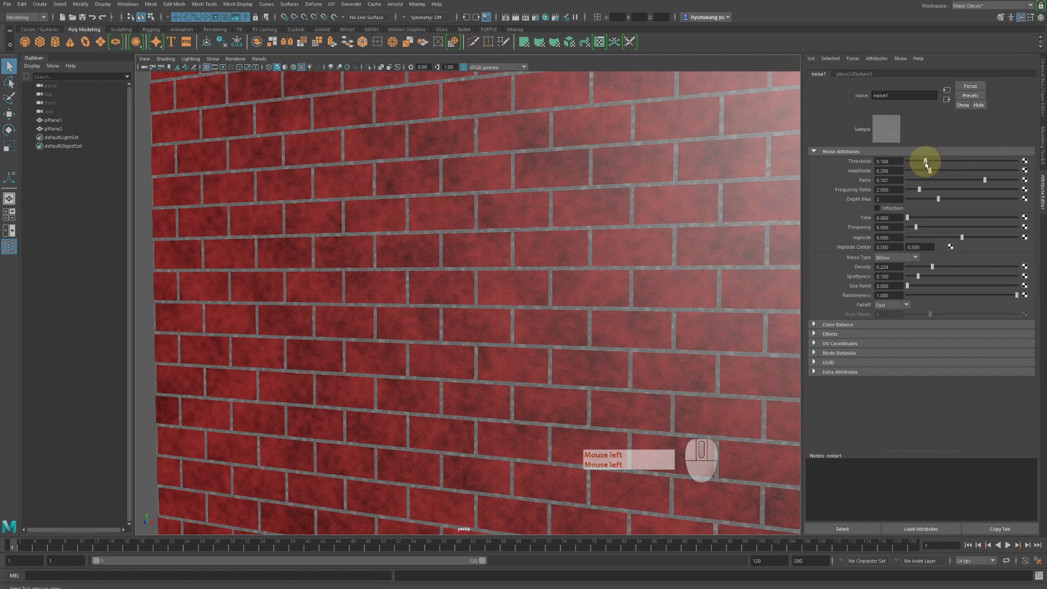
drag(935, 174, 952, 174)
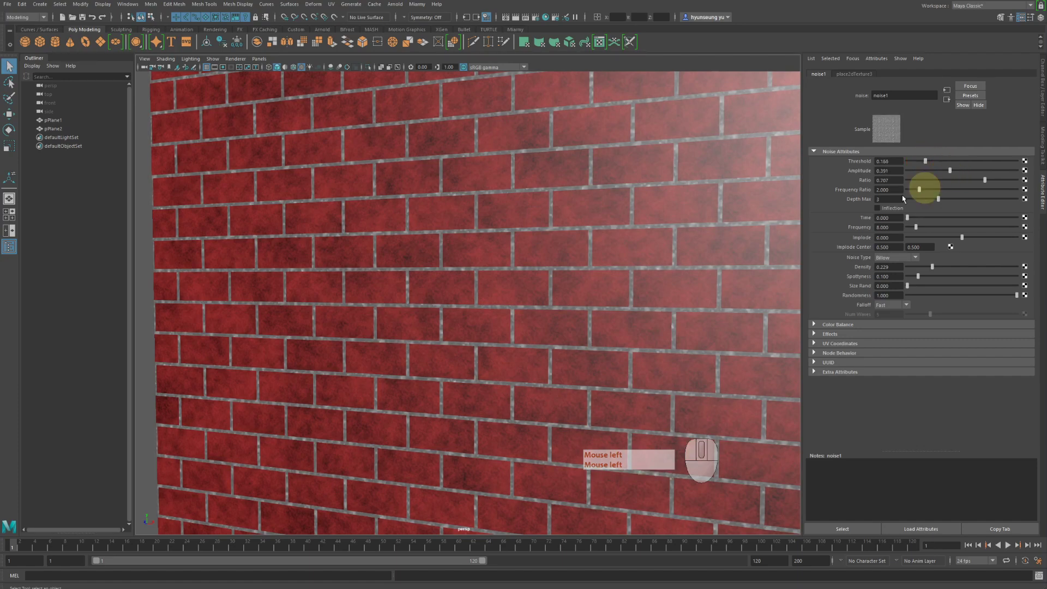
click(586, 291)
right_click(584, 279)
click(547, 337)
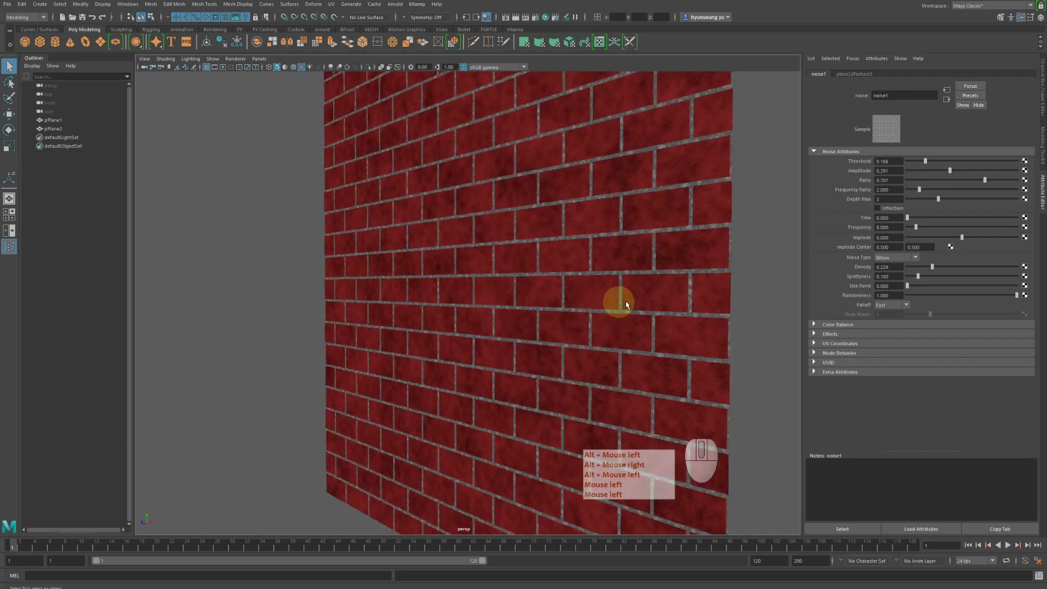
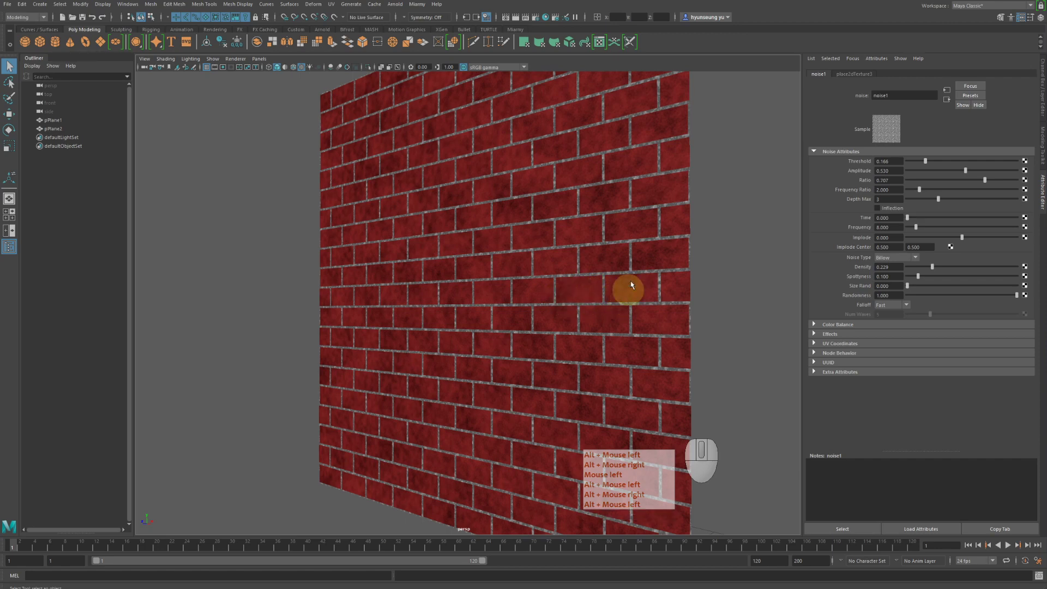
drag(646, 243, 671, 239)
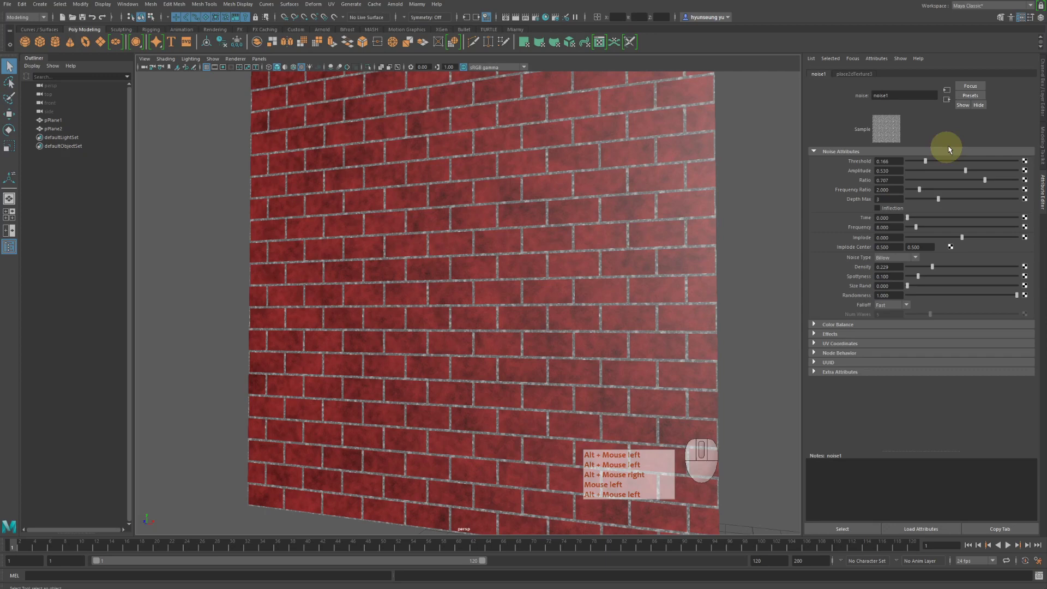
- Connect grid1 to blinn1's Bump Mapping, creating the bump2d1 node
click(950, 102)
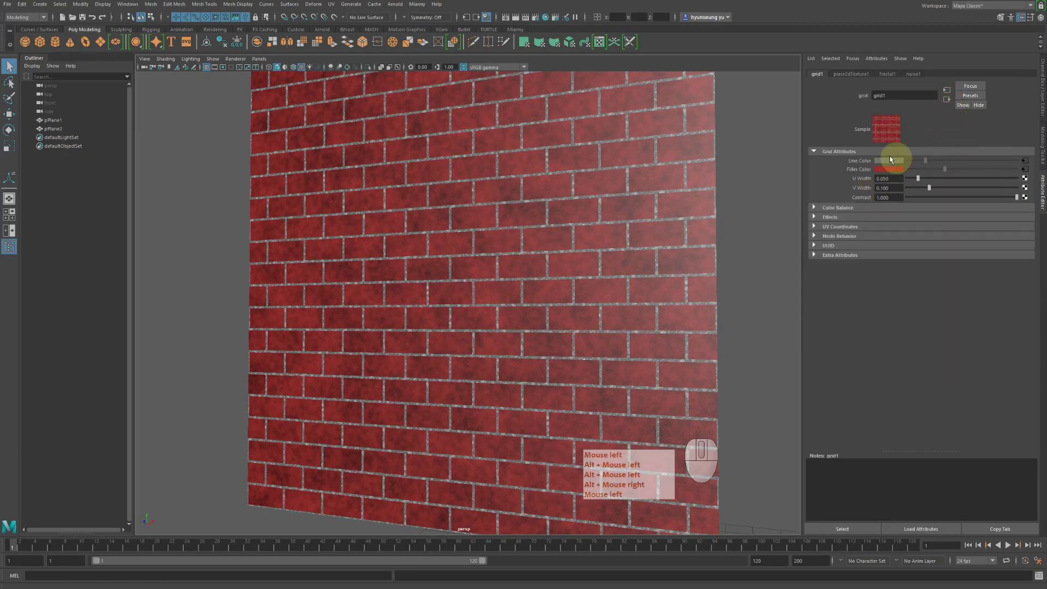
right_click(856, 193)
click(638, 310)
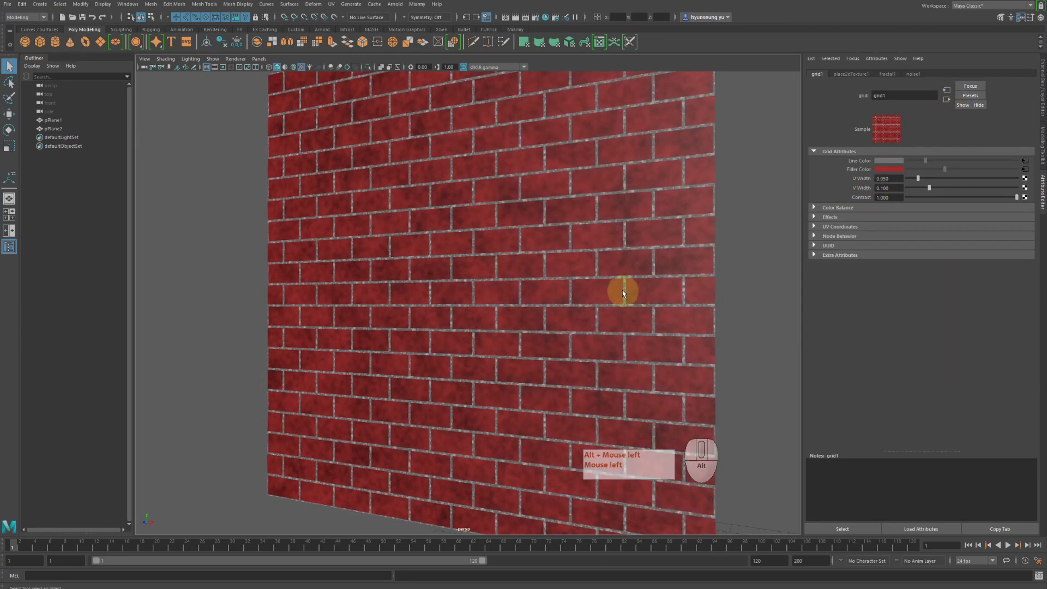
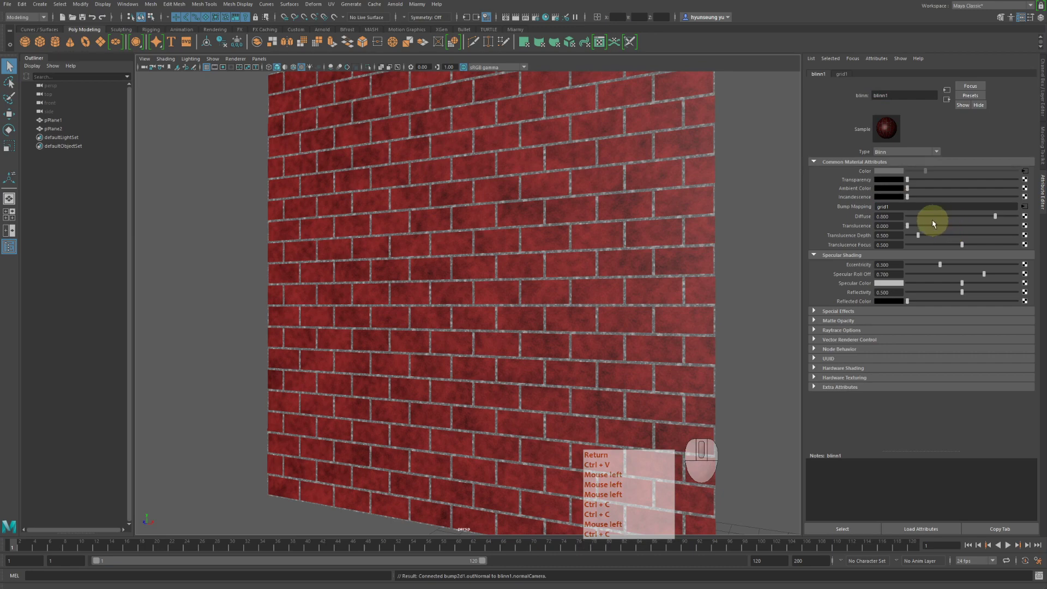
- Give bump2d1 a small negative Bump Value so the bricks and mortar show relief
key(Return)
key(ctrl+v)
key(ctrl+c)
middle_click(646, 230)
click(645, 230)
click(649, 218)
click(687, 217)
middle_click(687, 217)
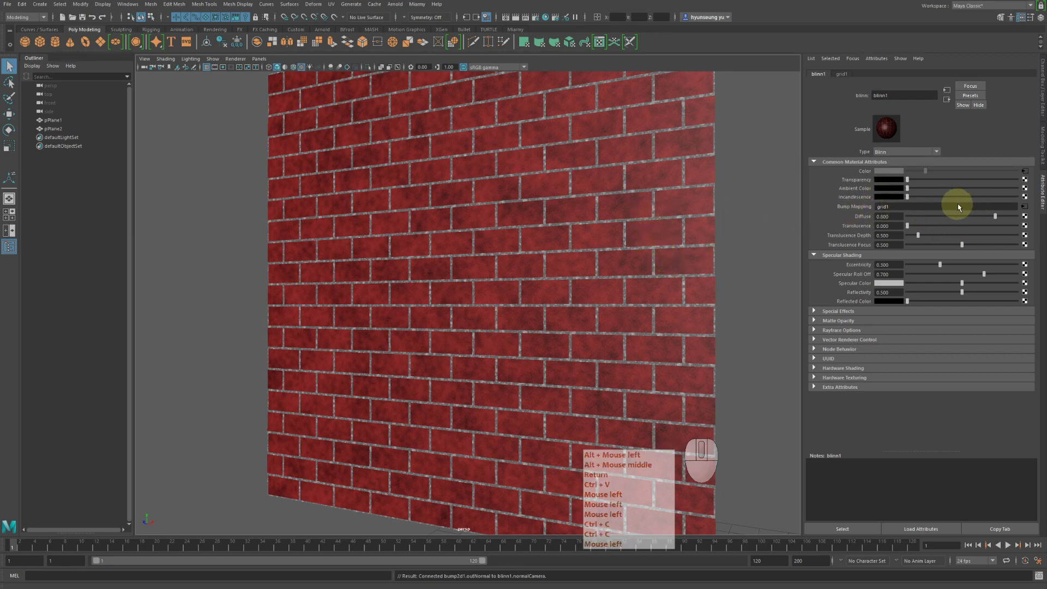
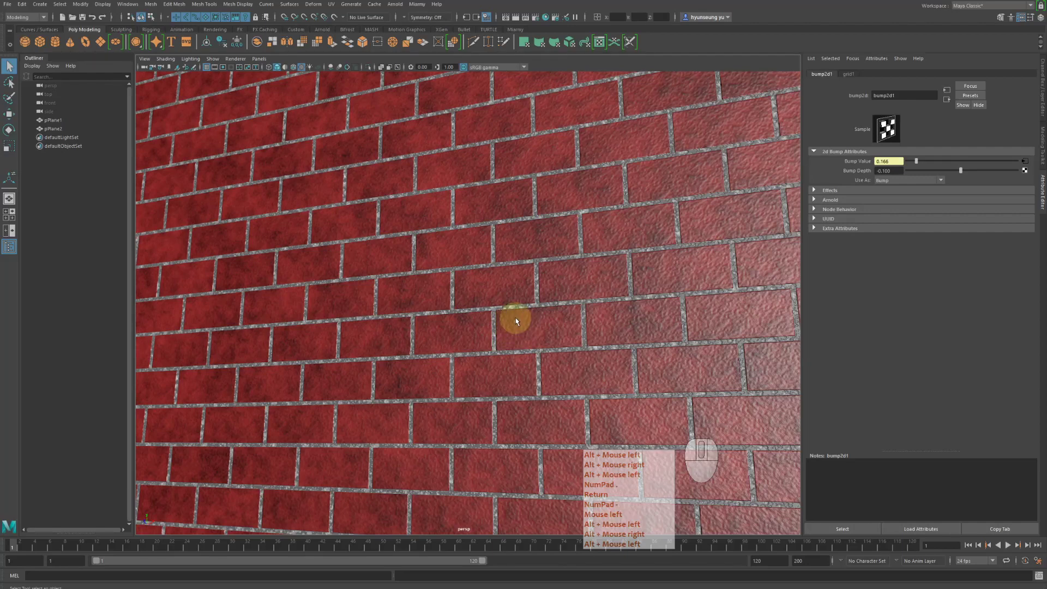
key(KP_Decimal)
key(Return)
key(KP_Subtract)
click(542, 328)
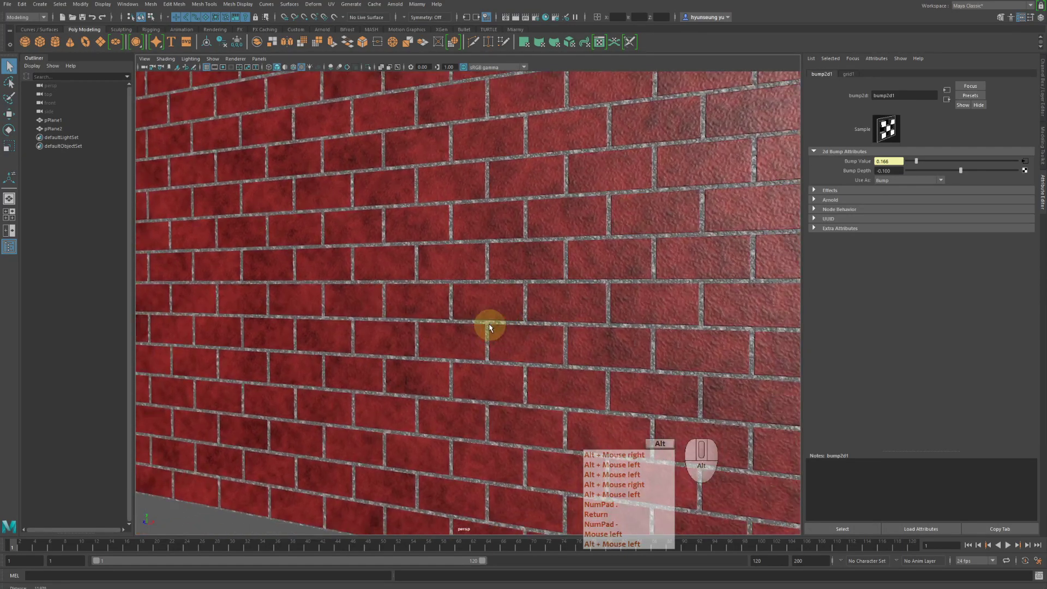
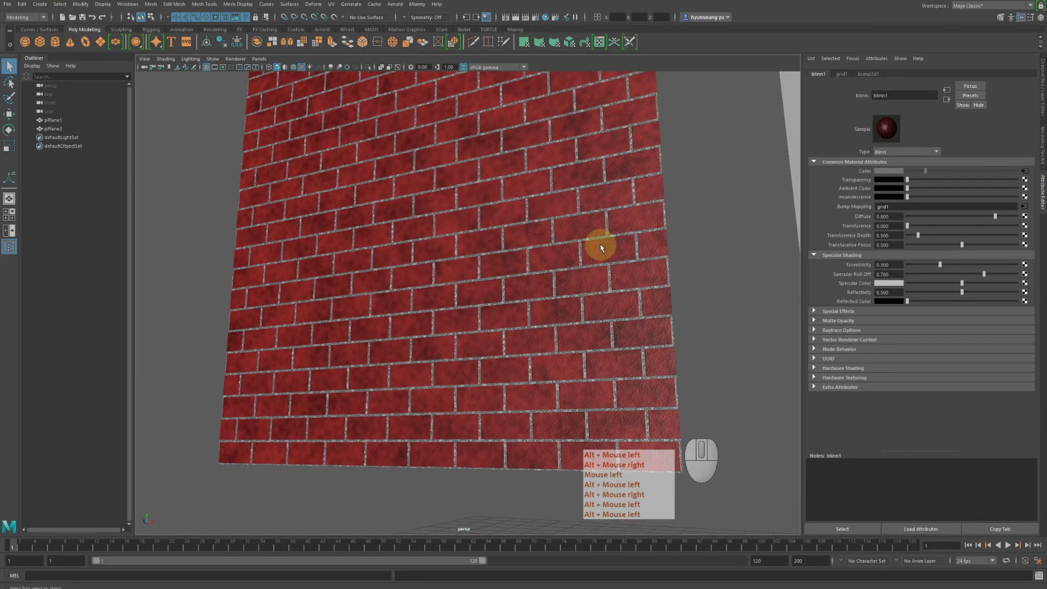
- Test darkening blinn1's Specular Color, check the shine, then restore it bright
click(603, 248)
right_click(602, 248)
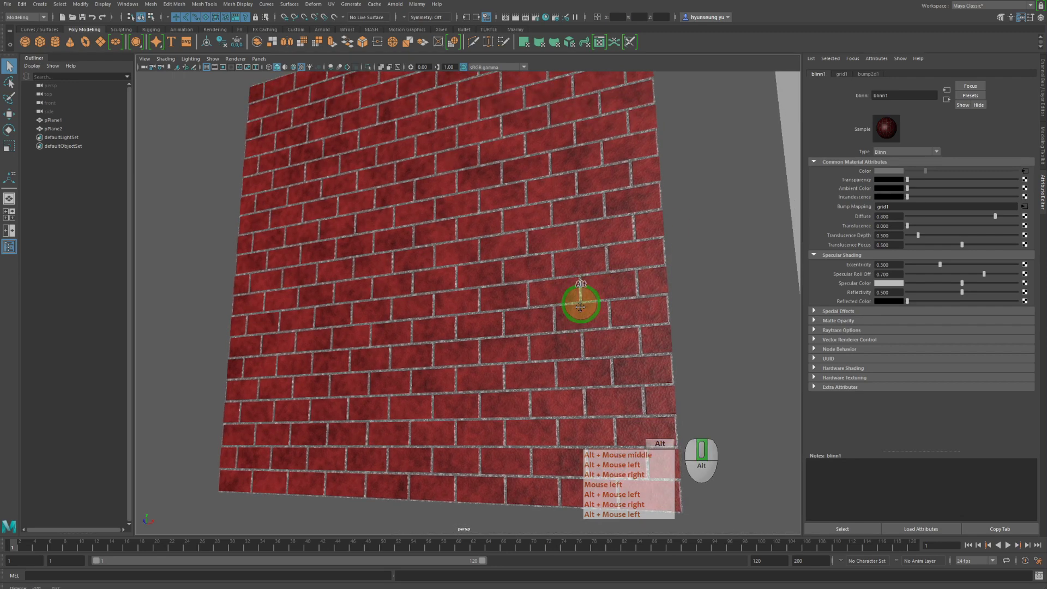
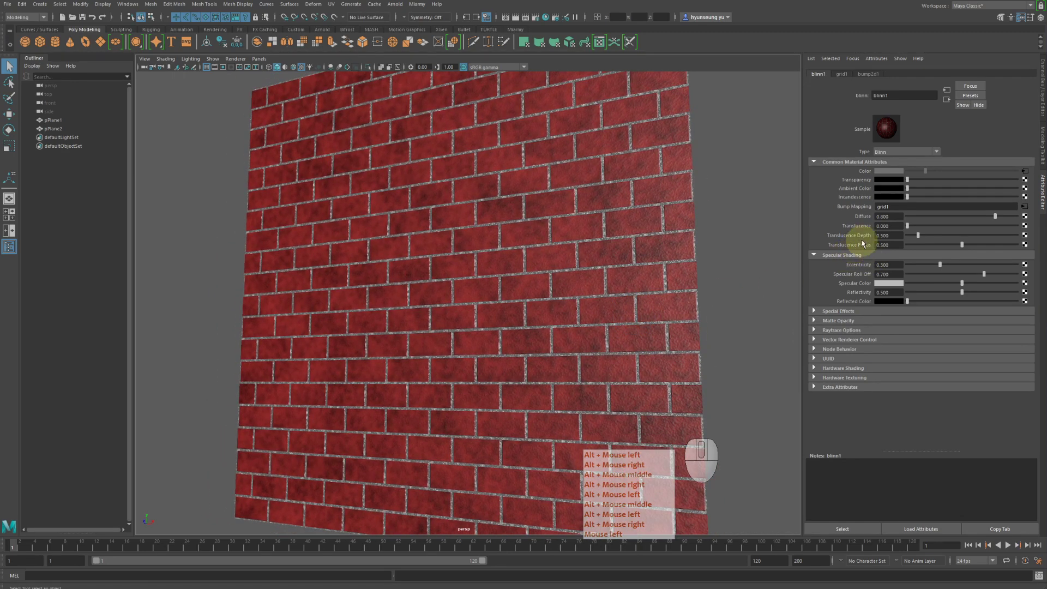
click(843, 154)
right_click(842, 154)
middle_click(843, 154)
click(876, 152)
right_click(876, 152)
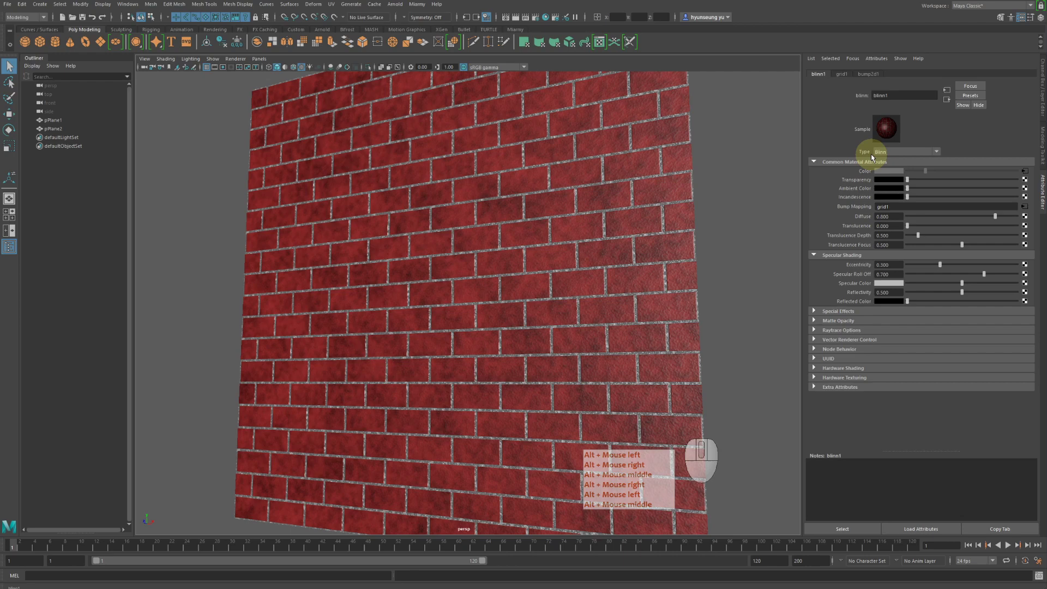
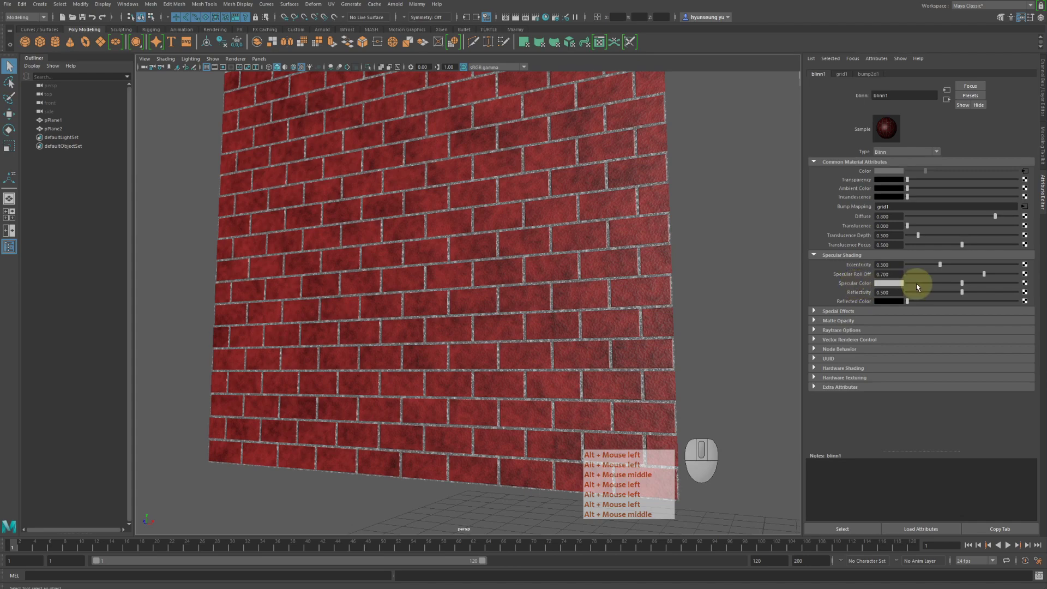
drag(918, 286, 871, 286)
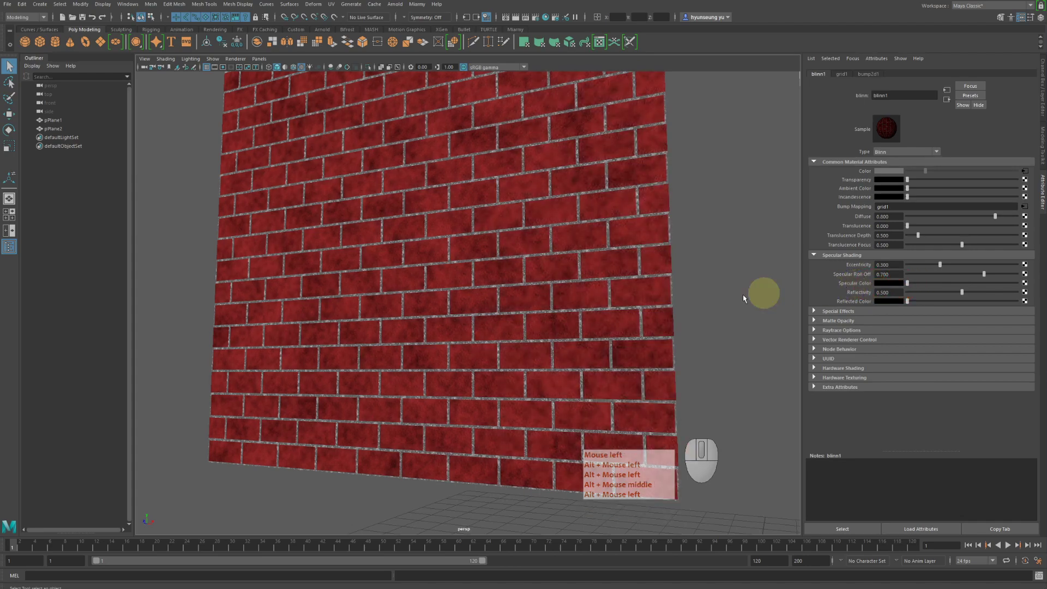
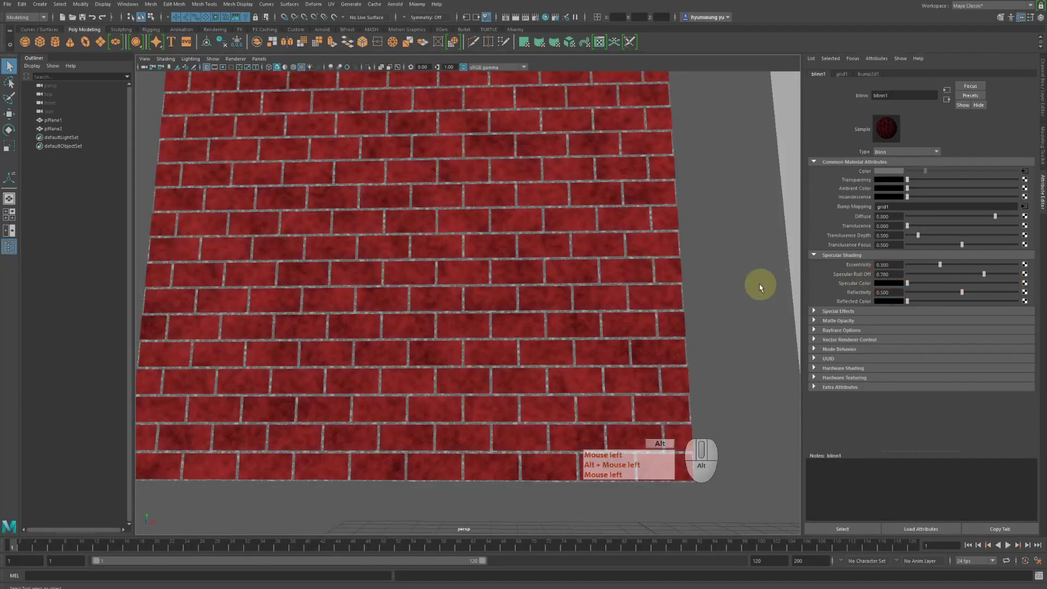
drag(743, 288, 733, 289)
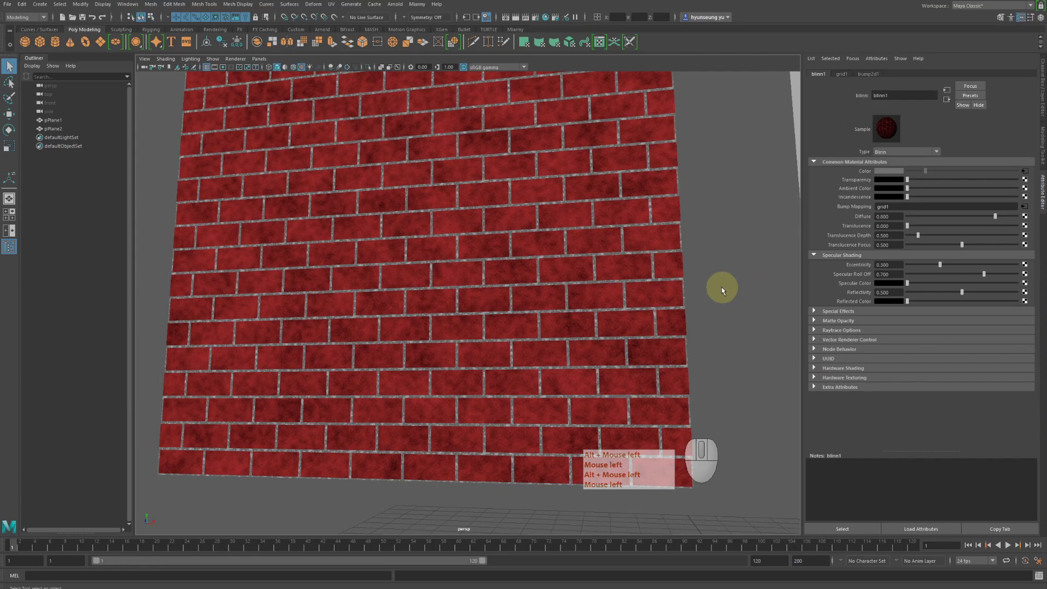
drag(720, 280, 709, 288)
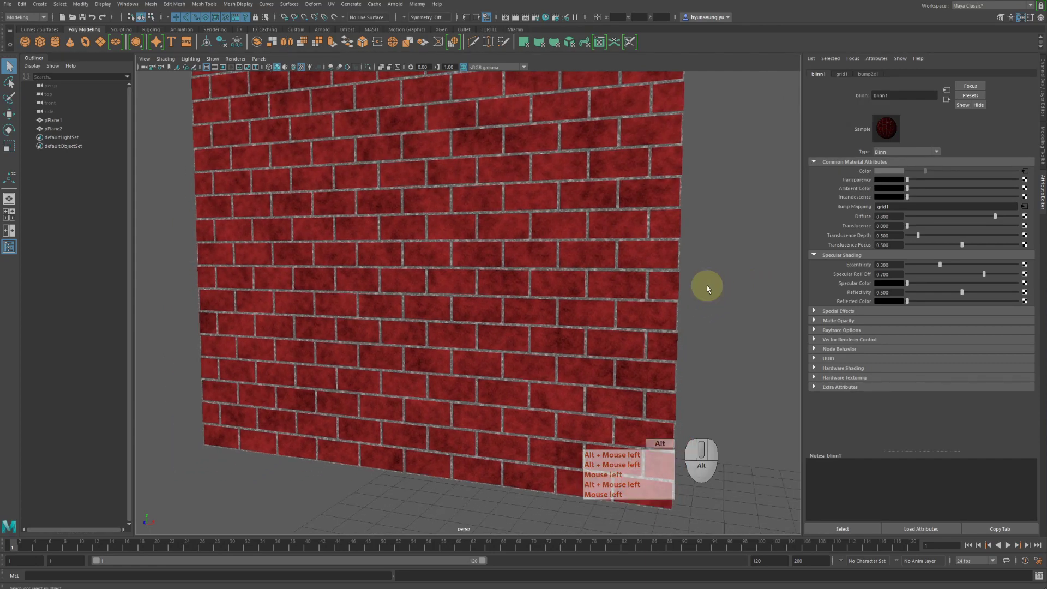
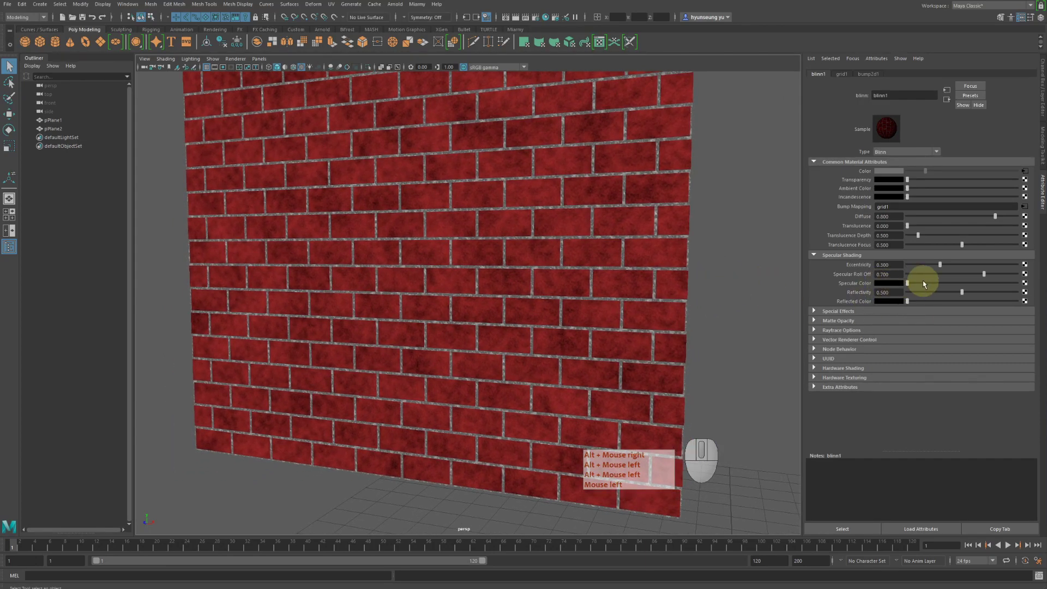
drag(926, 284, 957, 287)
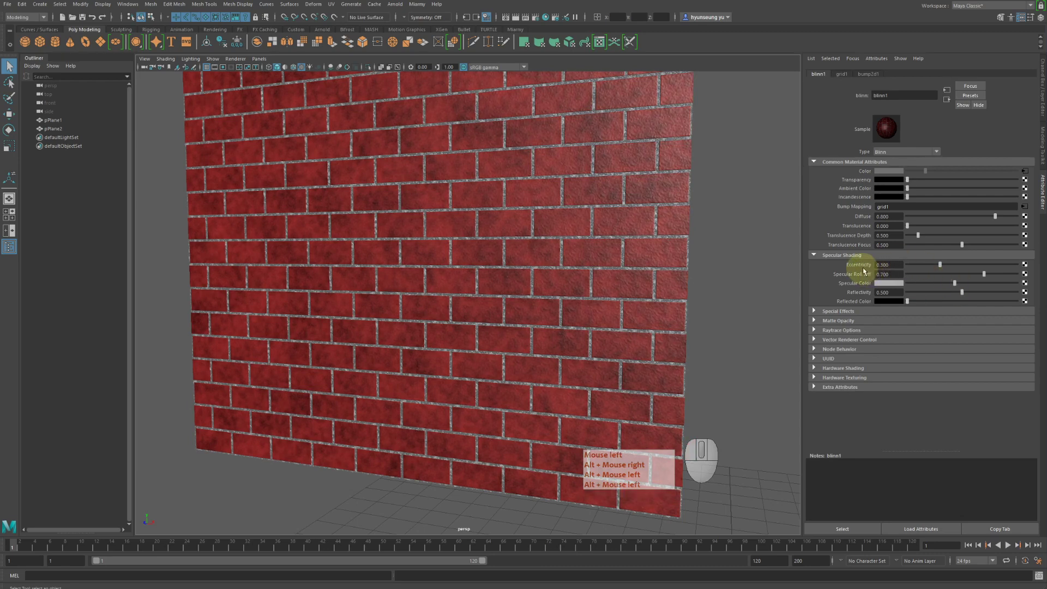
- Lower blinn1's Eccentricity to 0.111 for tight glossy highlights
right_click(922, 268)
drag(921, 269, 933, 269)
right_click(930, 269)
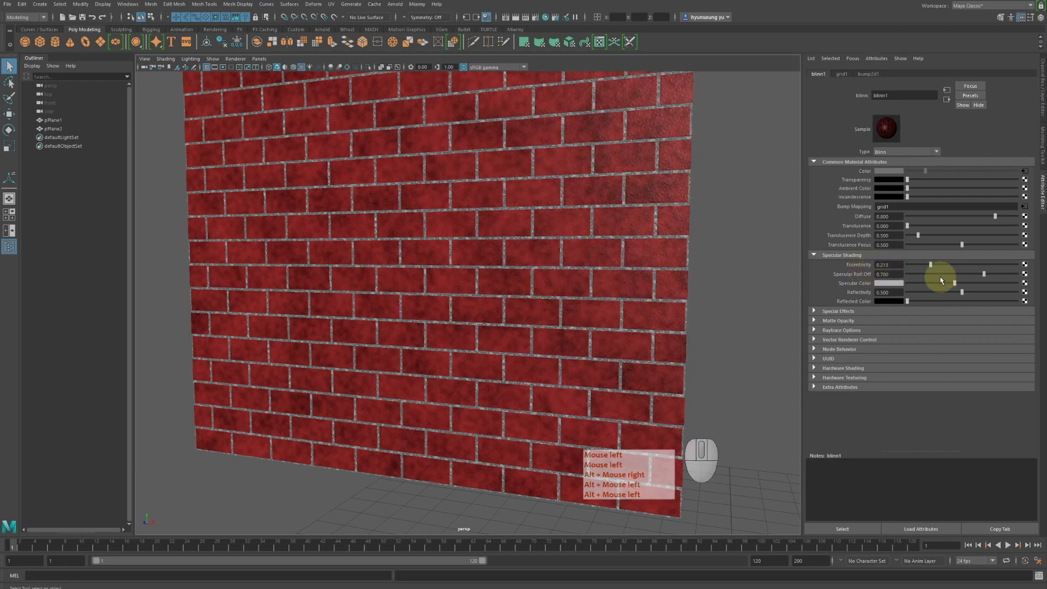
right_click(948, 265)
drag(948, 265, 916, 261)
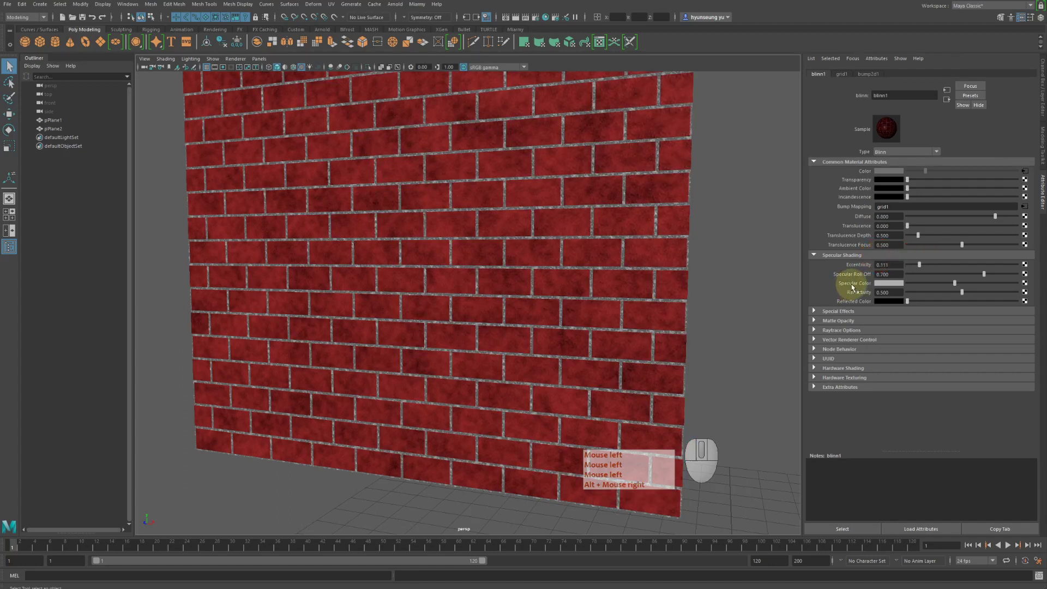
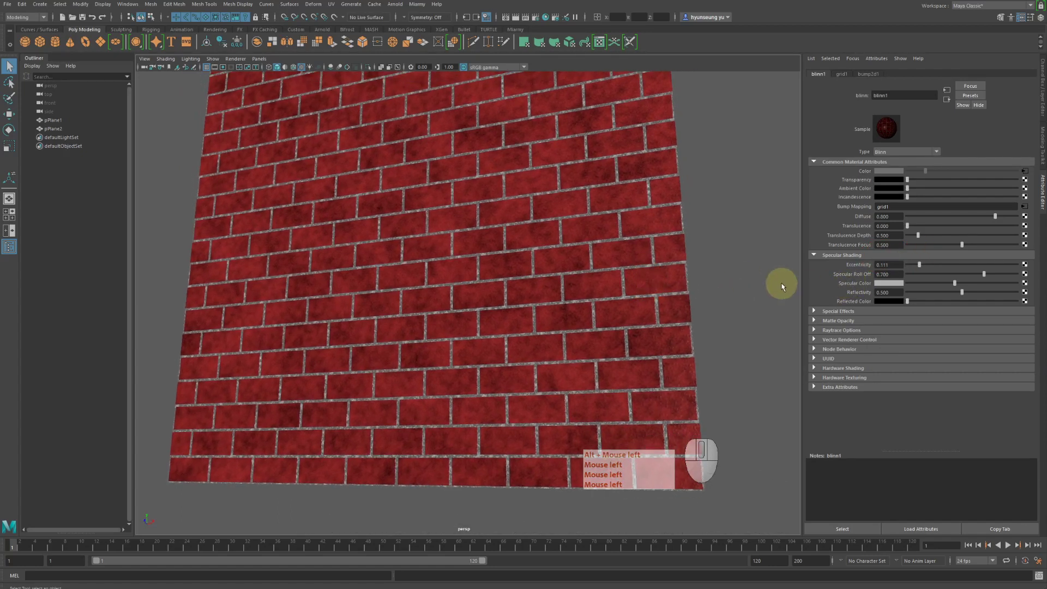
- Connect a new Grid texture, grid2, to the blinn material, adding glossy crossing stripes
click(1026, 285)
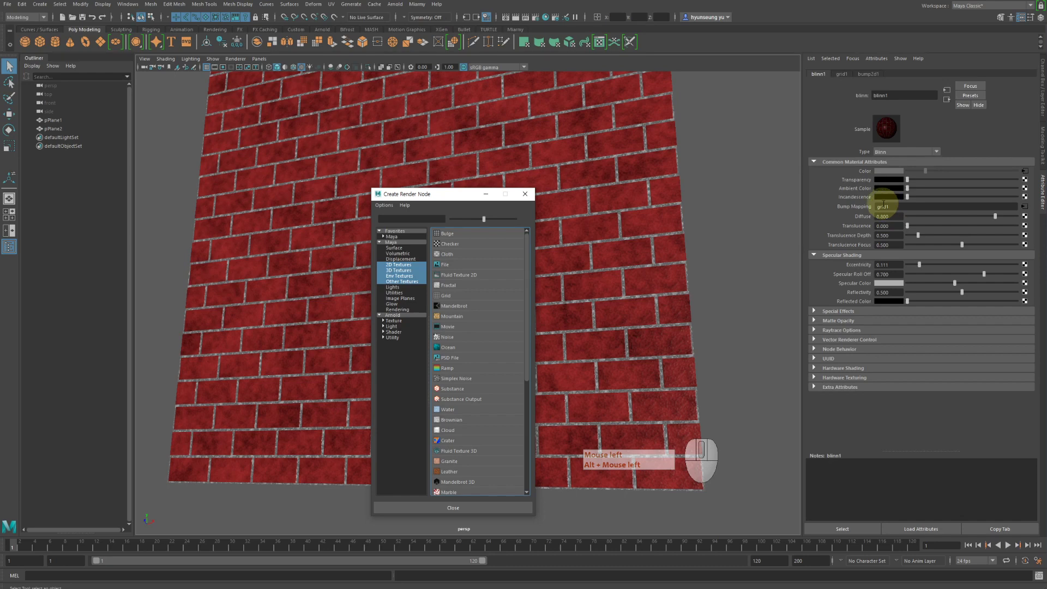
click(460, 298)
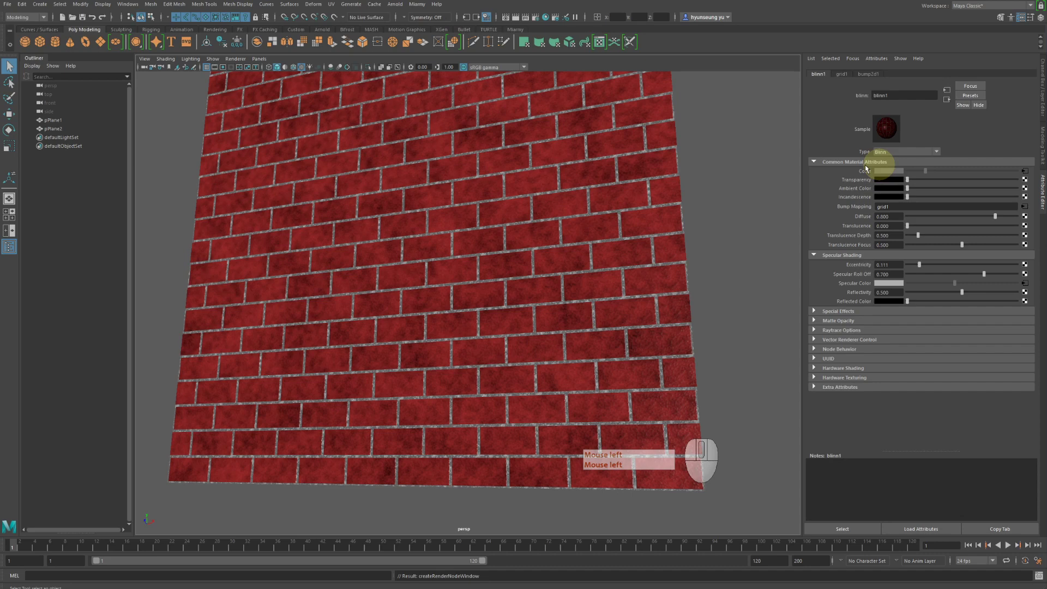
click(619, 231)
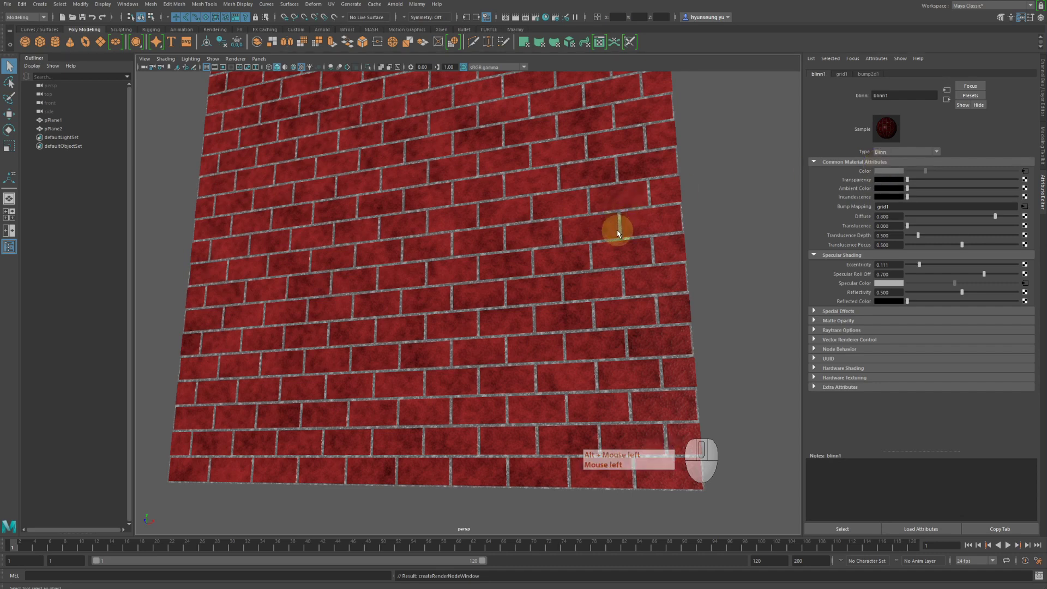
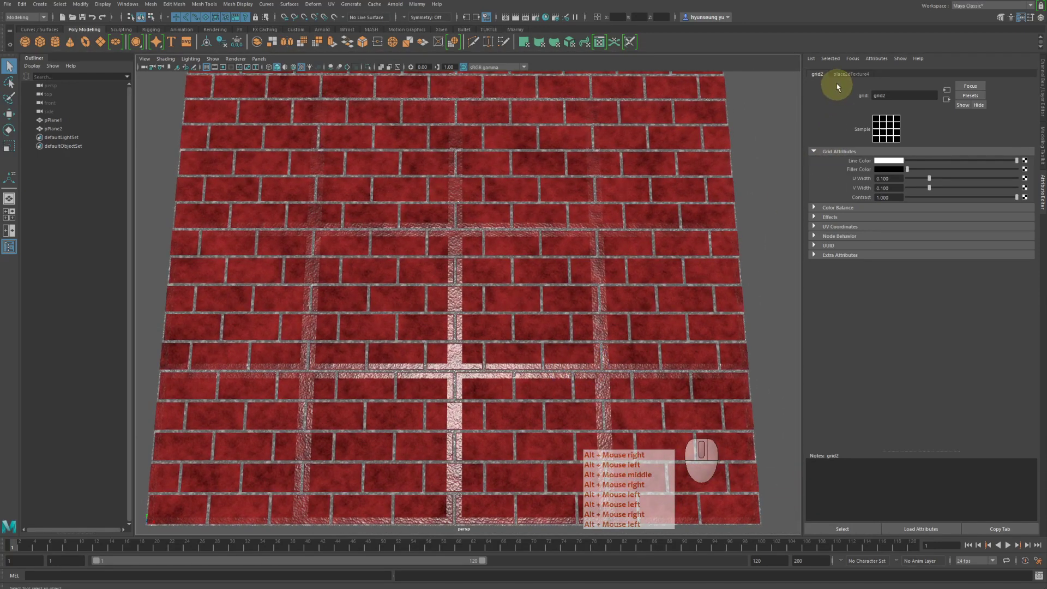
click(847, 77)
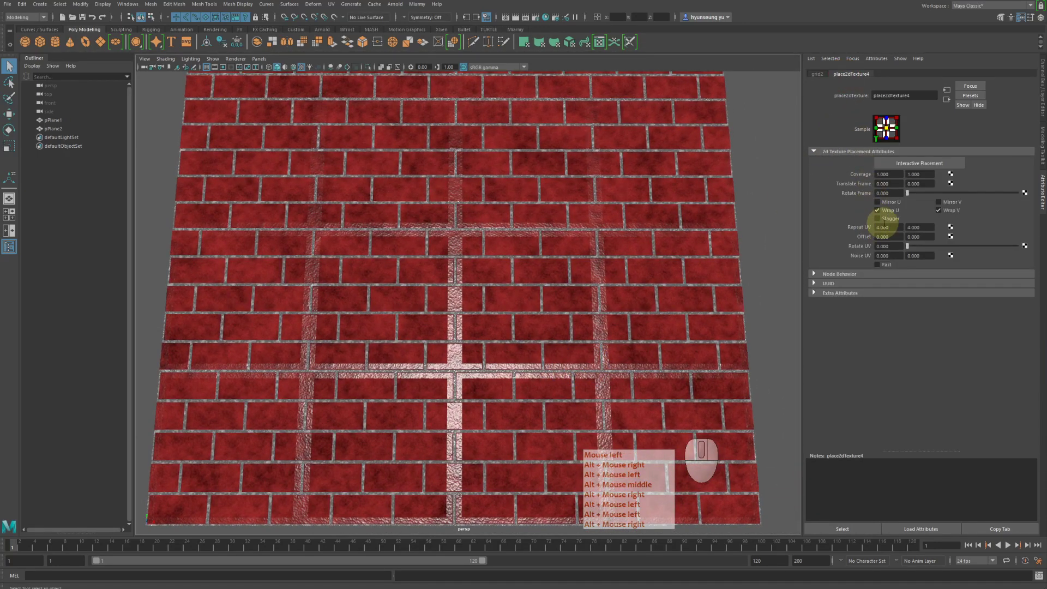
- Stagger place2dTexture4 with Repeat UV 10 by 20 and set grid2 U Width to 0.050
click(891, 222)
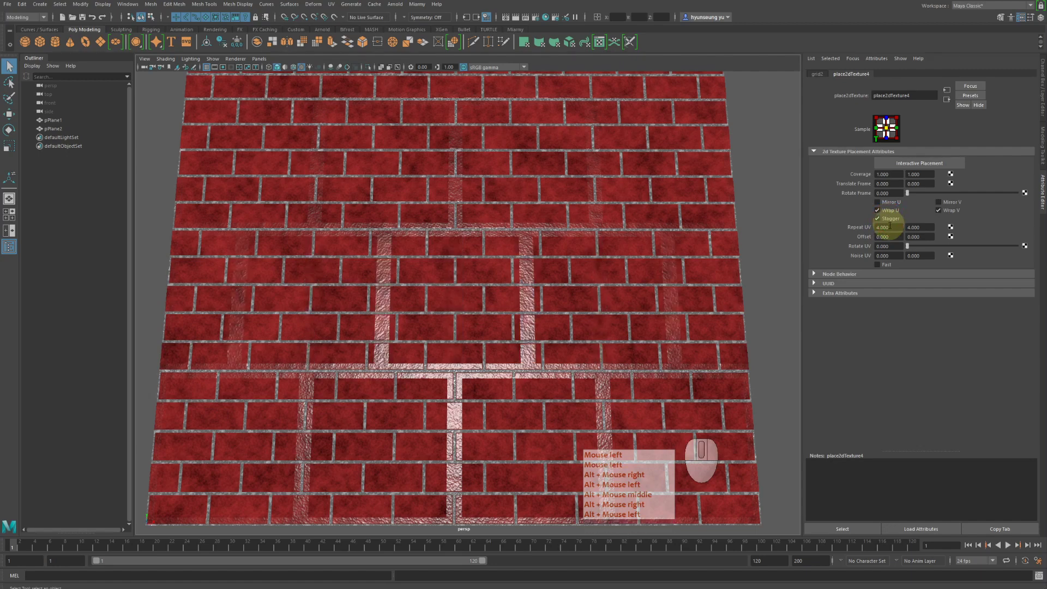
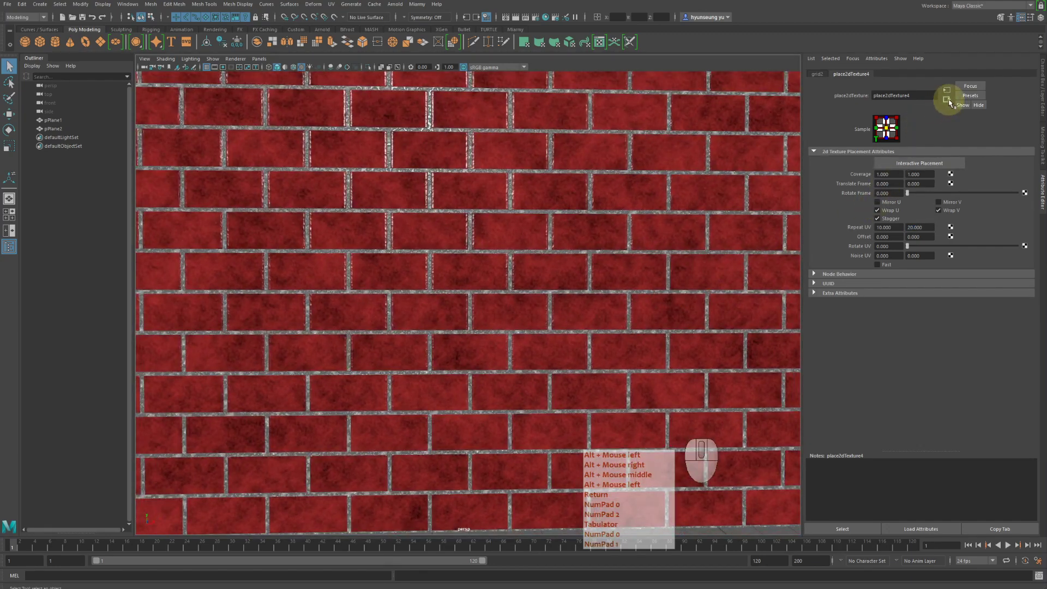
click(823, 78)
click(579, 285)
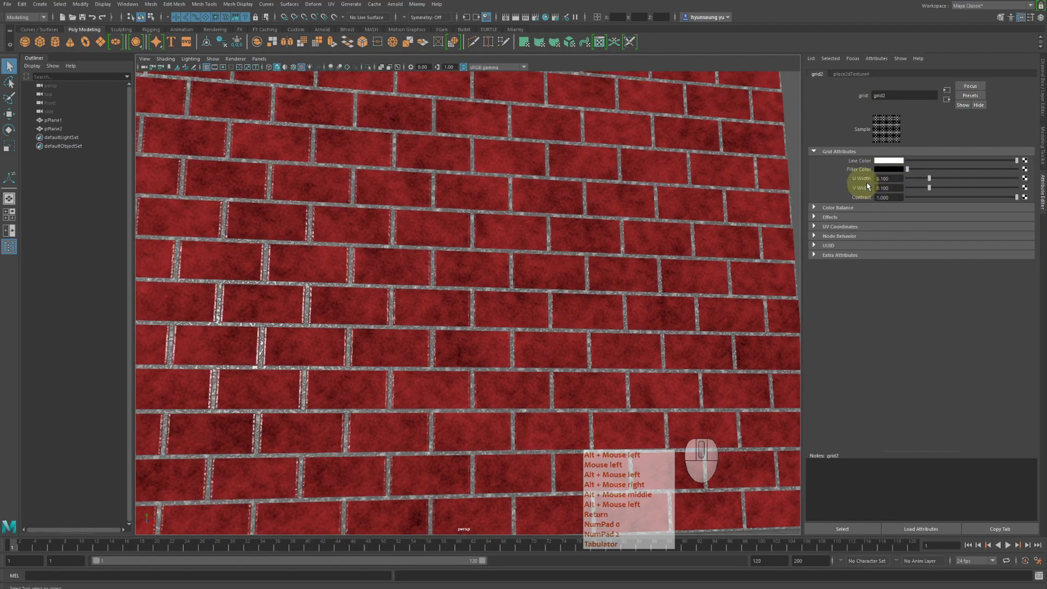
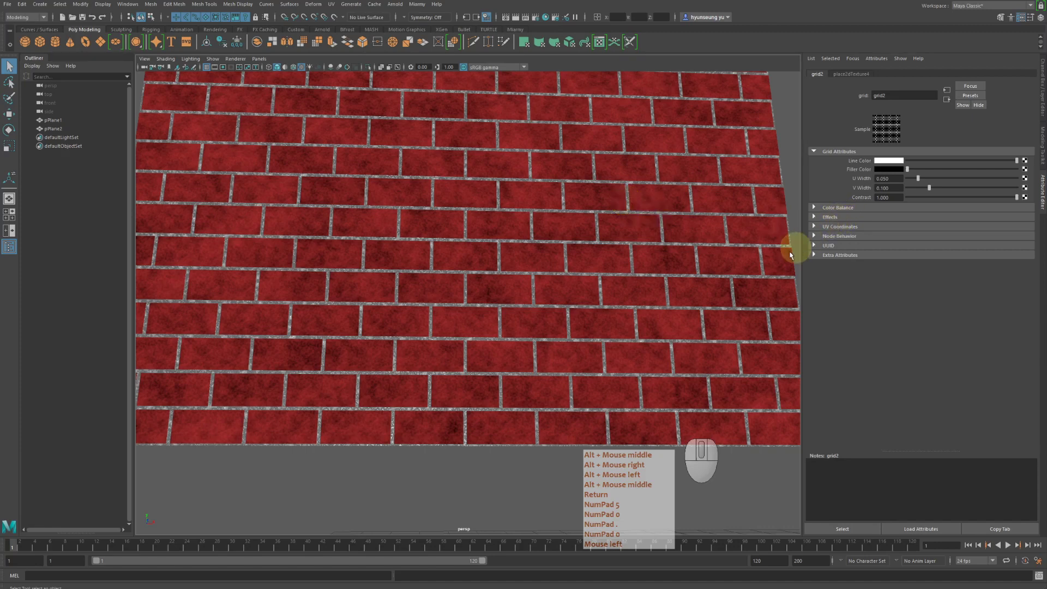
- Orbit, pan and zoom around the brick wall to check its shading
middle_click(696, 310)
key(Return)
middle_click(644, 332)
right_click(644, 332)
click(643, 333)
middle_click(636, 336)
right_click(636, 336)
click(636, 335)
middle_click(970, 146)
right_click(971, 146)
click(971, 146)
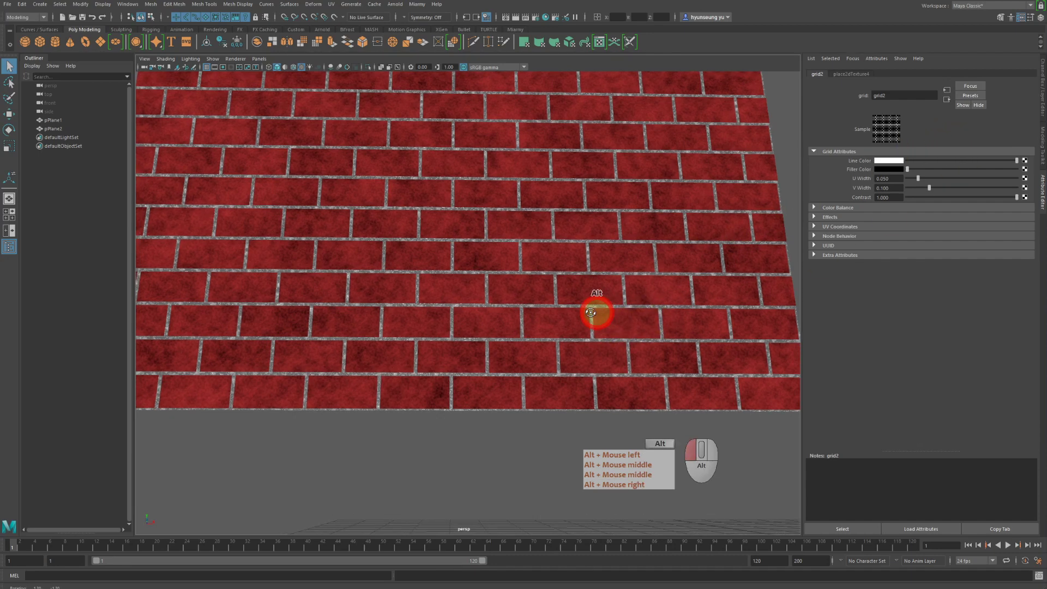
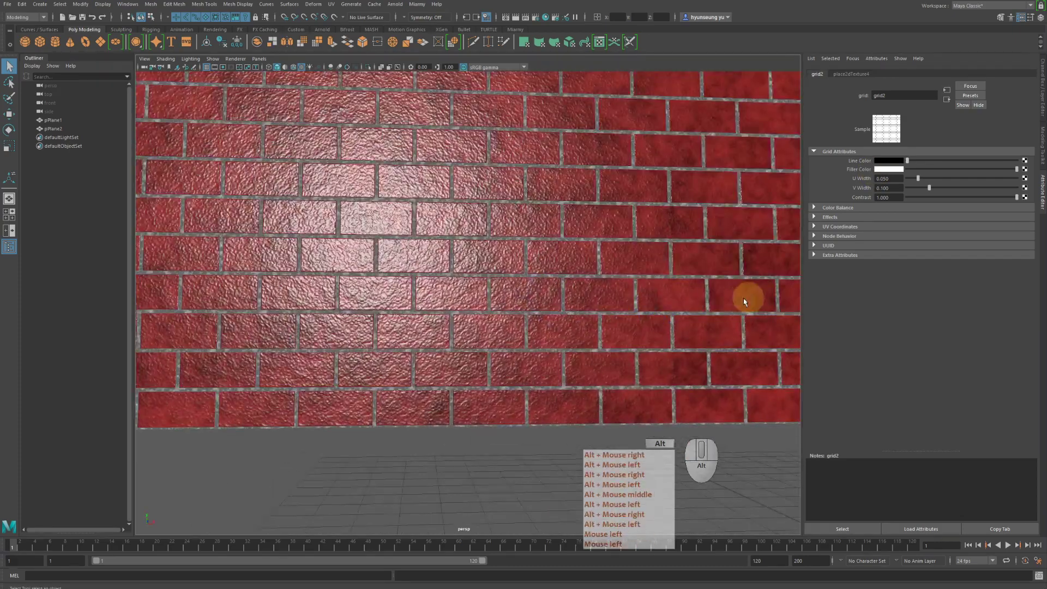
- Inspect the wall's glossy bump-mapped bricks closely from several angles
click(604, 317)
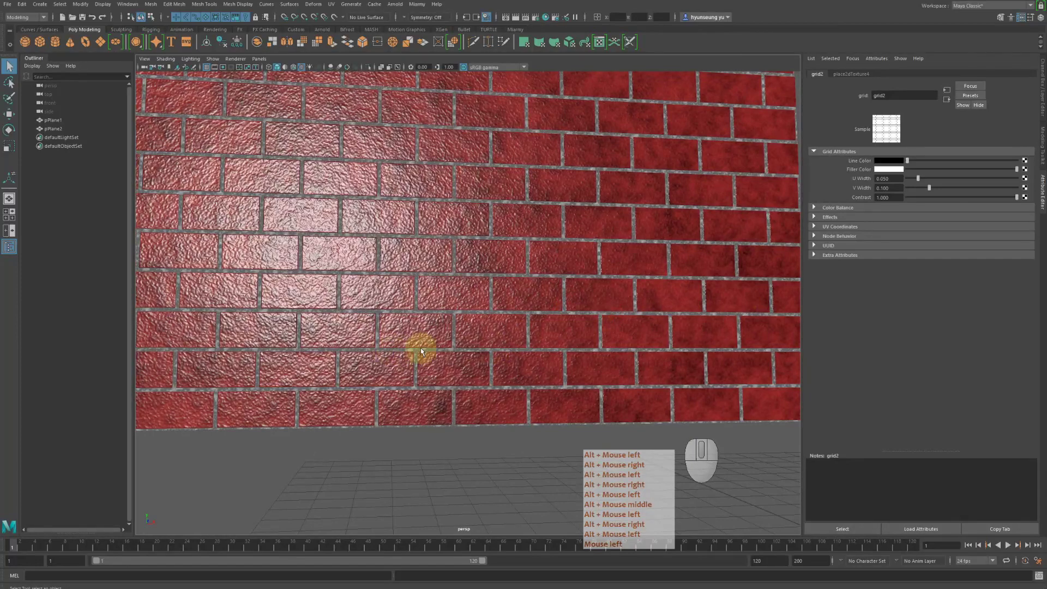
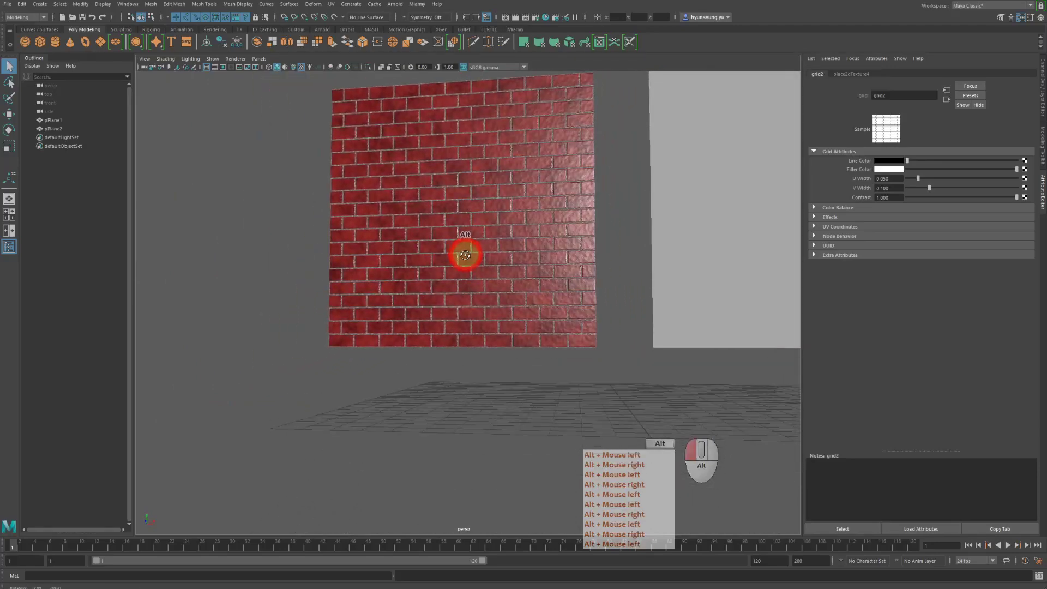
middle_click(468, 257)
right_click(468, 257)
click(515, 273)
right_click(519, 273)
drag(561, 266, 580, 263)
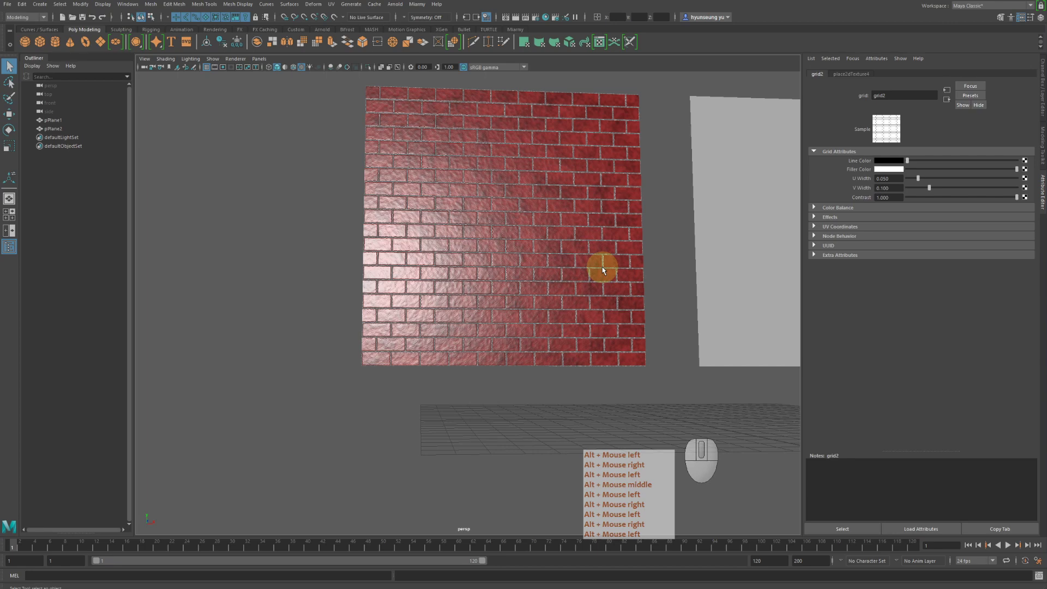
click(605, 270)
right_click(604, 271)
middle_click(604, 271)
click(579, 328)
right_click(579, 327)
middle_click(579, 328)
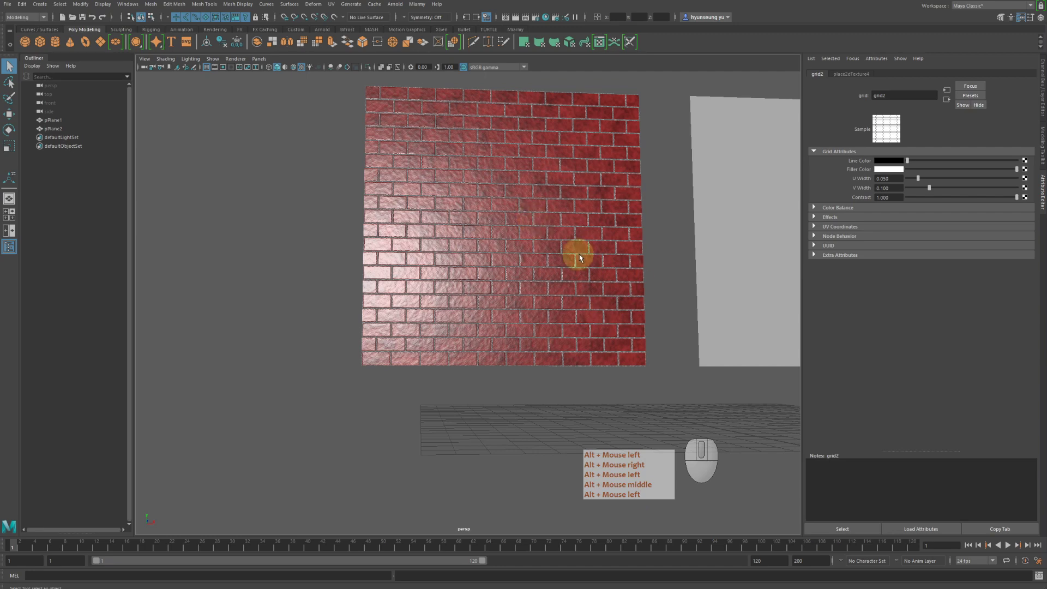
- Frame both planes in view and select the plain second plane, pPlane2
middle_click(645, 313)
click(645, 313)
right_click(646, 312)
click(590, 255)
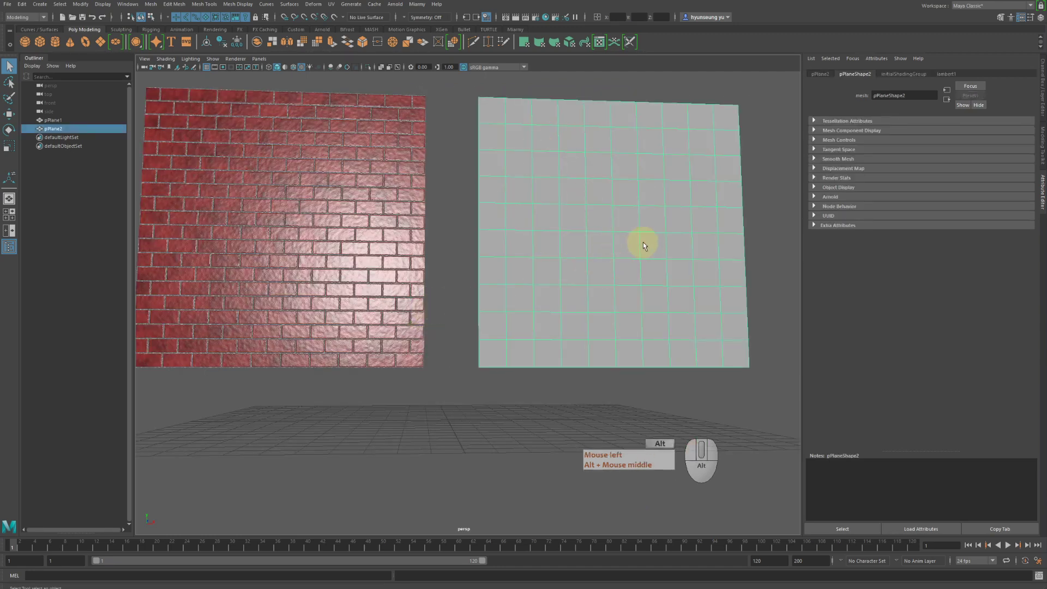
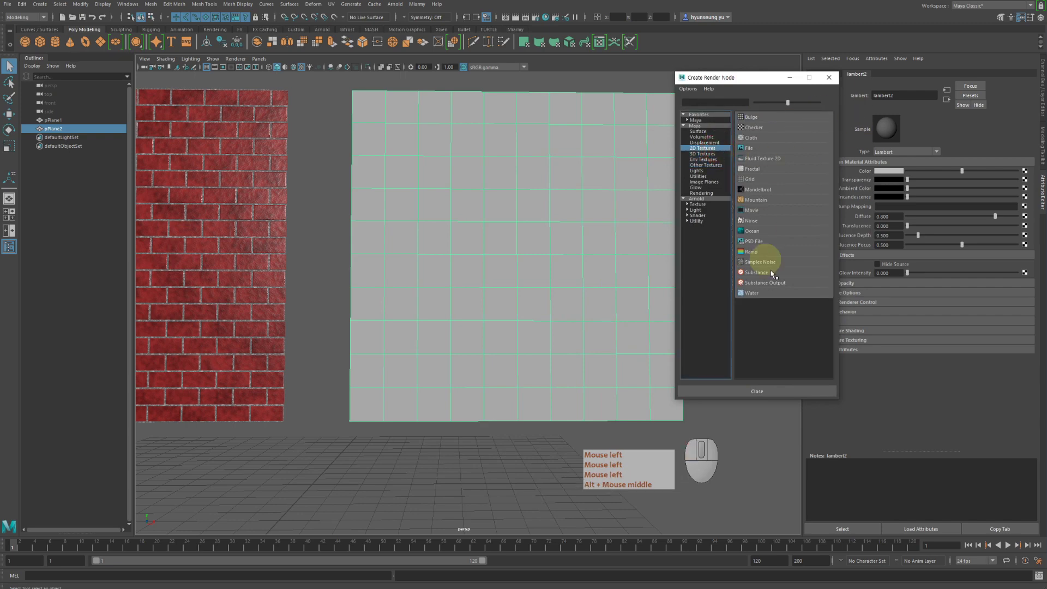
- Map a Fractal 2D texture to lambert2's Color on the second plane
click(767, 175)
middle_click(767, 175)
drag(706, 261, 700, 258)
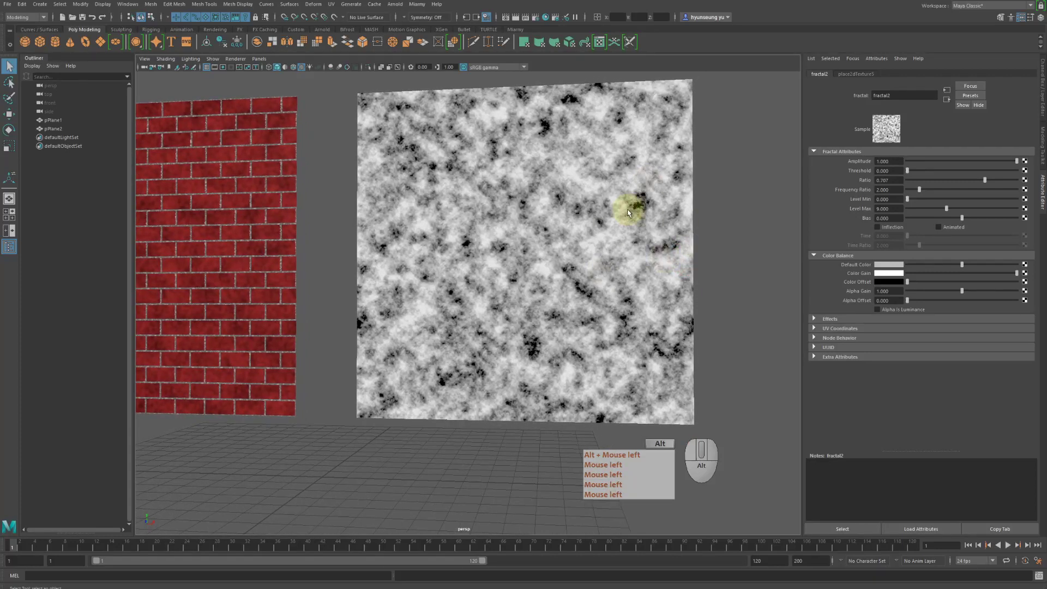
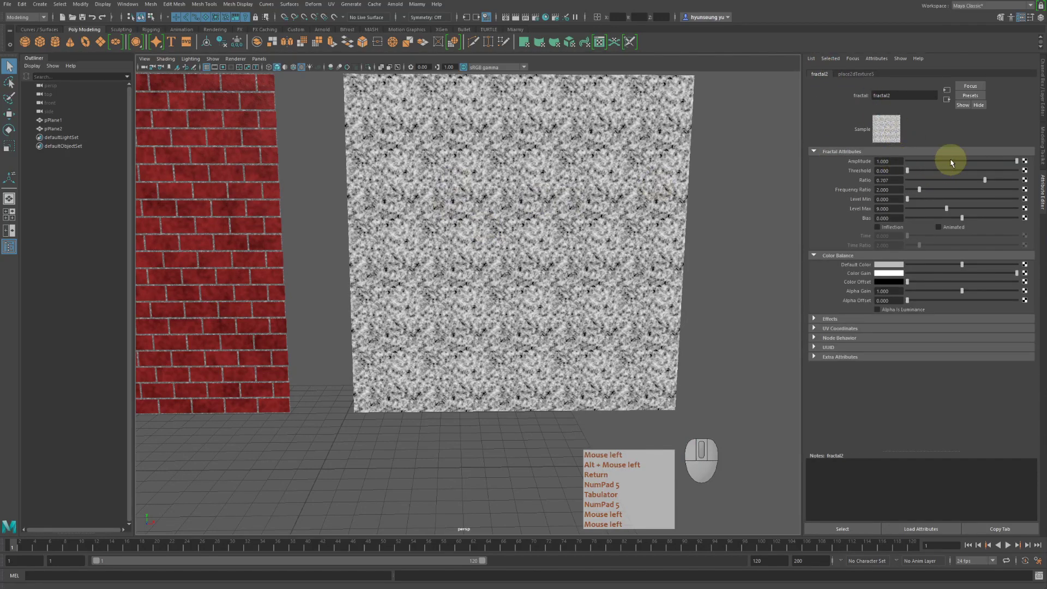
- Set fractal2 repeat to 5 by 5, Amplitude to 0.352, and adjust its Color Gain
key(Return)
key(KP_5)
key(Tab)
click(953, 164)
click(688, 263)
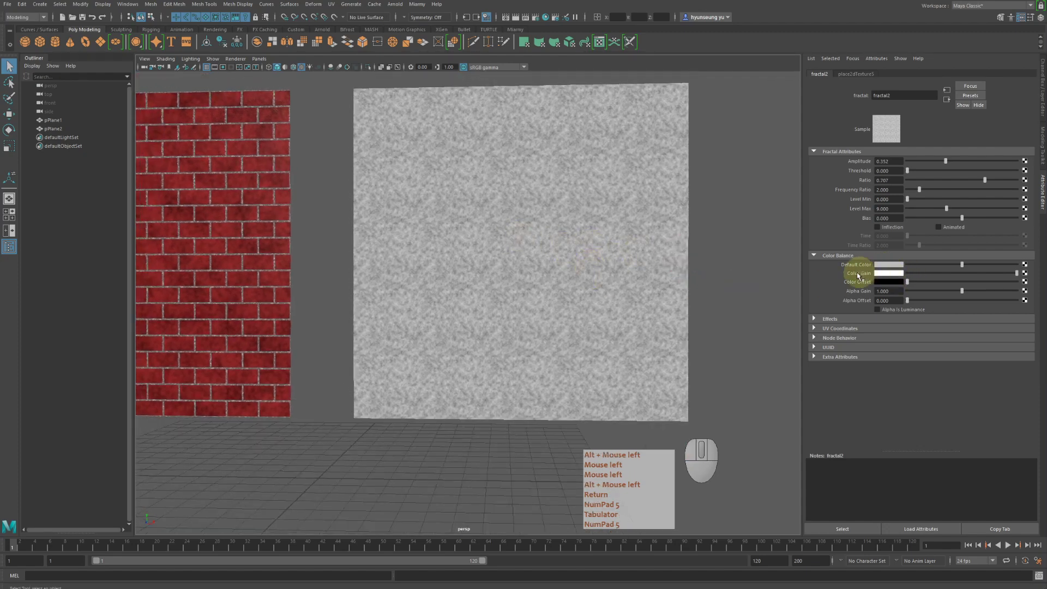
click(887, 274)
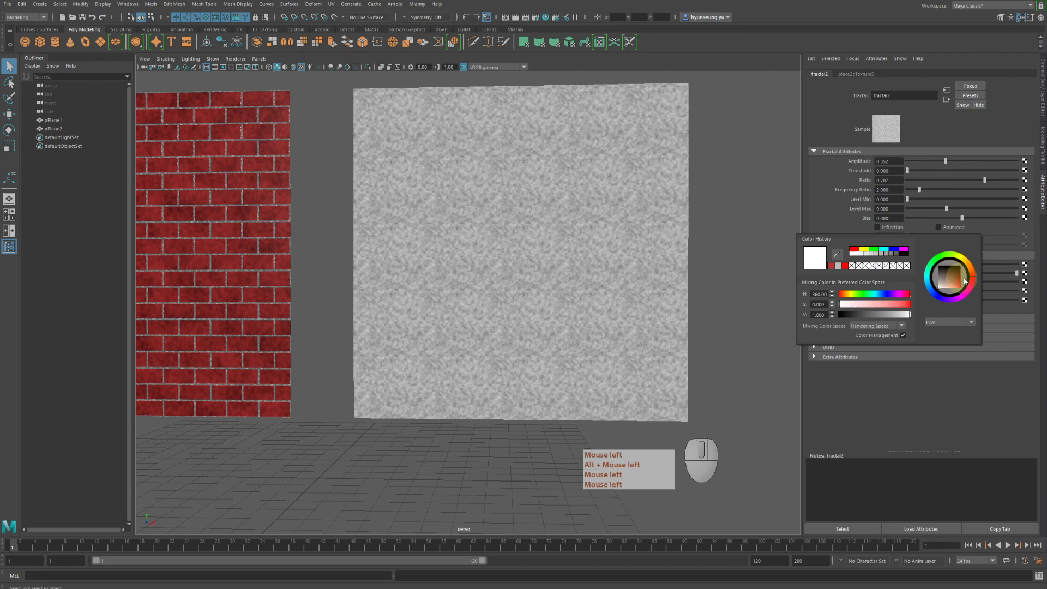
click(971, 266)
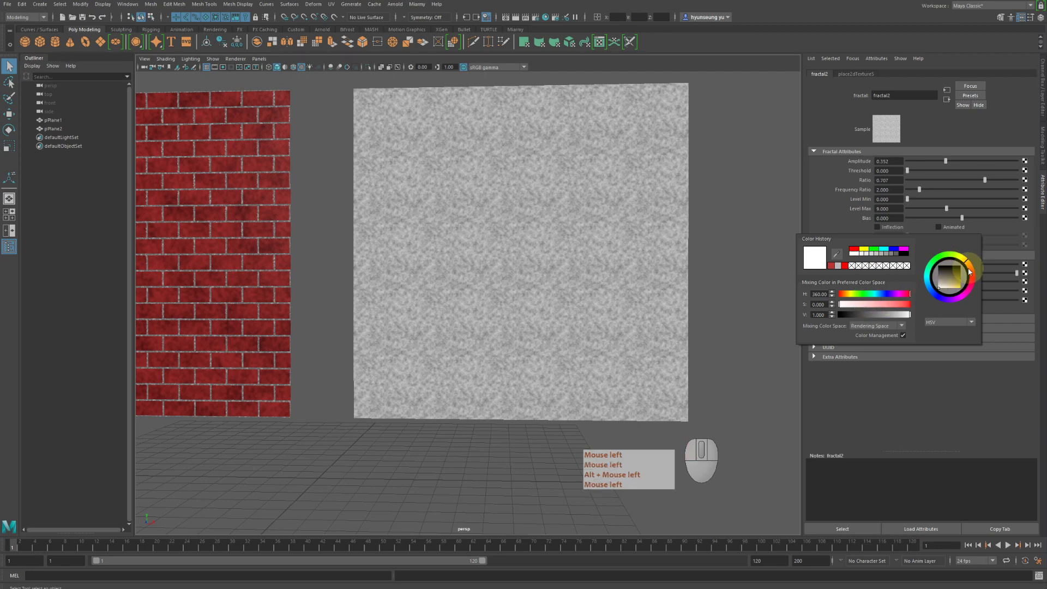
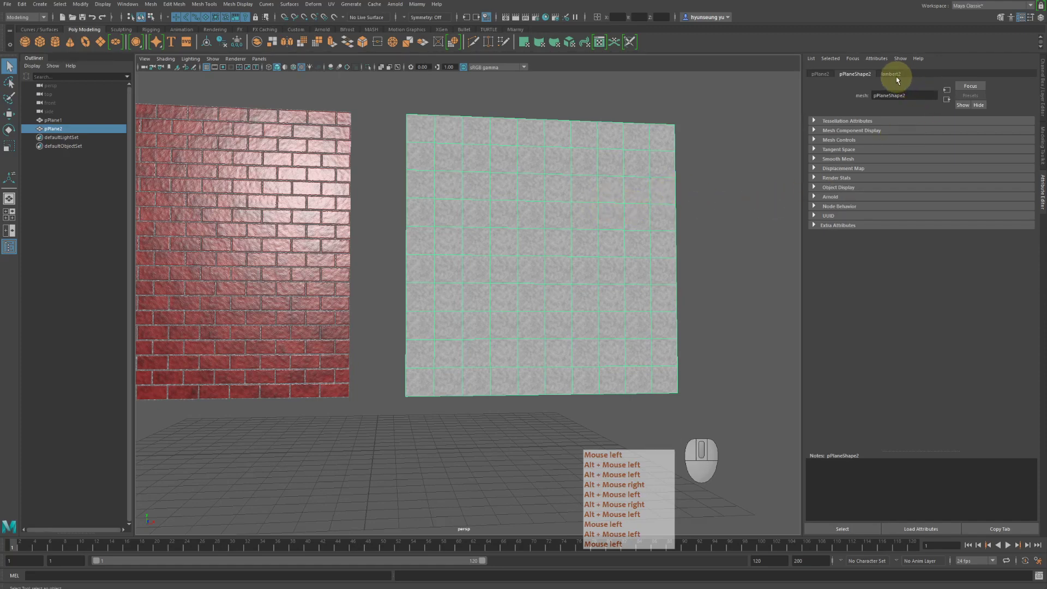
- Bring up lambert2's settings and inspect the fractal texture feeding its bump
right_click(899, 79)
click(899, 80)
click(902, 77)
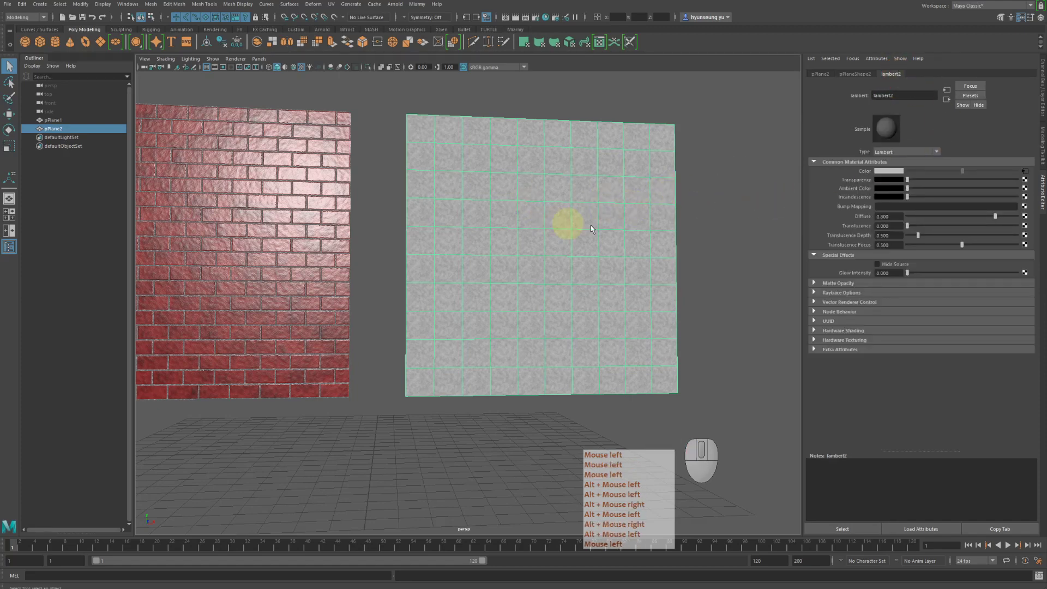
click(1026, 172)
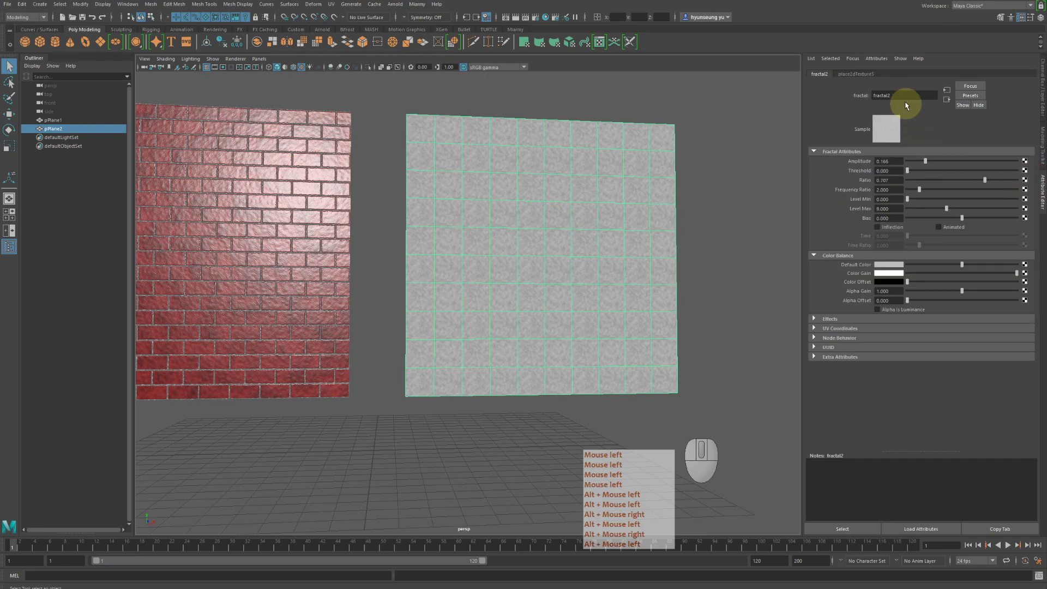
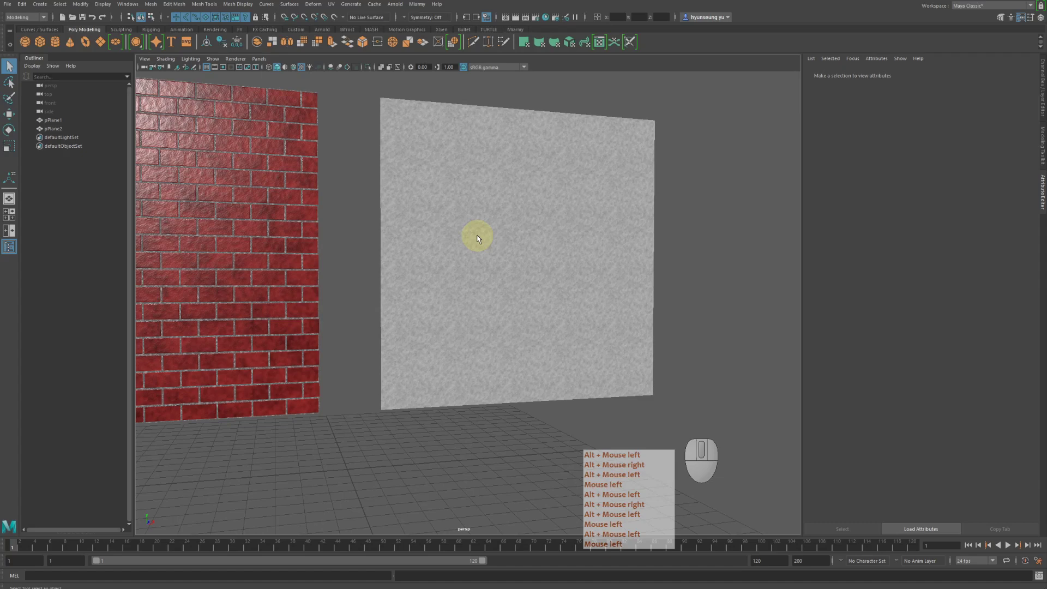
- Break lambert2's fractal2 bump connection, leaving the second plane plain grey
click(521, 239)
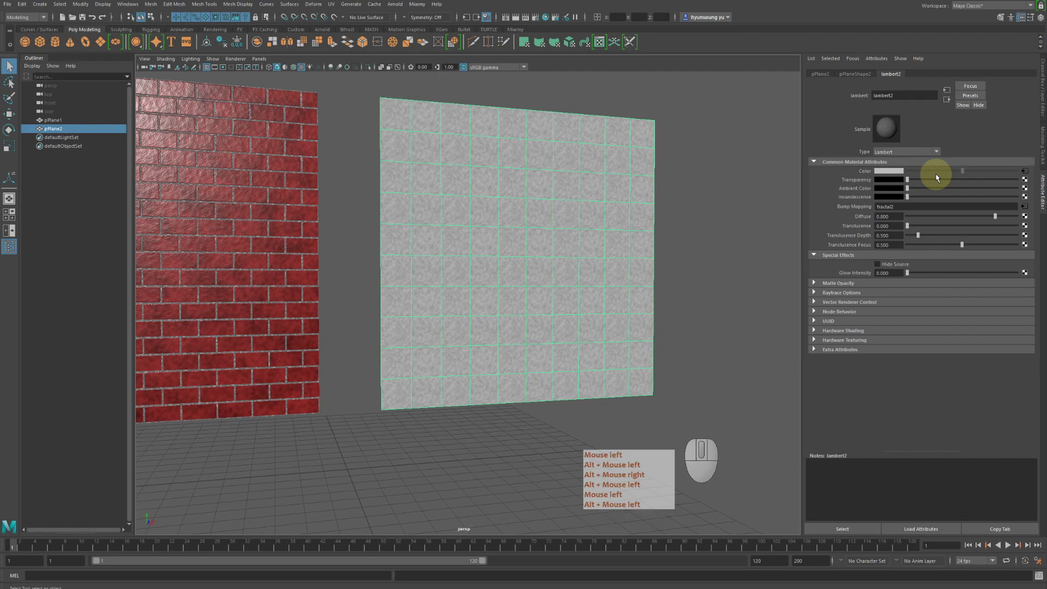
click(938, 178)
right_click(938, 177)
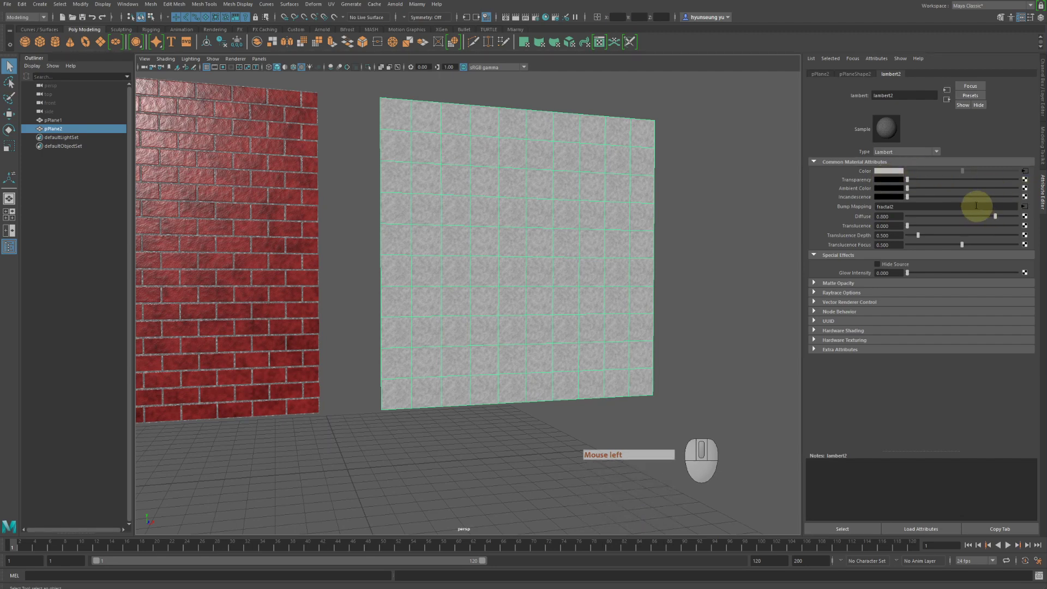
click(1026, 172)
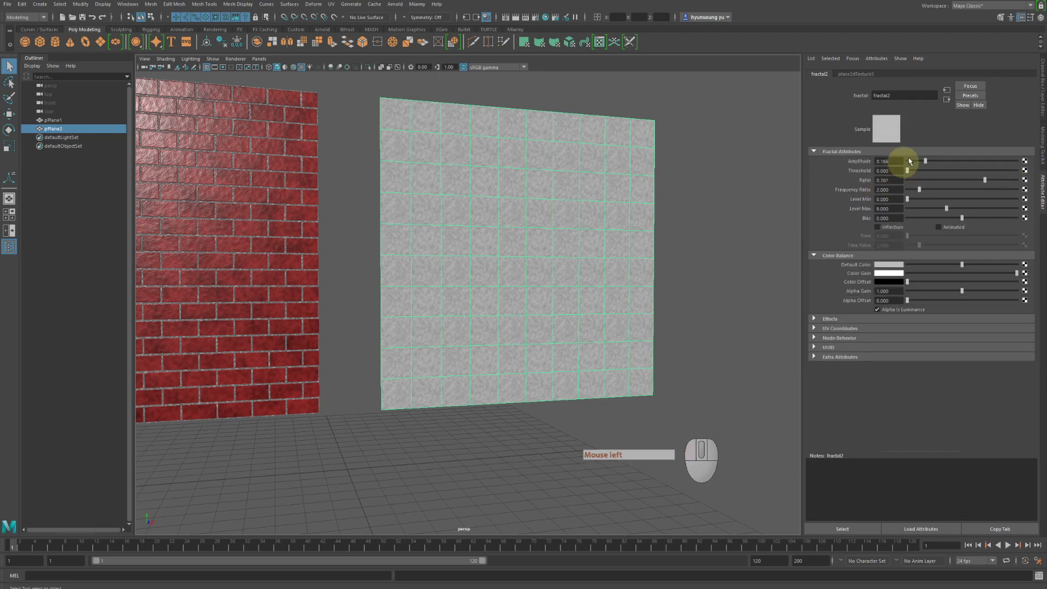
click(950, 105)
drag(871, 172, 1029, 174)
- Map a 2D Checker texture to lambert2's colour and go to its place2dTexture6 placement
click(1029, 174)
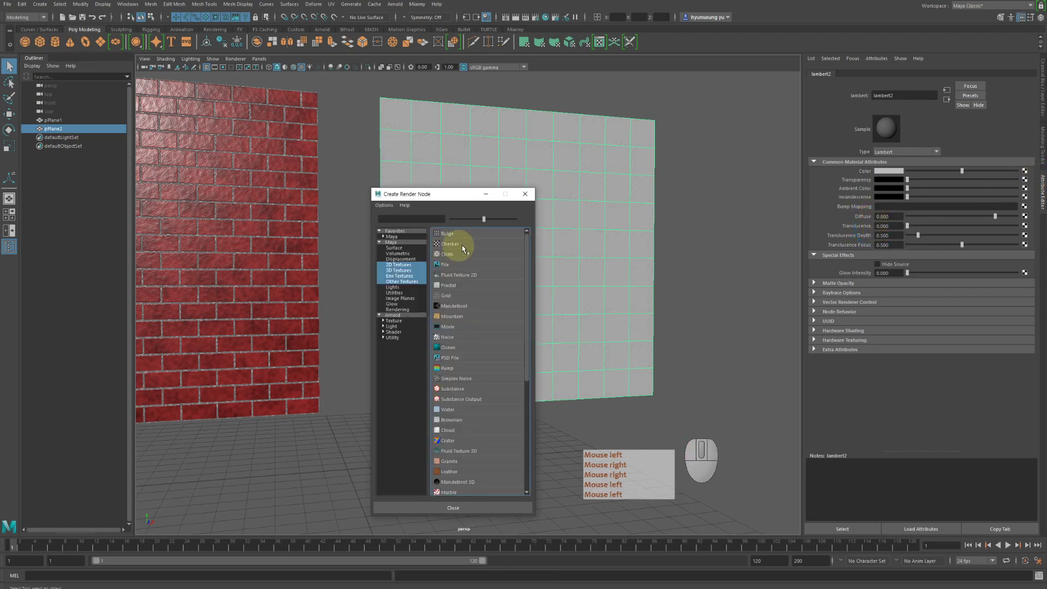
click(460, 247)
right_click(460, 248)
click(678, 265)
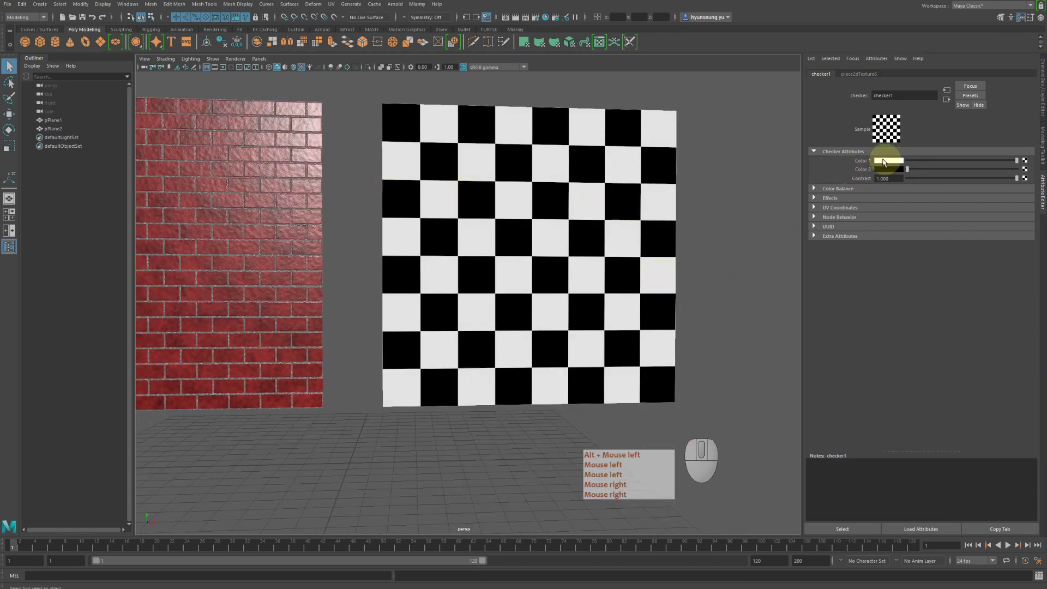
click(863, 173)
right_click(862, 172)
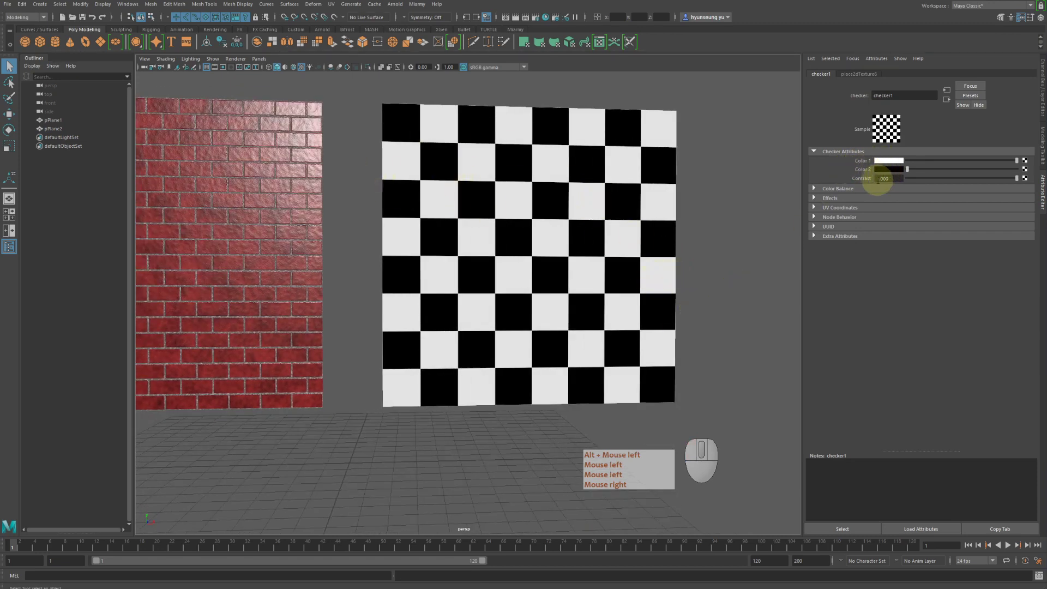
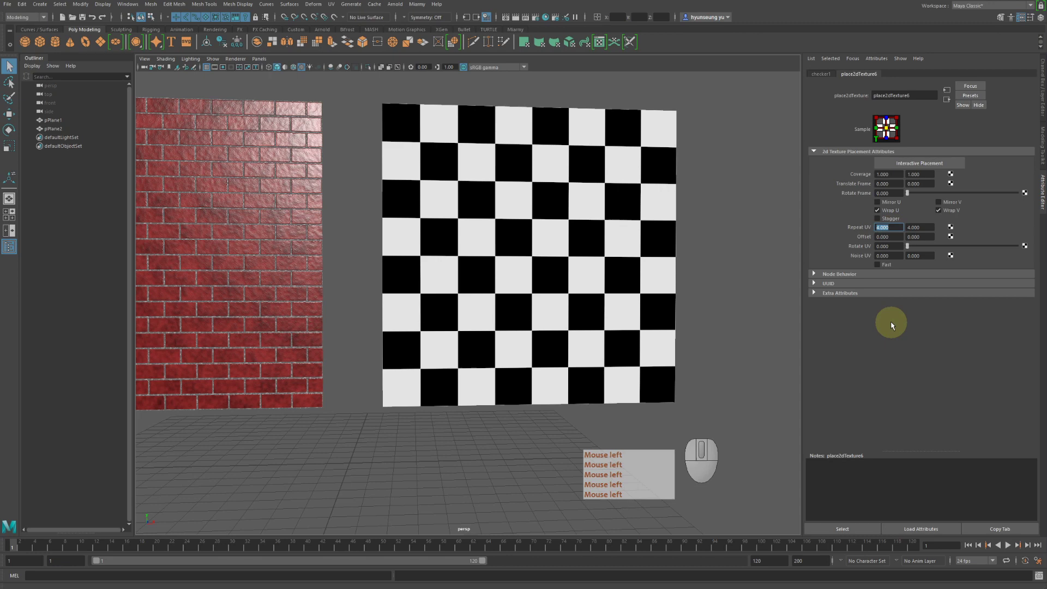
- Set place2dTexture6 Repeat UV to 10 by 10 for a fine checker
key(KP_1)
key(KP_0)
click(891, 296)
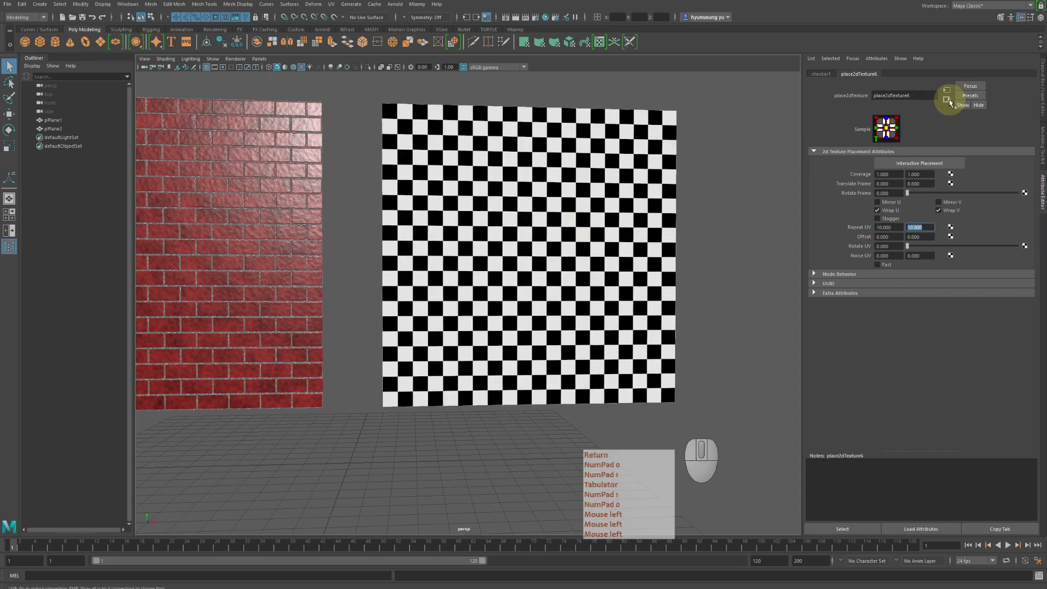
click(949, 104)
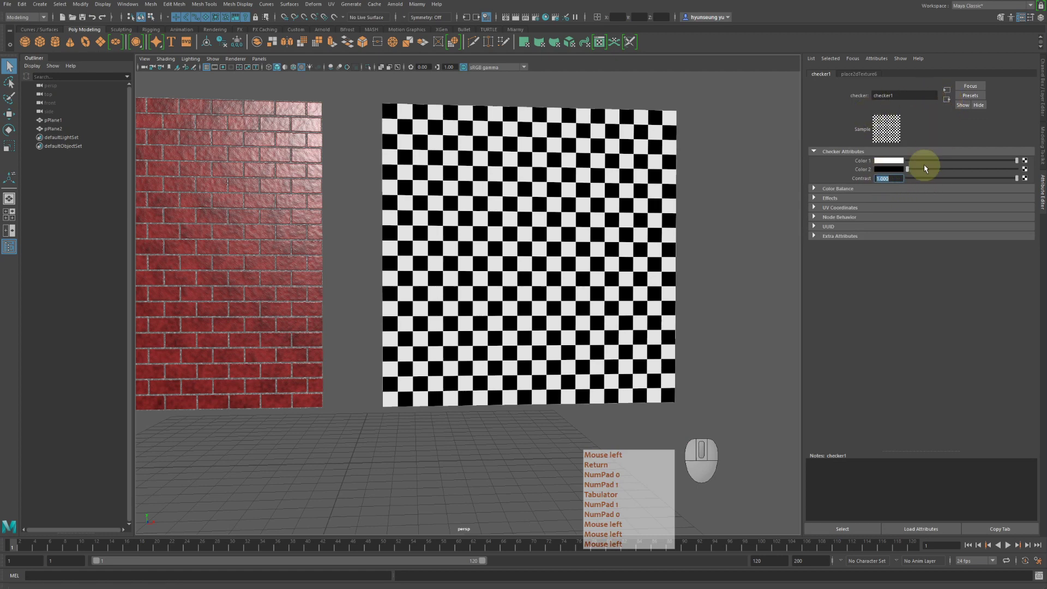
key(KP_0)
key(KP_1)
key(Tab)
- Clear the leftover Bump Mapping entry on lambert2
click(951, 104)
key(KP_0)
key(KP_1)
key(Tab)
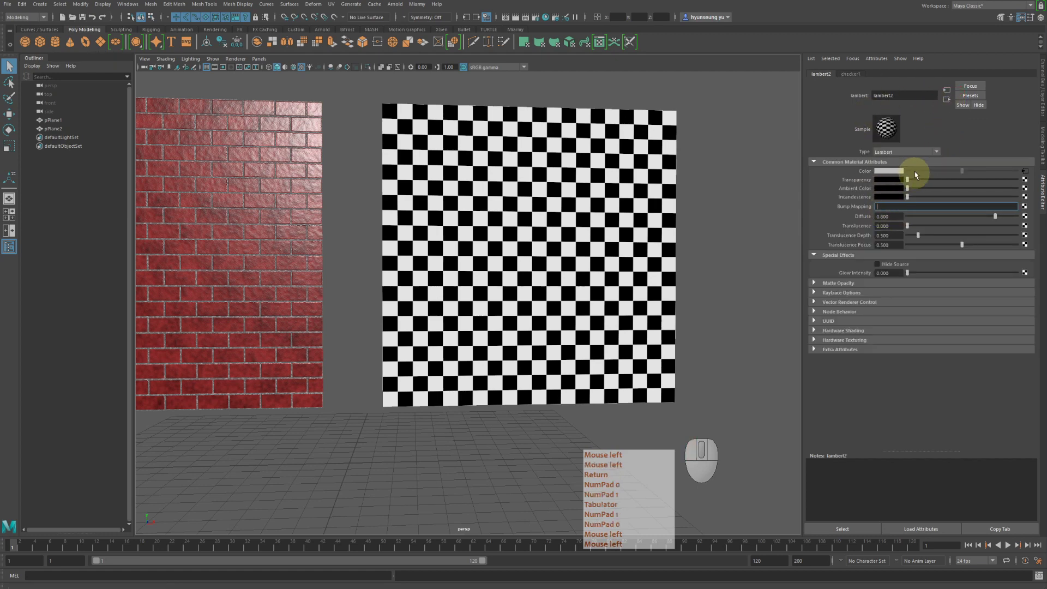
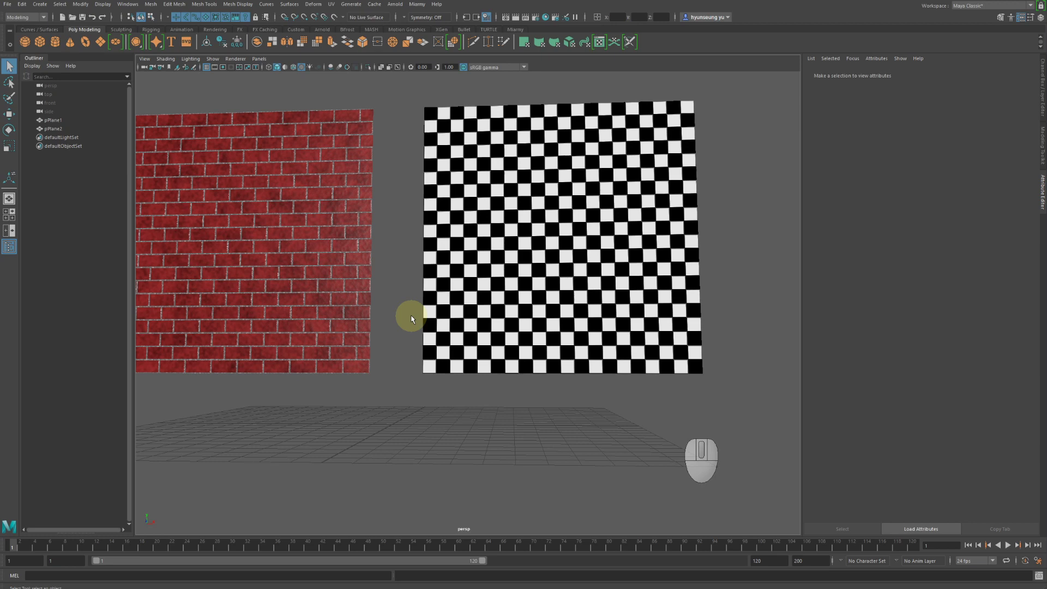
- Deselect, then marquee-select the brick wall plane pPlane1 to show its attributes
click(392, 344)
drag(319, 310, 378, 394)
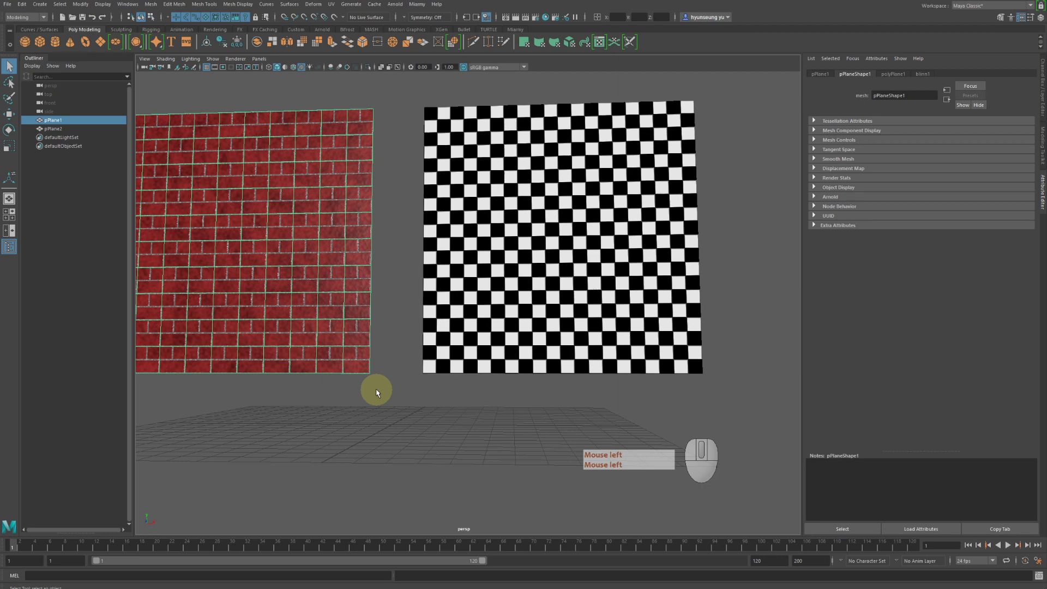
click(508, 354)
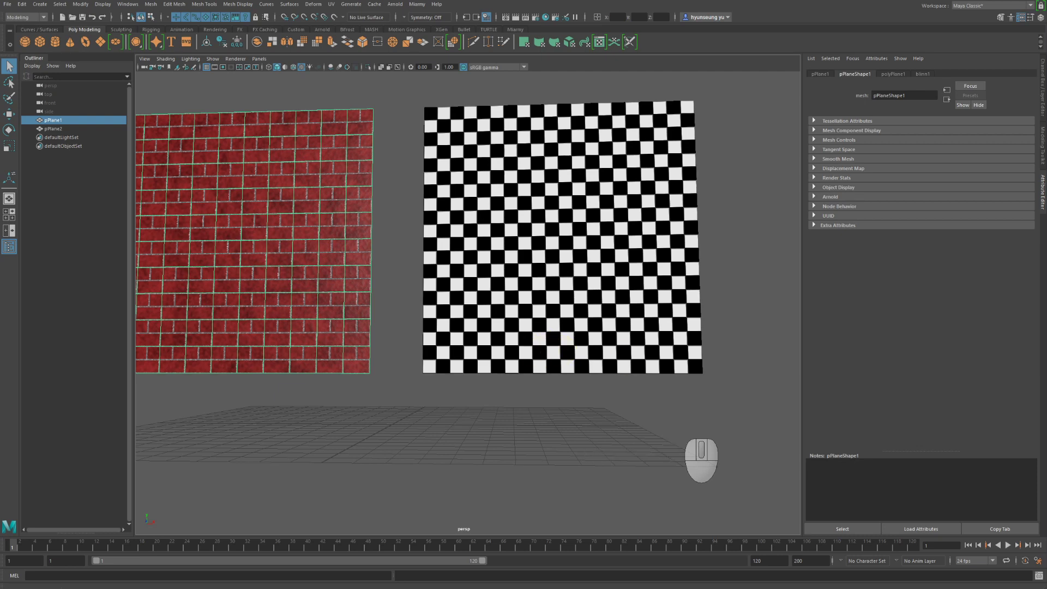